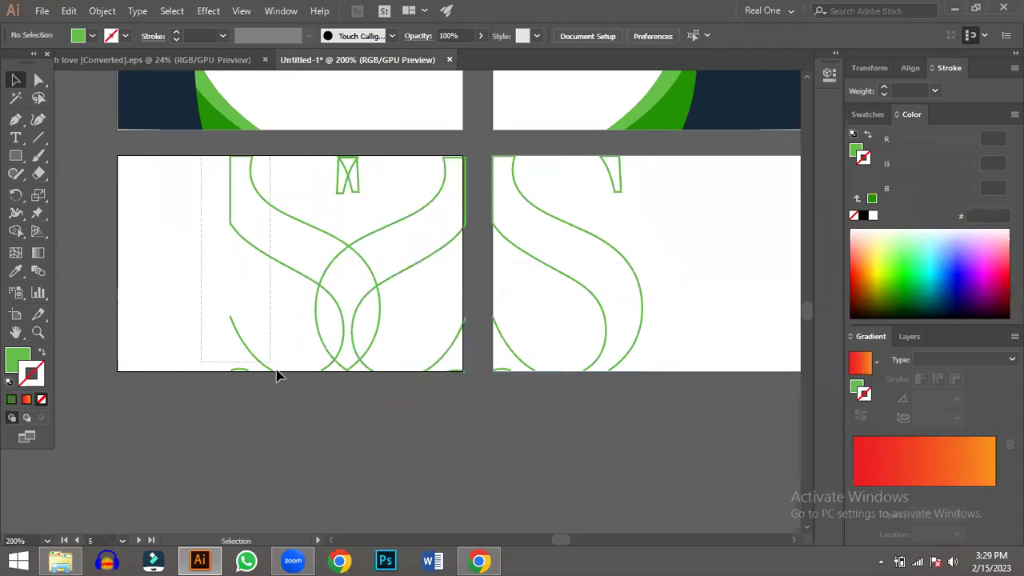
# - Delete the extra overlapping S outlines and nudge the remaining curve into place
pyautogui.press('BackSpace')
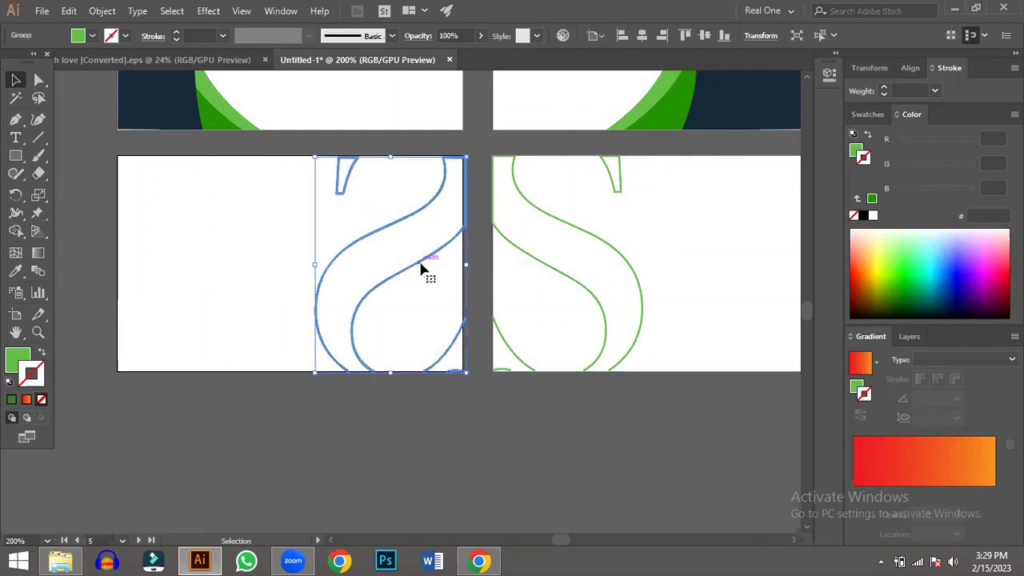
pyautogui.press('Up')
pyautogui.press('Up')
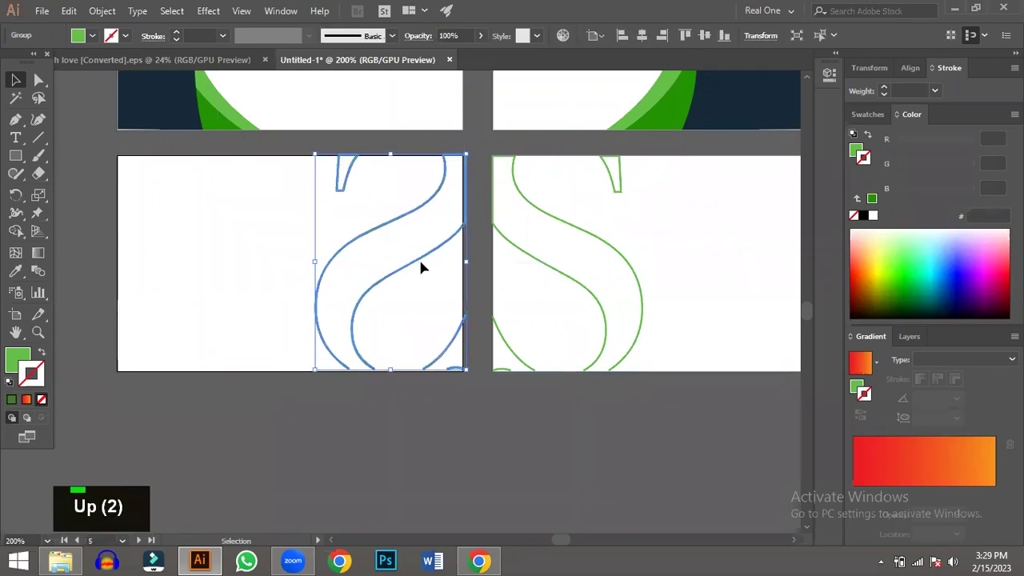
pyautogui.press('Left')
pyautogui.press('Left')
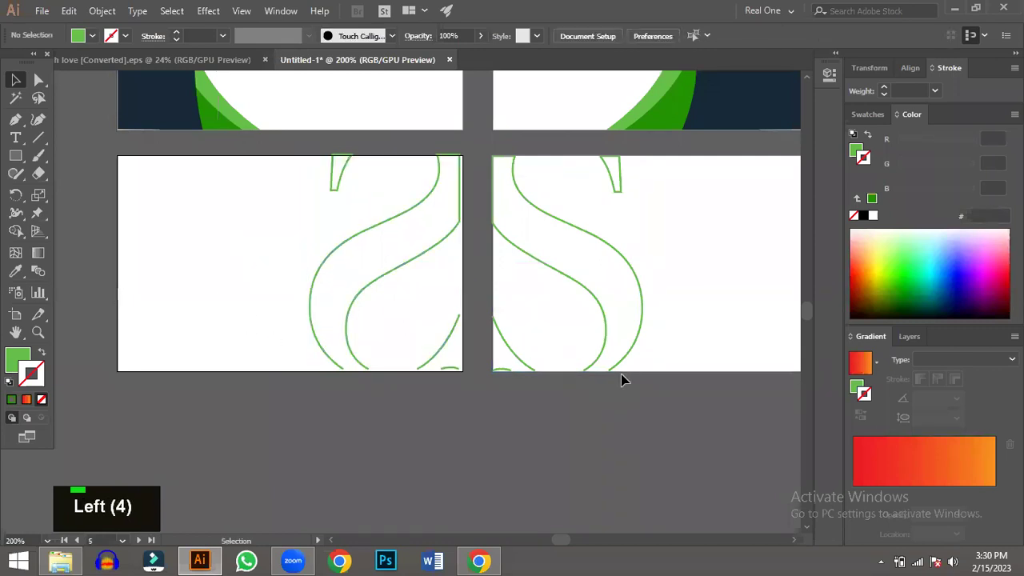
pyautogui.scroll(-3)
pyautogui.scroll(3)
pyautogui.scroll(-3)
pyautogui.scroll(3)
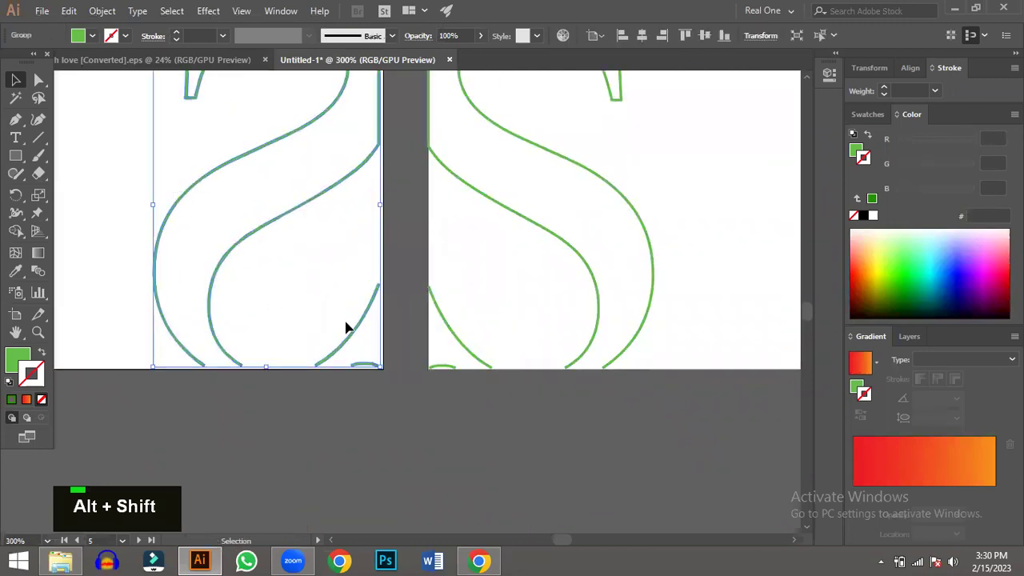
# - Deselect the single S curve along the artboard's right edge and review the canvas
pyautogui.press('Down')
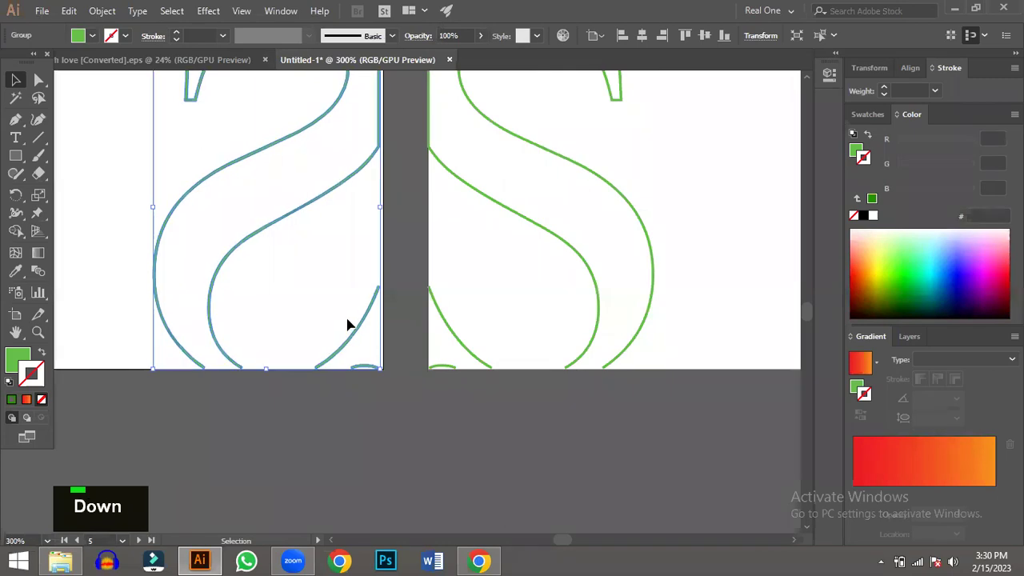
pyautogui.press('Right')
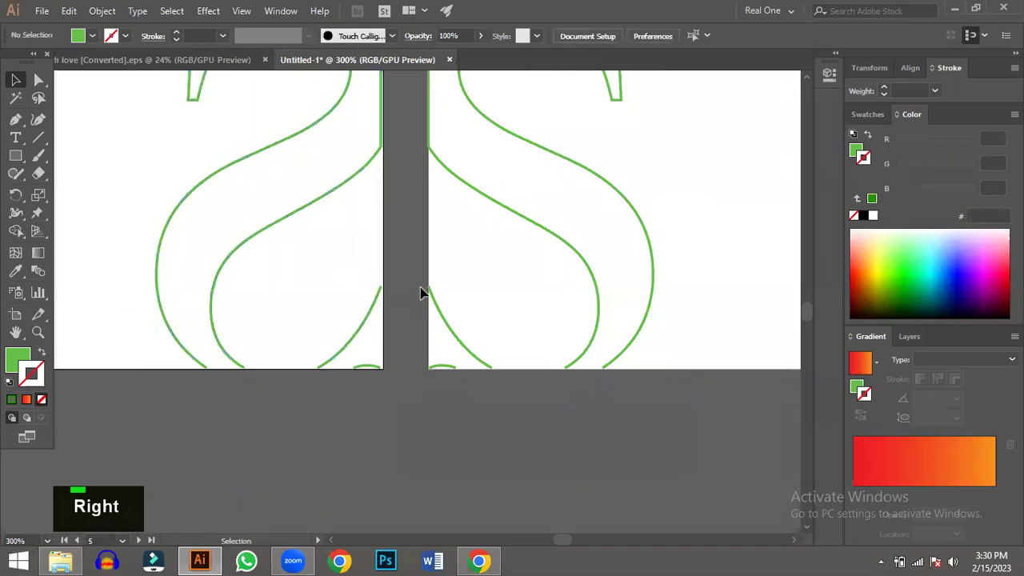
pyautogui.scroll(-3)
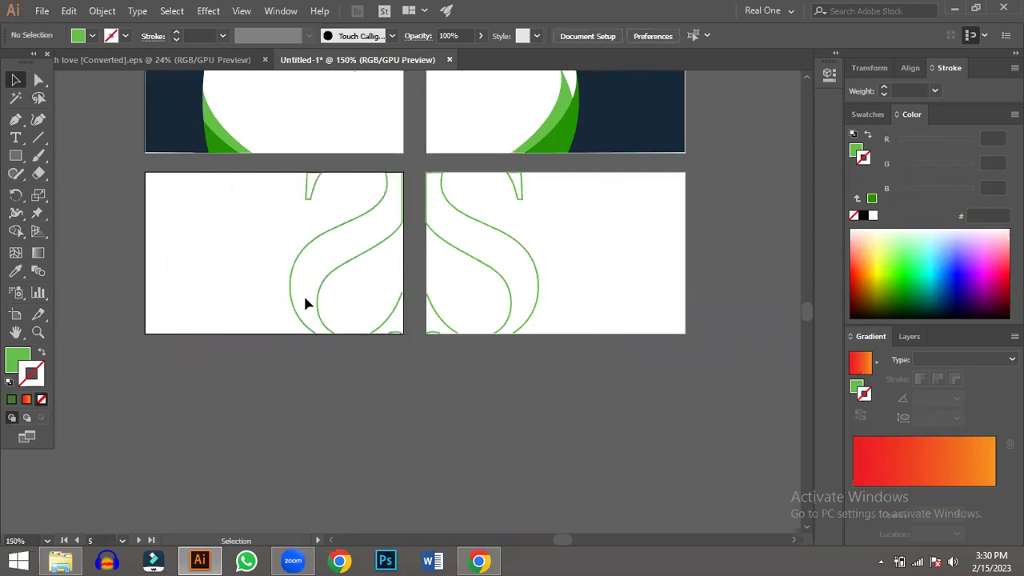
pyautogui.scroll(3)
pyautogui.scroll(-3)
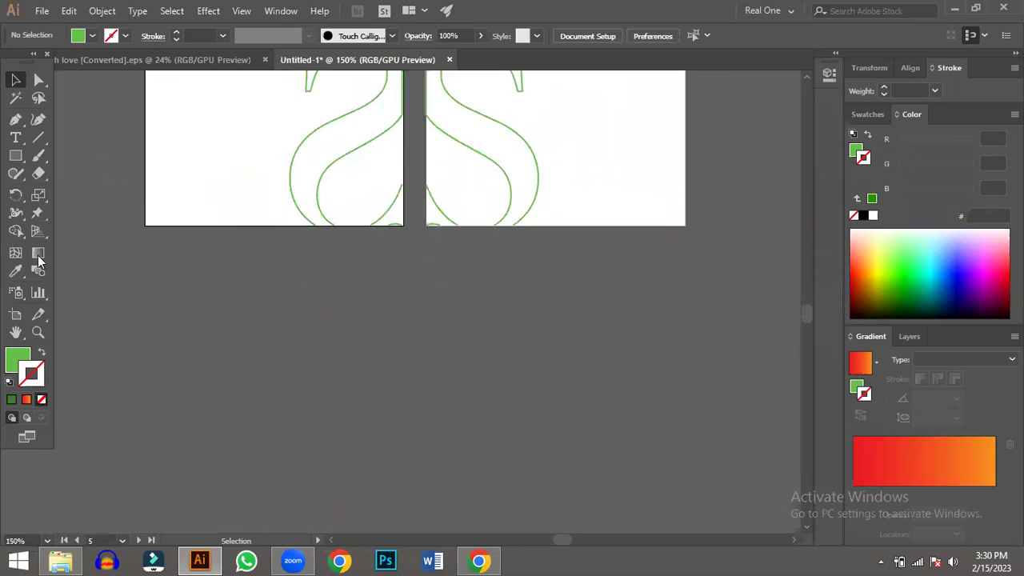
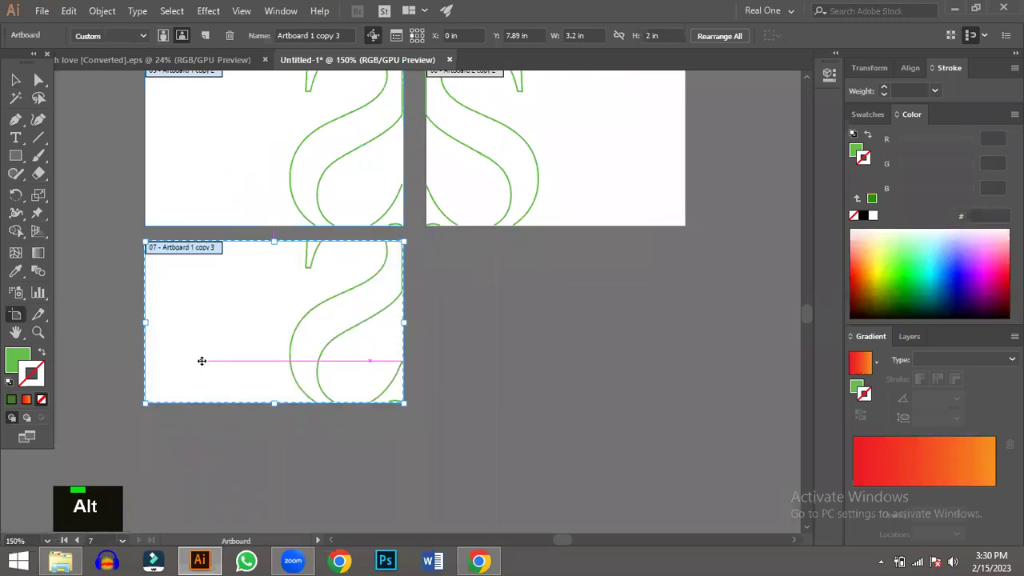
# - Copy the left artboard with its S curve directly below it, then minimise Illustrator
pyautogui.scroll(-3)
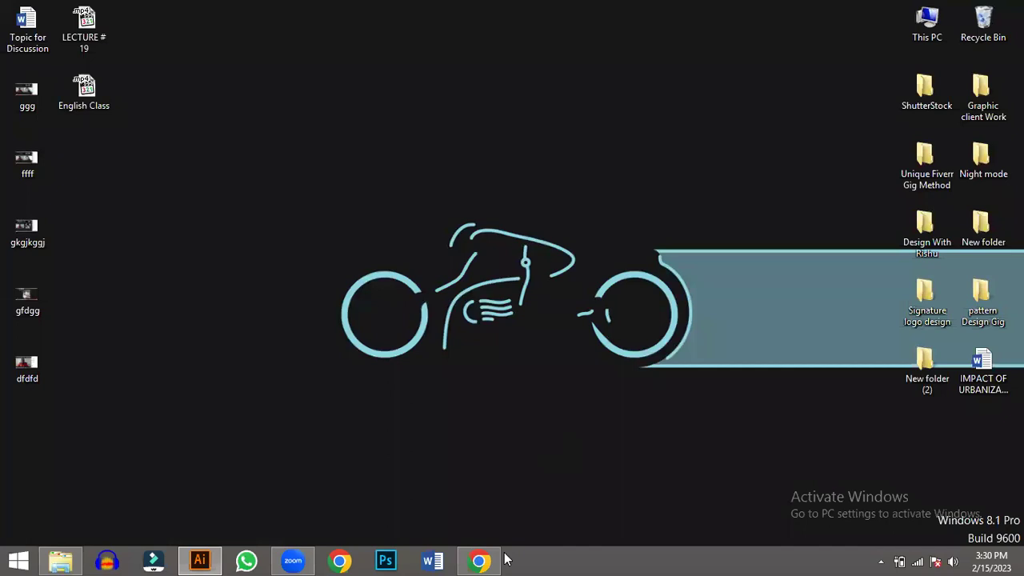
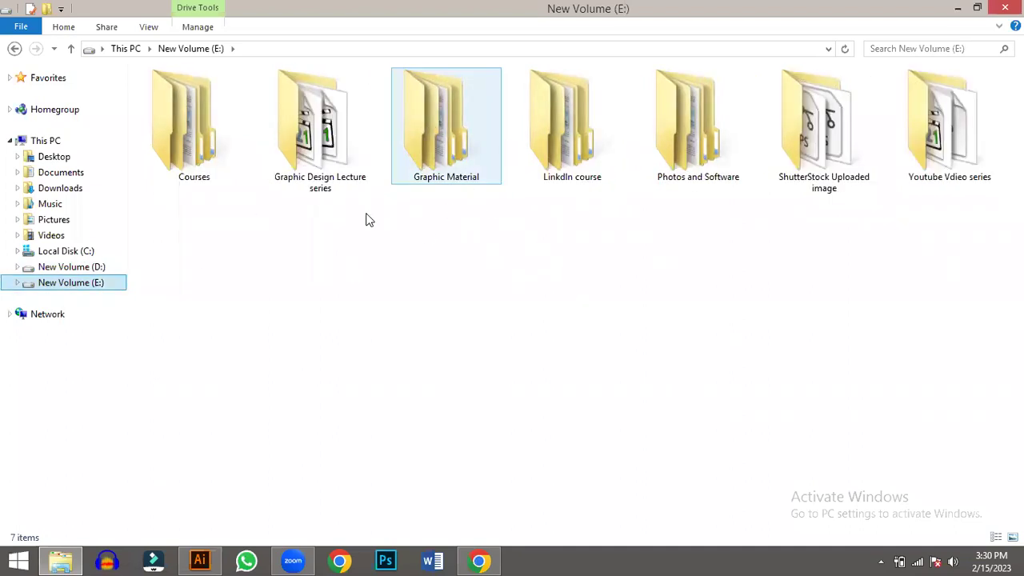
# - Navigate from Graphic Material into the 1000 spectacula wallpaper folder
pyautogui.doubleClick(321, 150)
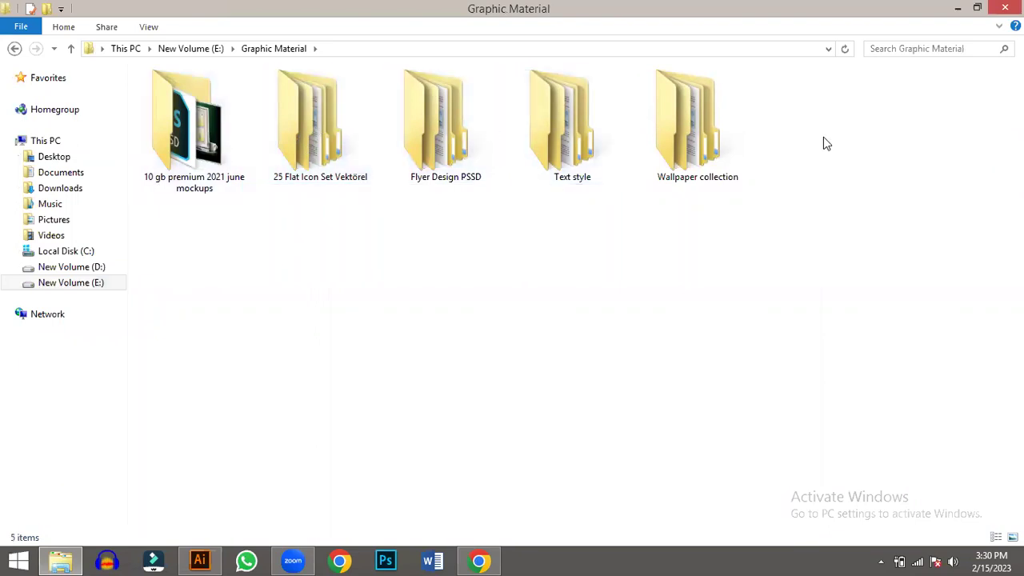
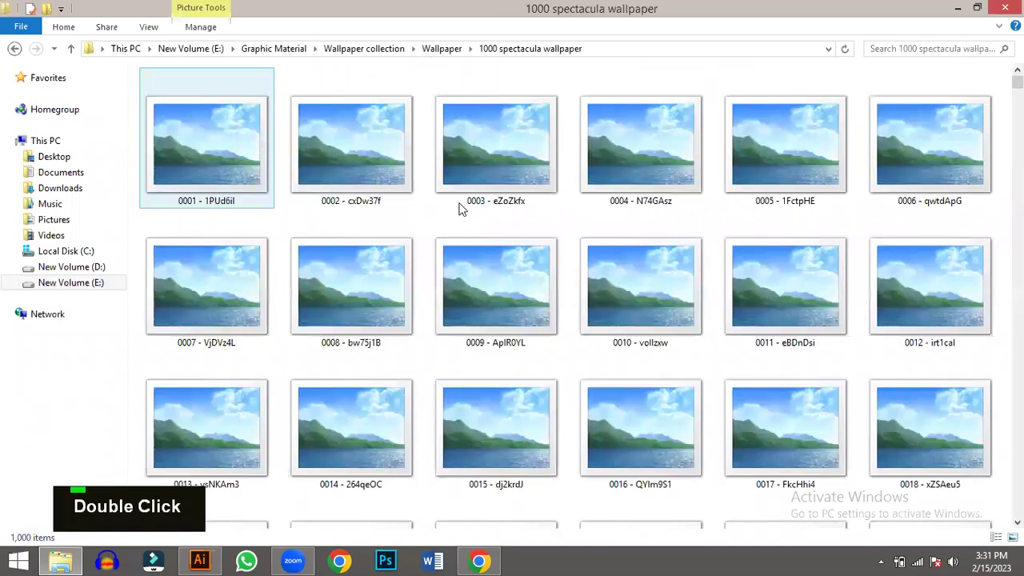
pyautogui.scroll(-3)
pyautogui.scroll(3)
pyautogui.scroll(-3)
pyautogui.scroll(3)
pyautogui.scroll(-3)
pyautogui.scroll(3)
# - Browse the wallpaper thumbnails down past image 0117
pyautogui.scroll(-3)
pyautogui.scroll(-3)
pyautogui.scroll(3)
pyautogui.scroll(-3)
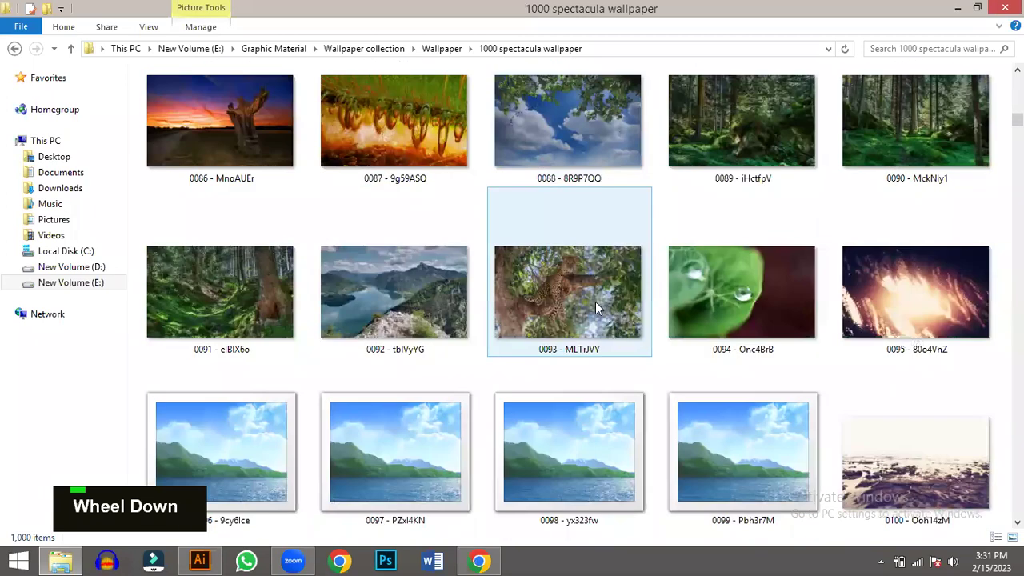
pyautogui.scroll(-3)
pyautogui.scroll(-3)
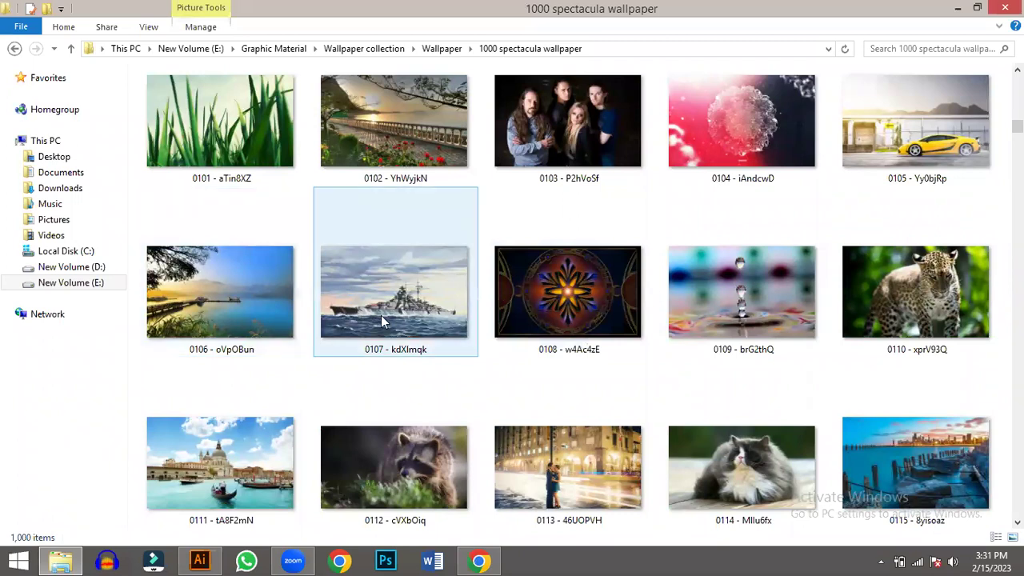
pyautogui.scroll(-3)
pyautogui.scroll(-3)
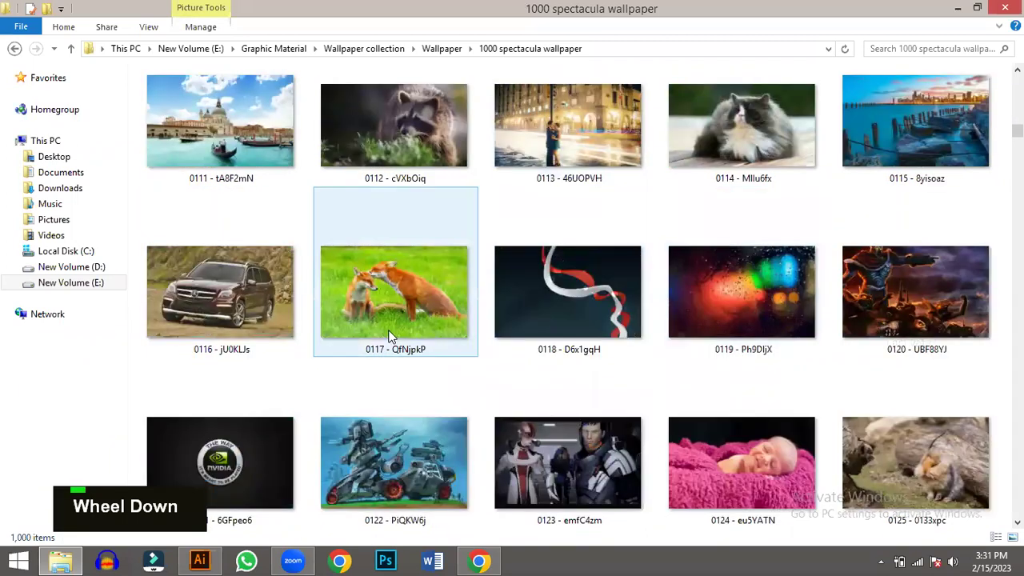
# - Place the 0130 coffee-splash photo, scaled and moved off to the left of the artboards
pyautogui.scroll(-3)
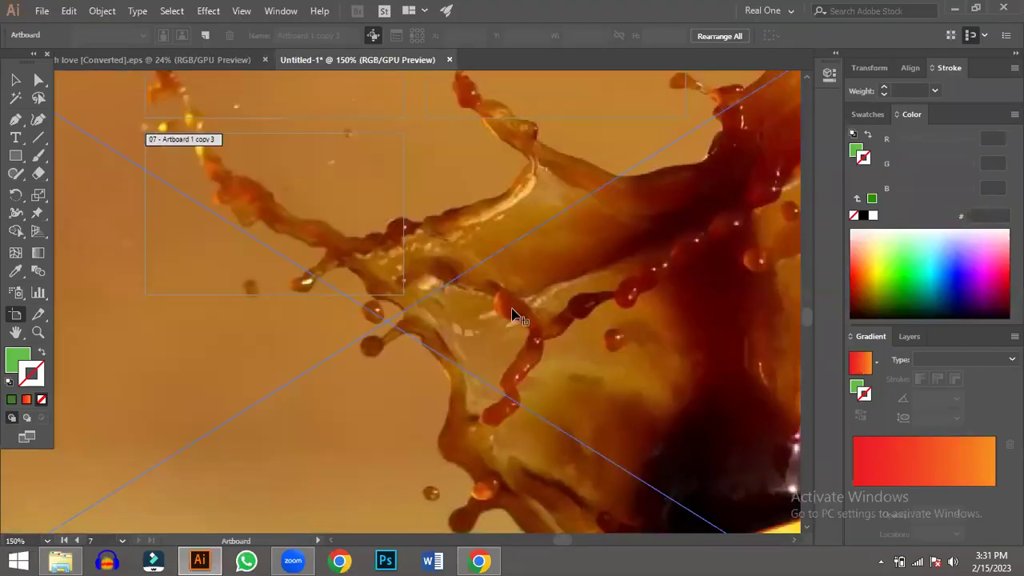
pyautogui.scroll(-3)
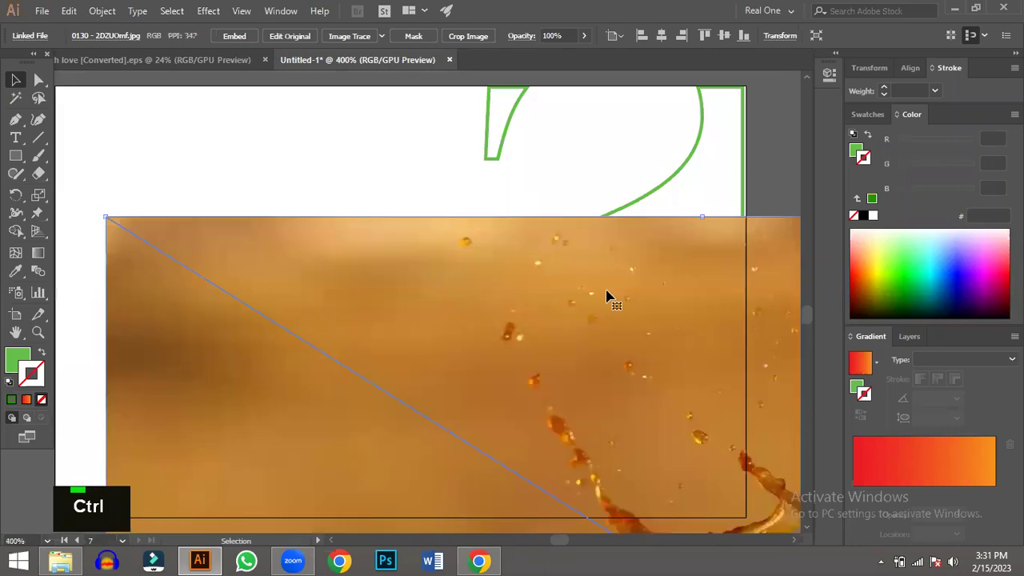
pyautogui.scroll(-3)
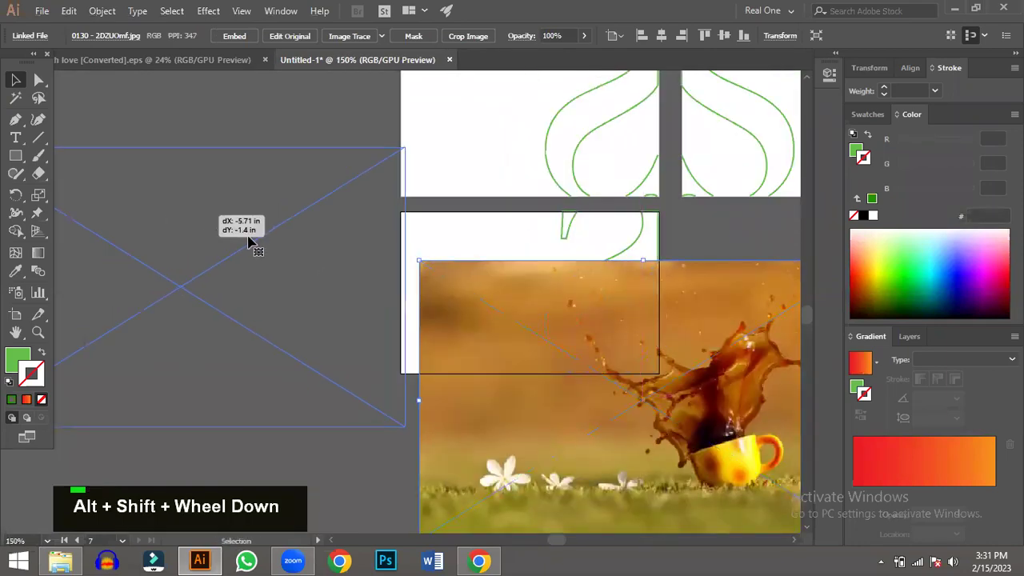
# - Delete the S curve from the lower artboard, leaving it empty
pyautogui.doubleClick(750, 393)
pyautogui.press('BackSpace')
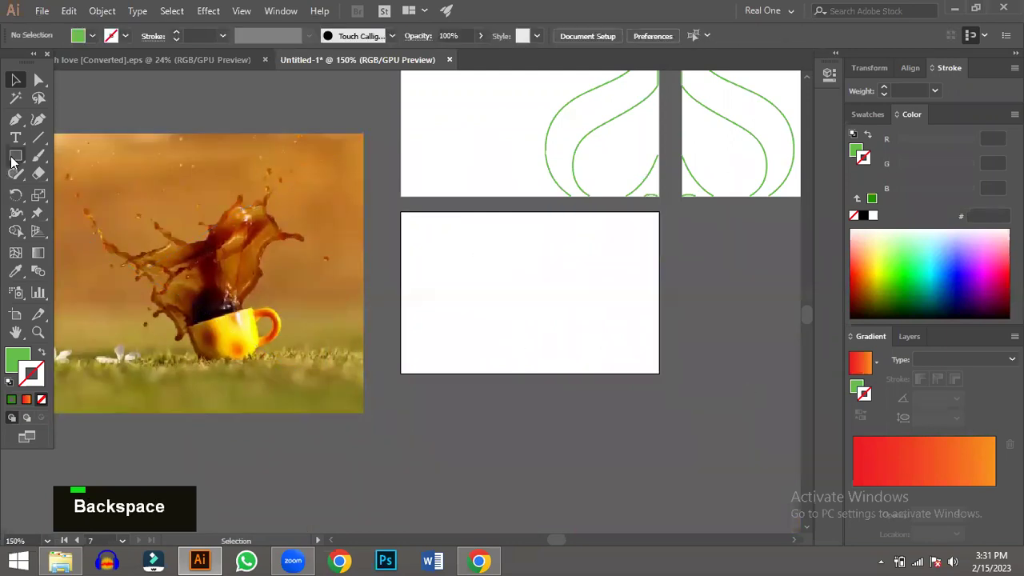
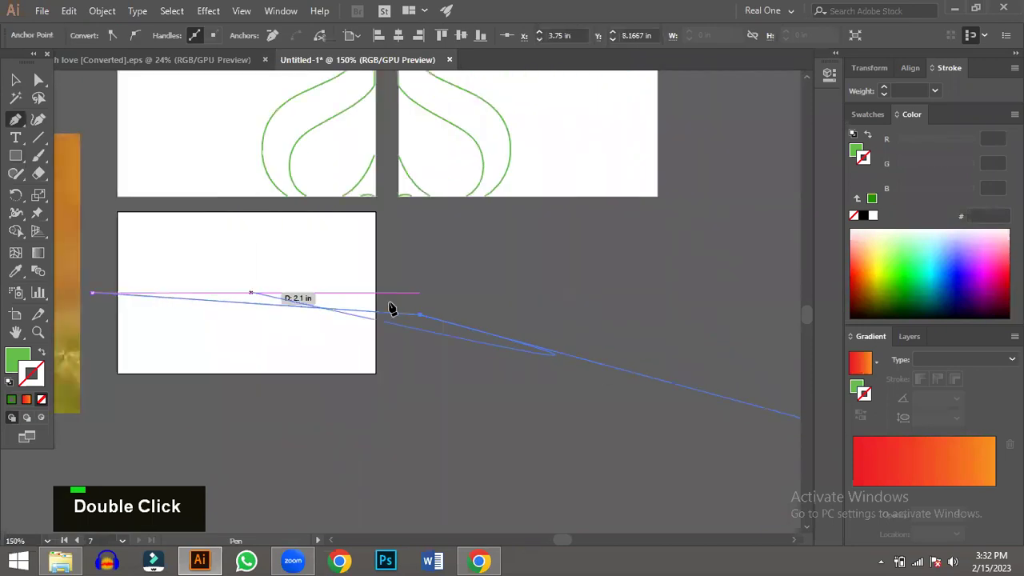
# - Finish a closed green Pen shape beside the artboards and fill the lower artboard with a green rectangle
pyautogui.press('BackSpace')
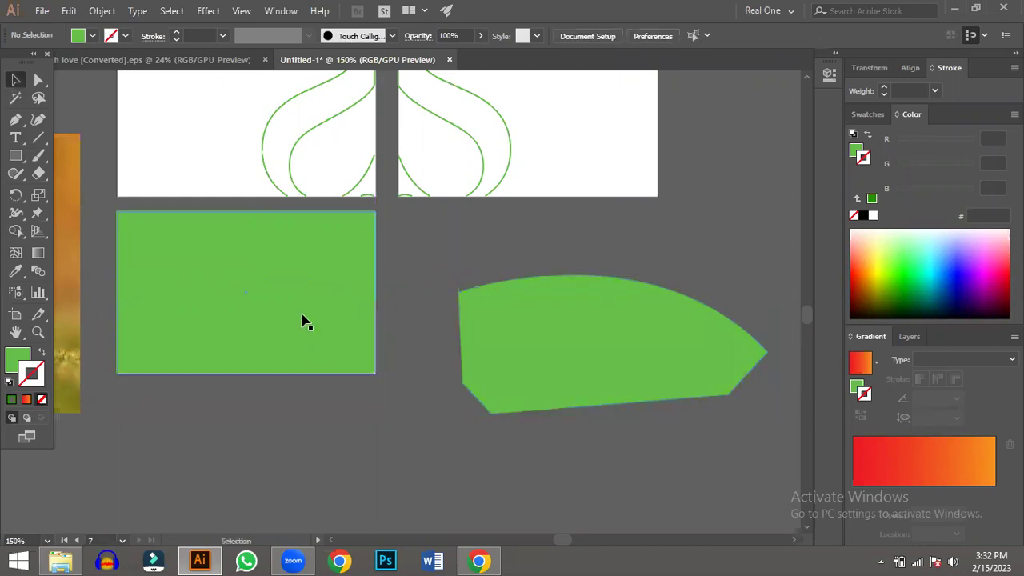
# - Set the green rectangle's fill to None and drag the curved green shape onto the photo
pyautogui.doubleClick(4, 250)
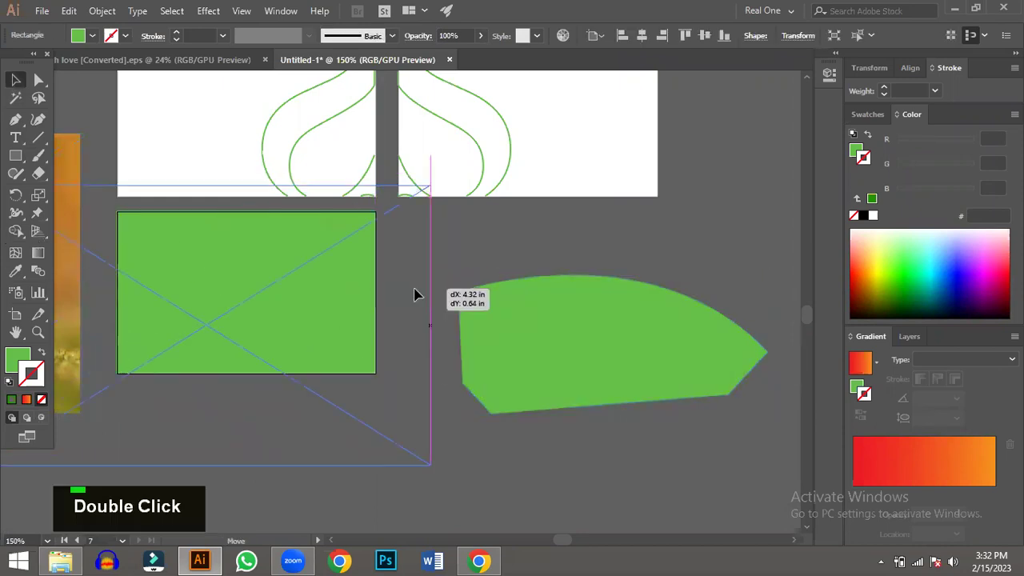
pyautogui.scroll(-3)
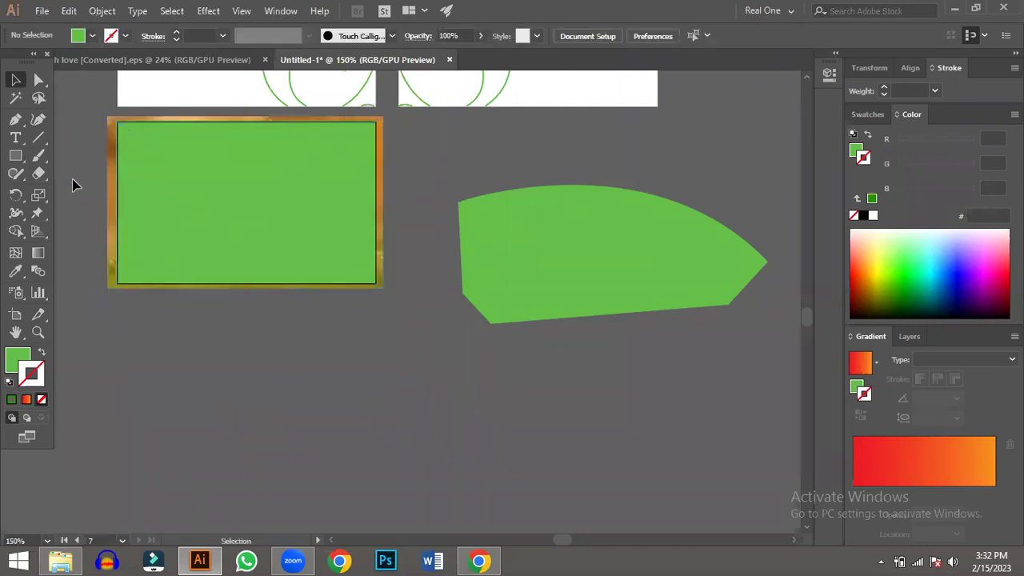
pyautogui.doubleClick(314, 236)
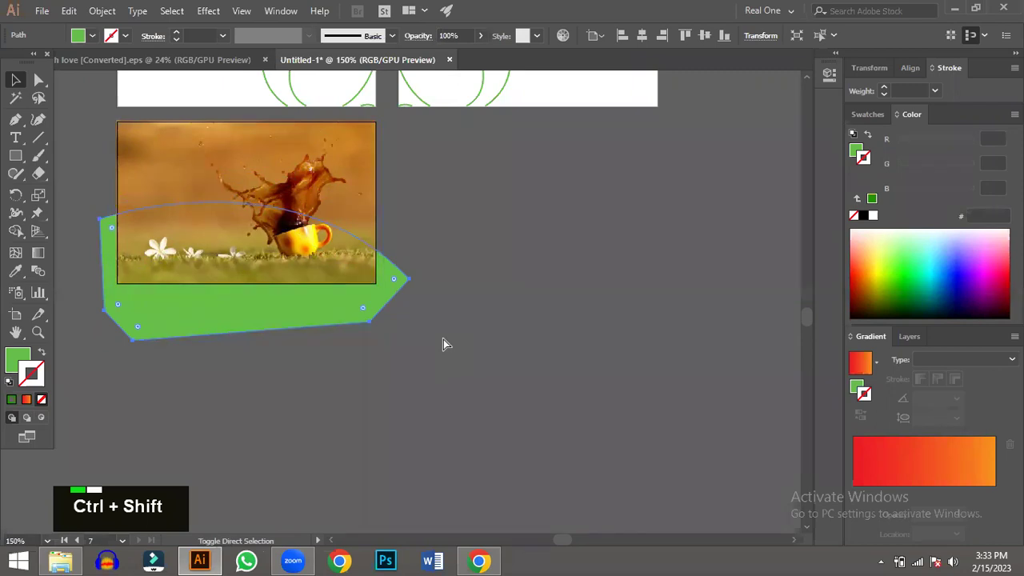
# - Bring the shape to front and Shape Builder Alt-click away the green part outside the photo
pyautogui.press('ctrl+shift+]')
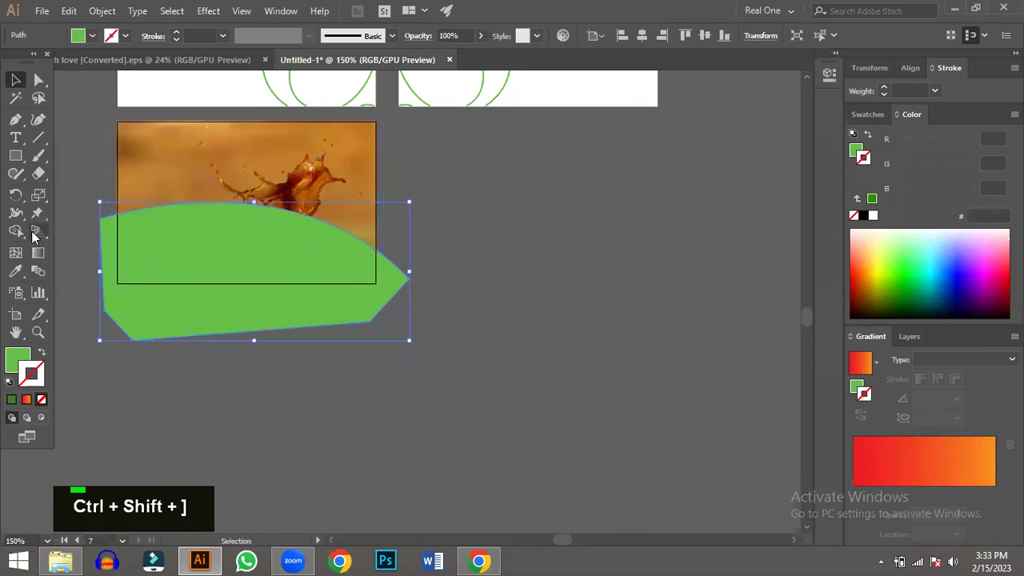
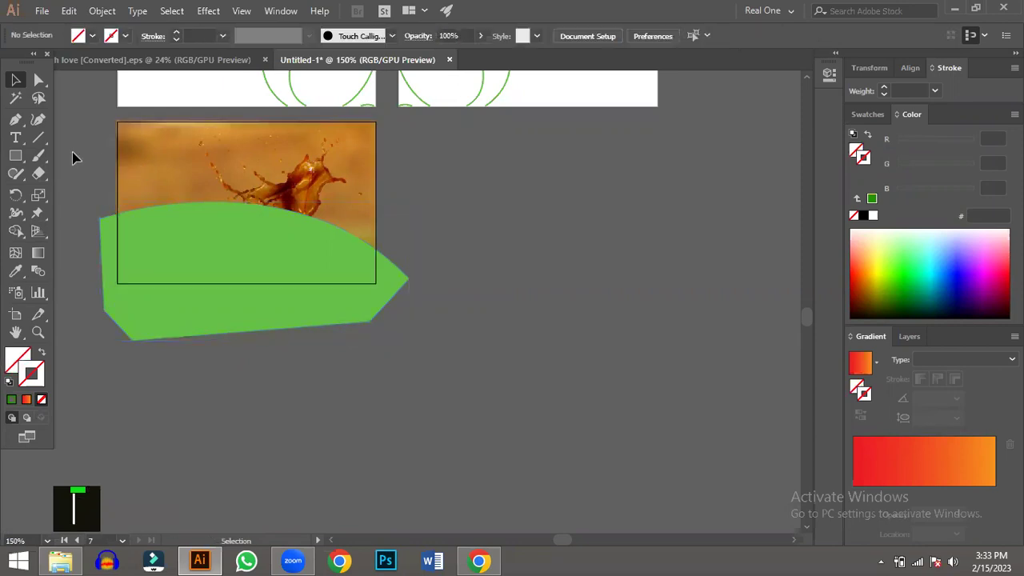
pyautogui.doubleClick(191, 311)
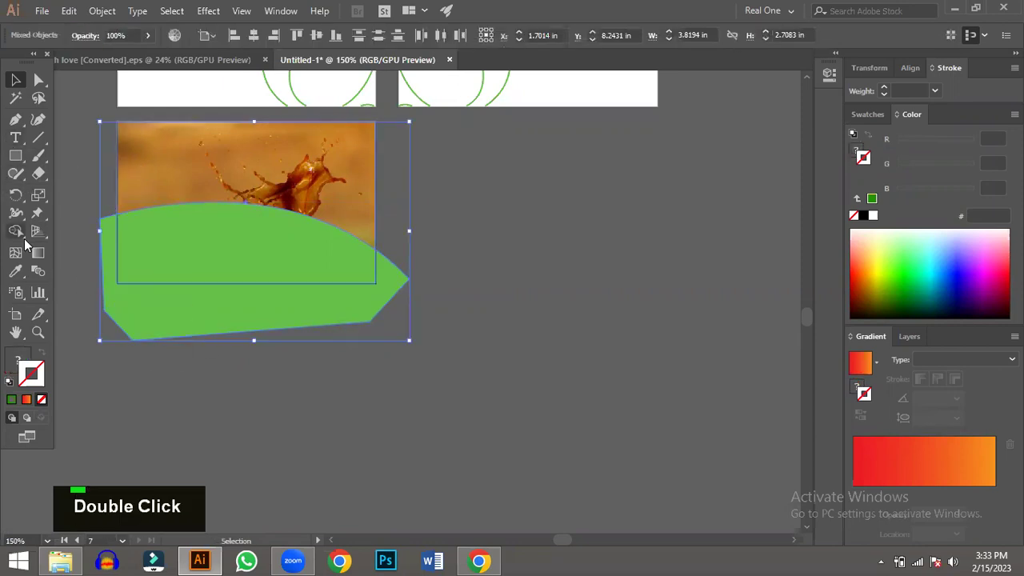
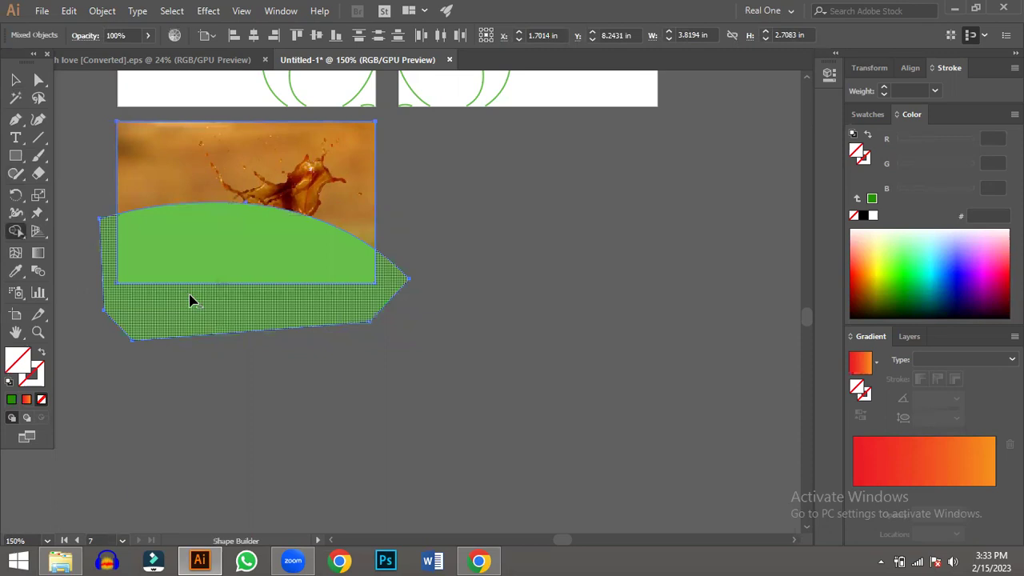
pyautogui.click(193, 295)
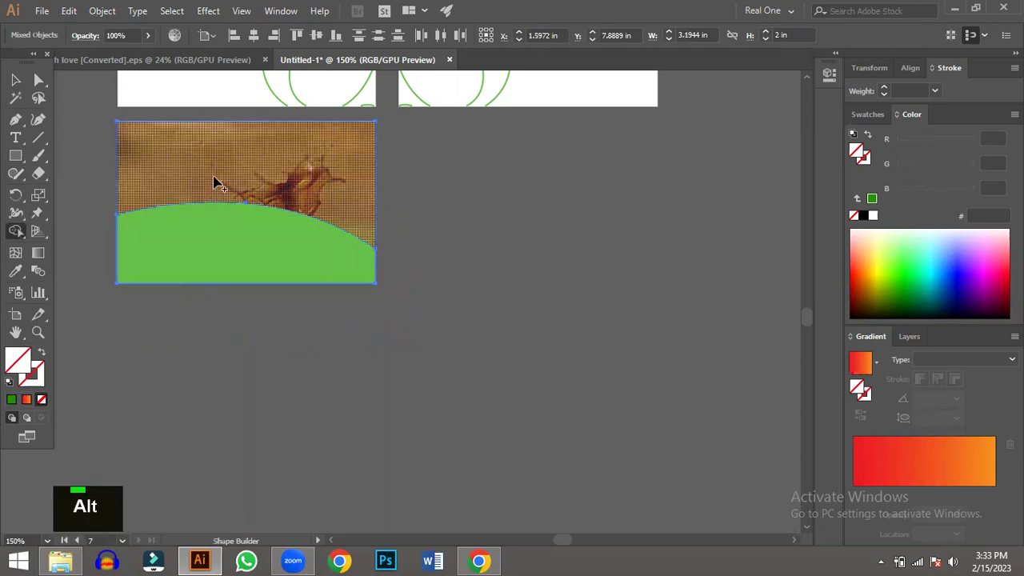
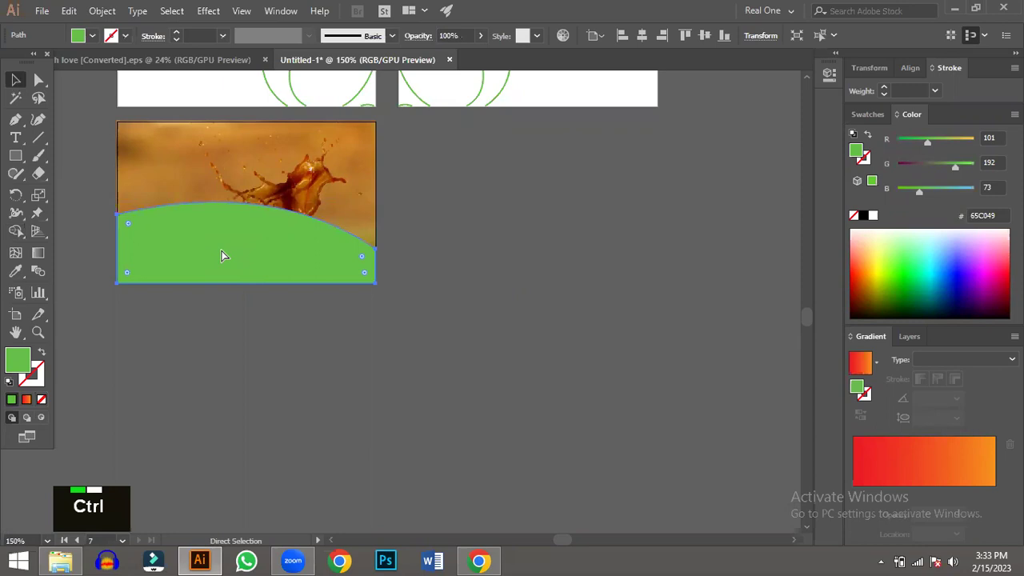
# - Paste a copy of the green hill behind the original and scale it slightly taller
pyautogui.press('ctrl+f')
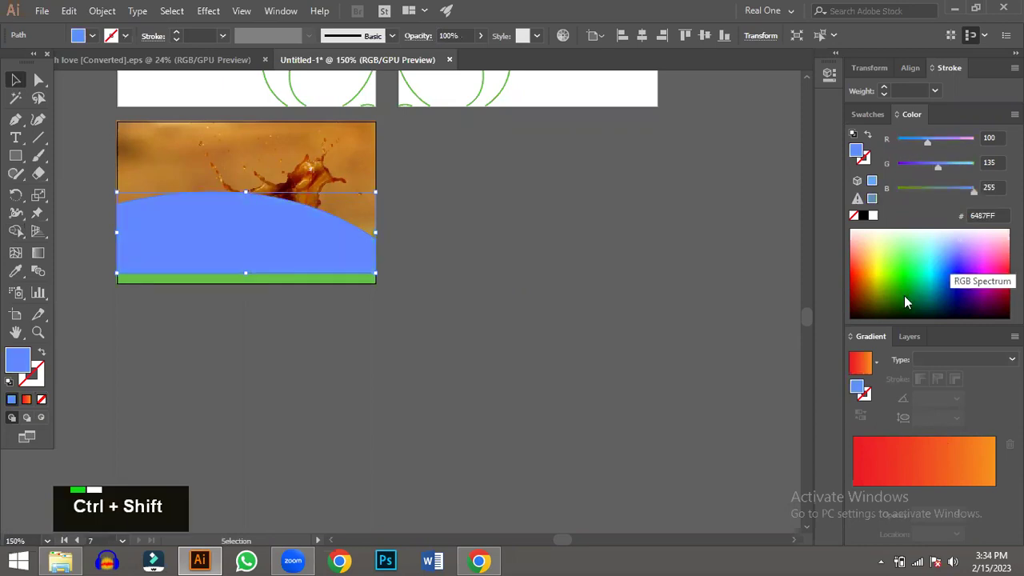
pyautogui.press('ctrl+shift+[')
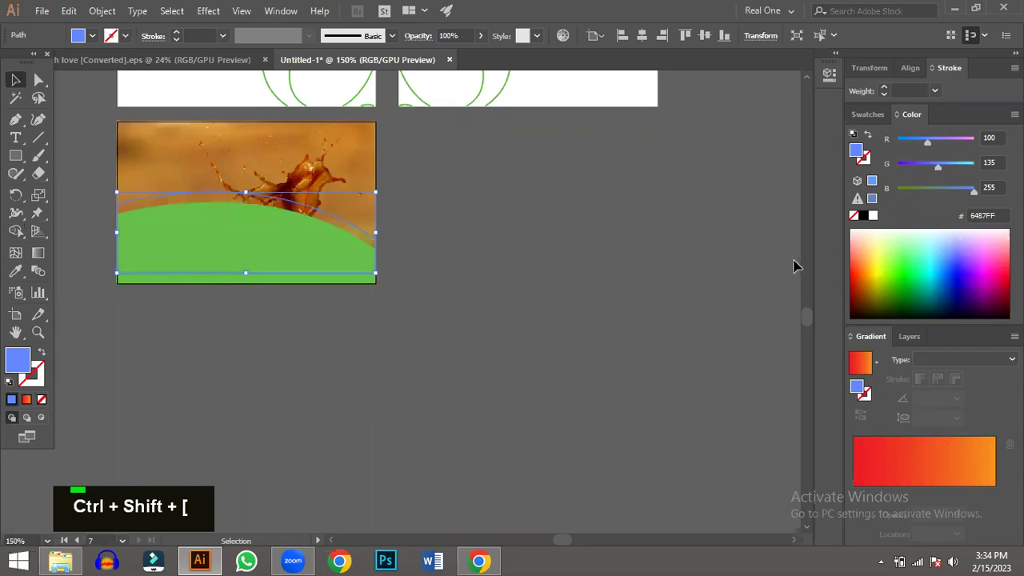
pyautogui.press('ctrl+]')
pyautogui.press('ctrl+]')
pyautogui.press('ctrl+]')
pyautogui.press('ctrl+]')
pyautogui.press('ctrl+]')
pyautogui.press('ctrl+]')
pyautogui.press('ctrl+]')
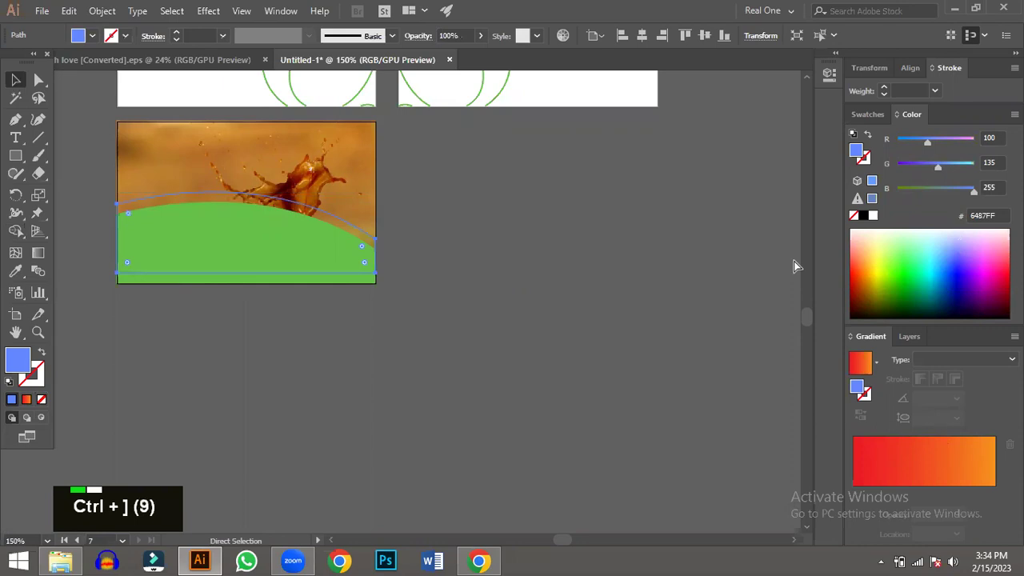
# - Give the back copy a green fill at 40% opacity, keeping it stacked just behind the solid hill
pyautogui.press('ctrl+p')
pyautogui.press('ctrl+p')
pyautogui.press('ctrl+p')
pyautogui.press('ctrl+[')
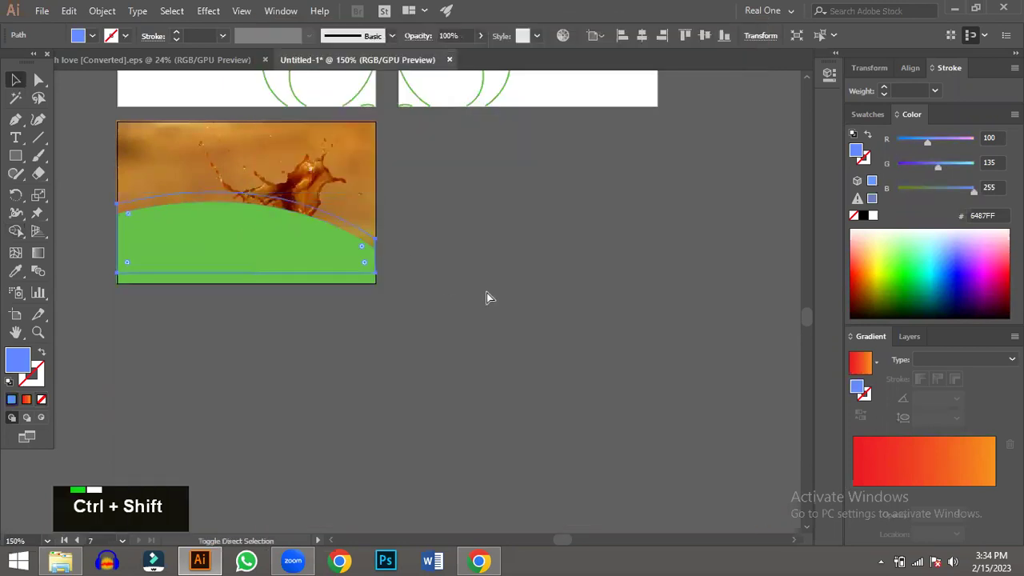
pyautogui.press('ctrl+shift+]')
pyautogui.press('ctrl+[')
pyautogui.press('ctrl+shift+]')
pyautogui.press('ctrl+[')
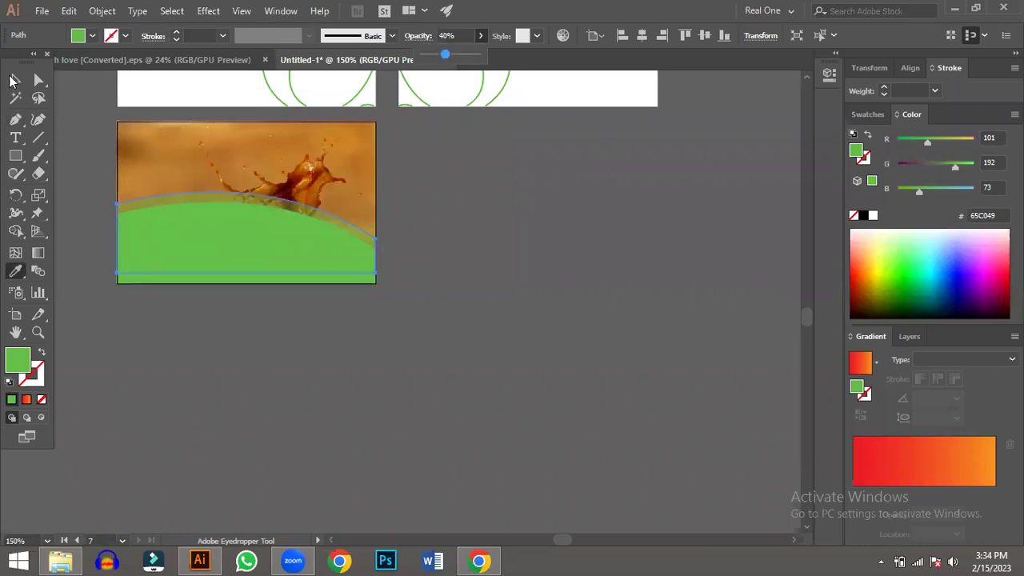
pyautogui.doubleClick(328, 321)
pyautogui.scroll(3)
pyautogui.press('ctrl+0')
pyautogui.scroll(-3)
pyautogui.scroll(-3)
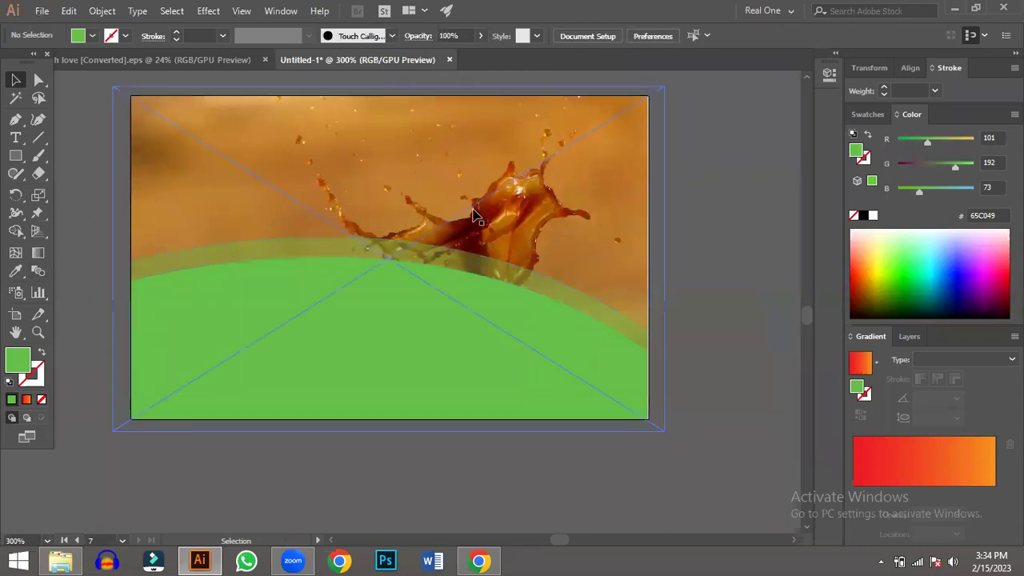
pyautogui.scroll(-3)
pyautogui.scroll(-3)
pyautogui.scroll(3)
pyautogui.scroll(3)
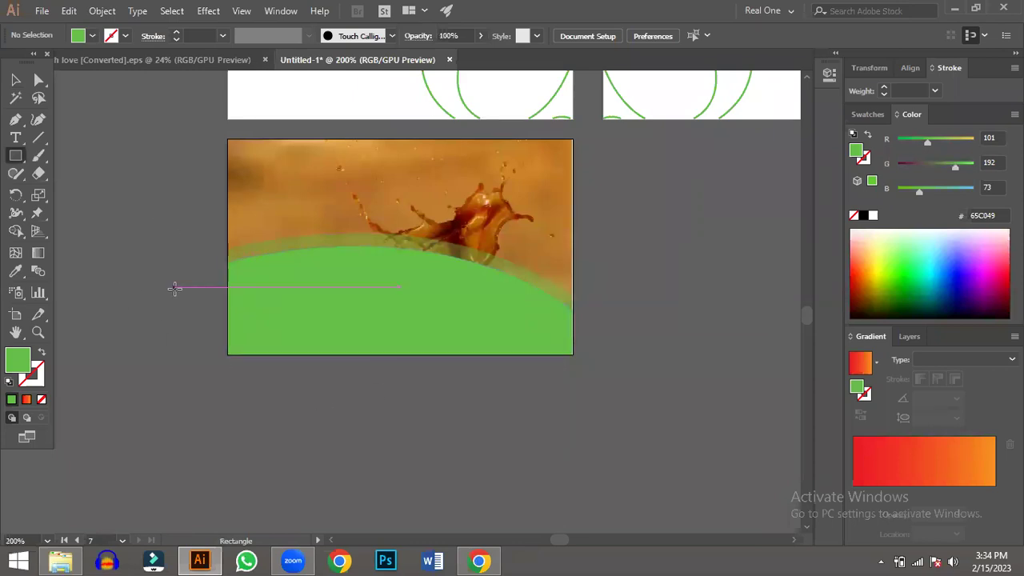
# - Undo back to the empty white frame with the hill layers and photo moved aside
pyautogui.press('ctrl+z')
pyautogui.press('ctrl+z')
pyautogui.press('ctrl+z')
pyautogui.press('ctrl+z')
pyautogui.press('ctrl+z')
pyautogui.press('ctrl+z')
pyautogui.press('ctrl+z')
pyautogui.press('ctrl+z')
pyautogui.press('ctrl+z')
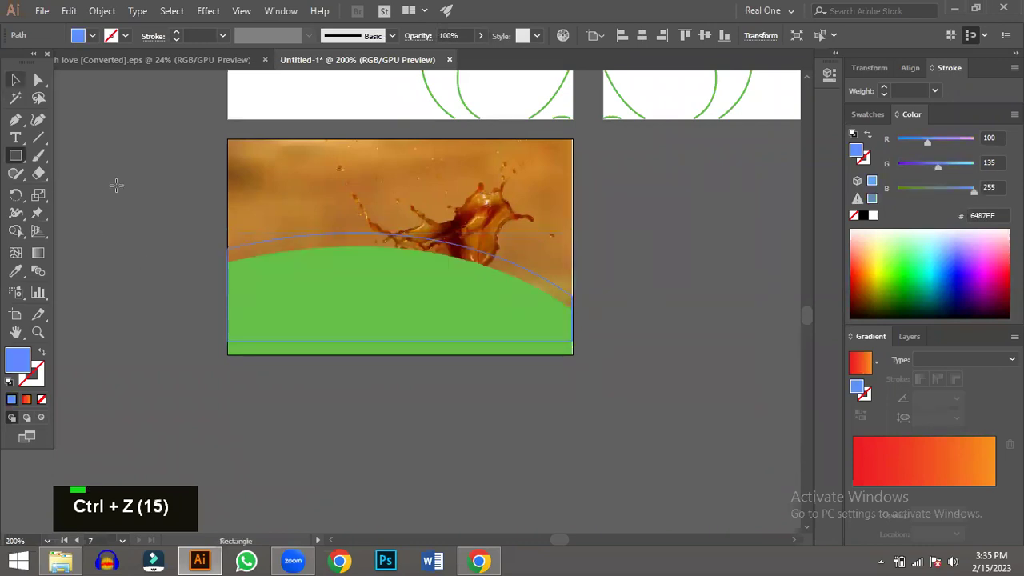
pyautogui.press('ctrl+z')
pyautogui.press('ctrl+z')
pyautogui.press('ctrl+z')
pyautogui.press('ctrl+z')
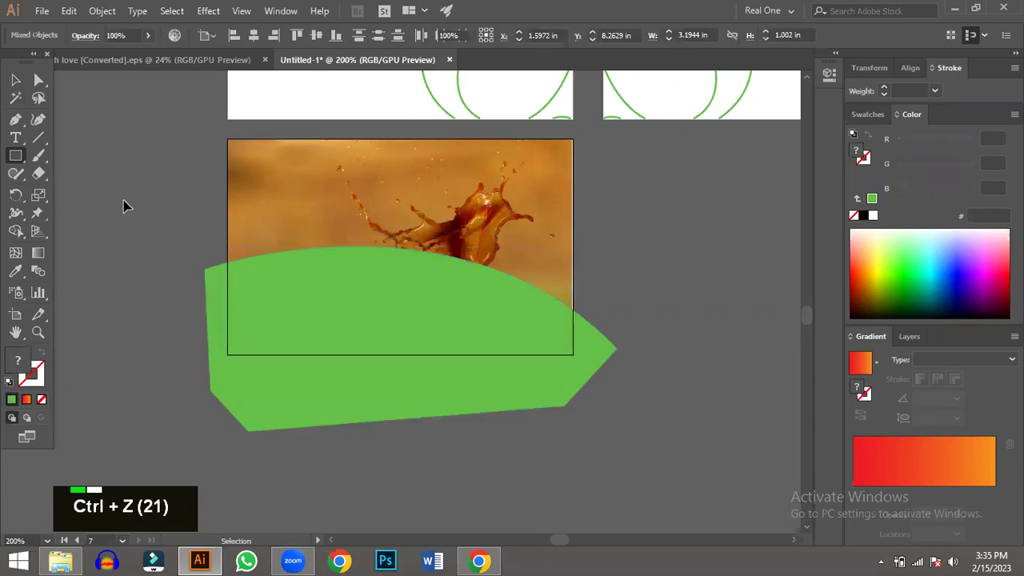
pyautogui.press('ctrl+z')
pyautogui.press('ctrl+z')
pyautogui.press('ctrl+z')
pyautogui.press('ctrl+z')
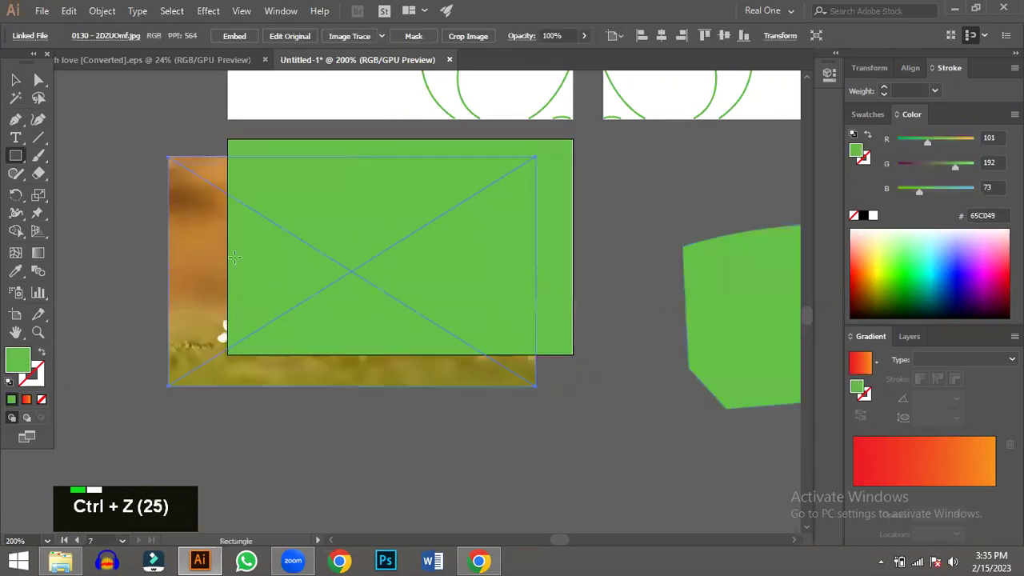
# - Draw a green Shift-constrained circle in the middle of the white frame
pyautogui.doubleClick(126, 160)
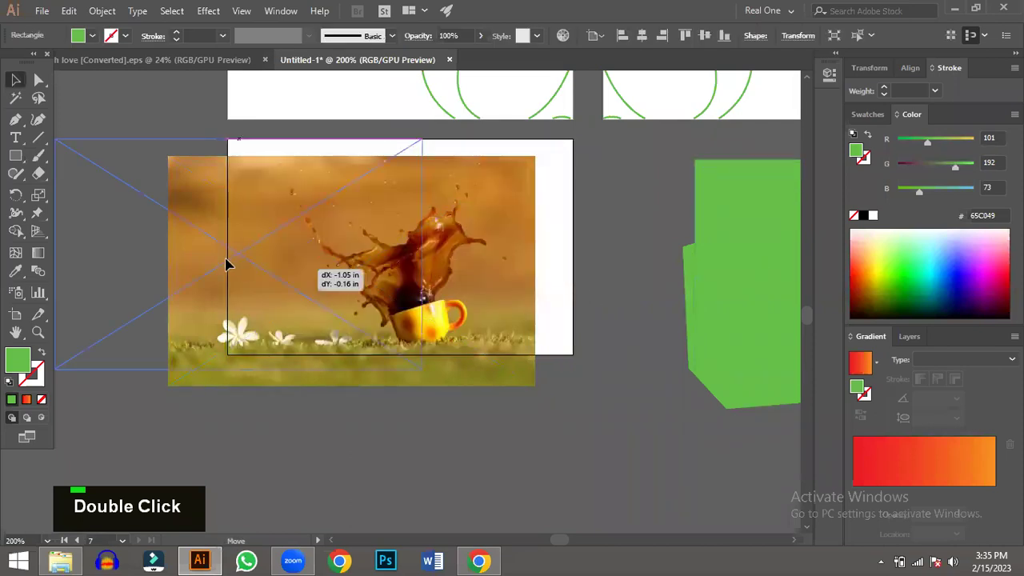
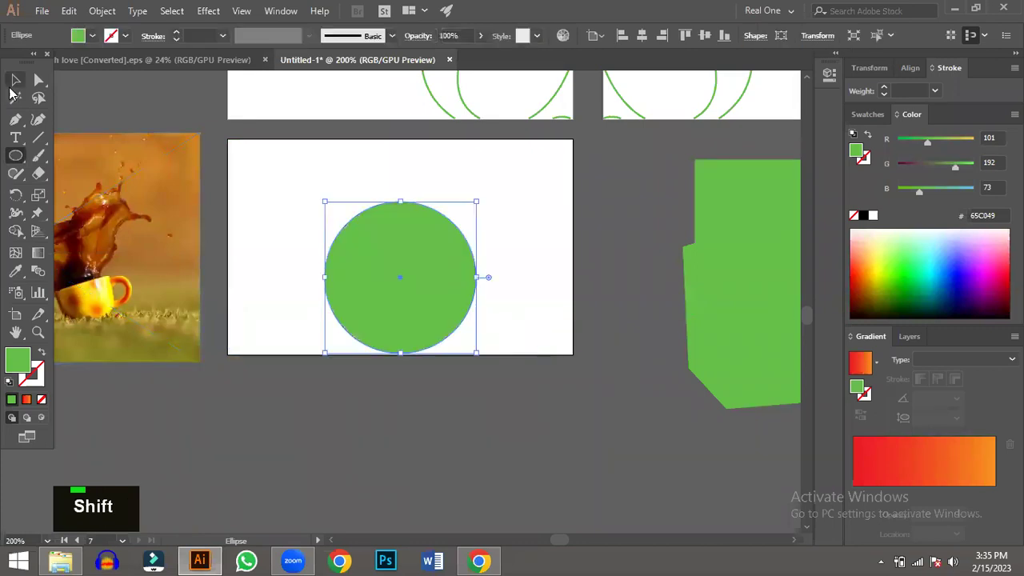
# - Send the coffee-splash photo behind the green circle and clip it to the circle (Ctrl+7)
pyautogui.doubleClick(377, 257)
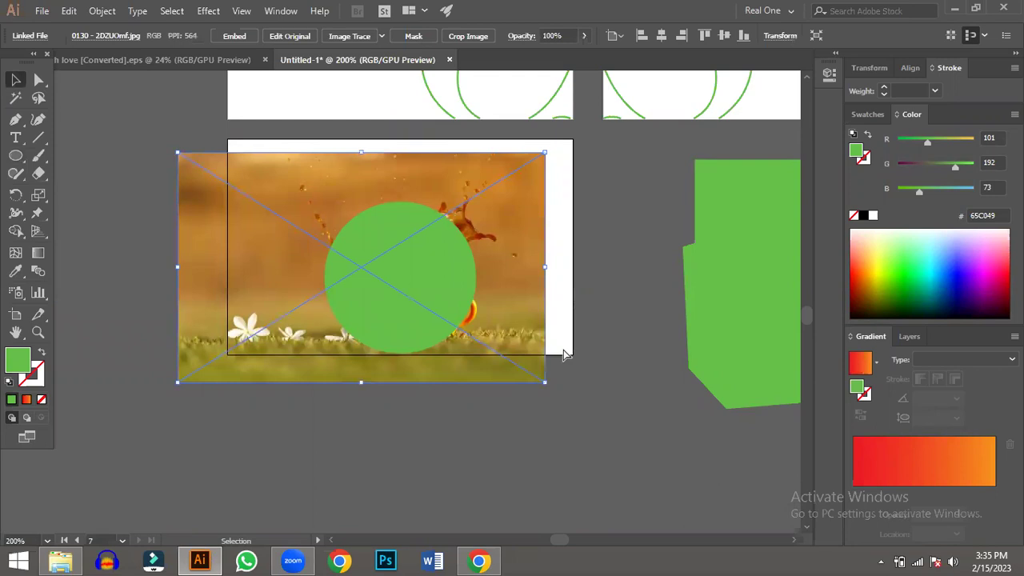
pyautogui.press('ctrl+shift+]')
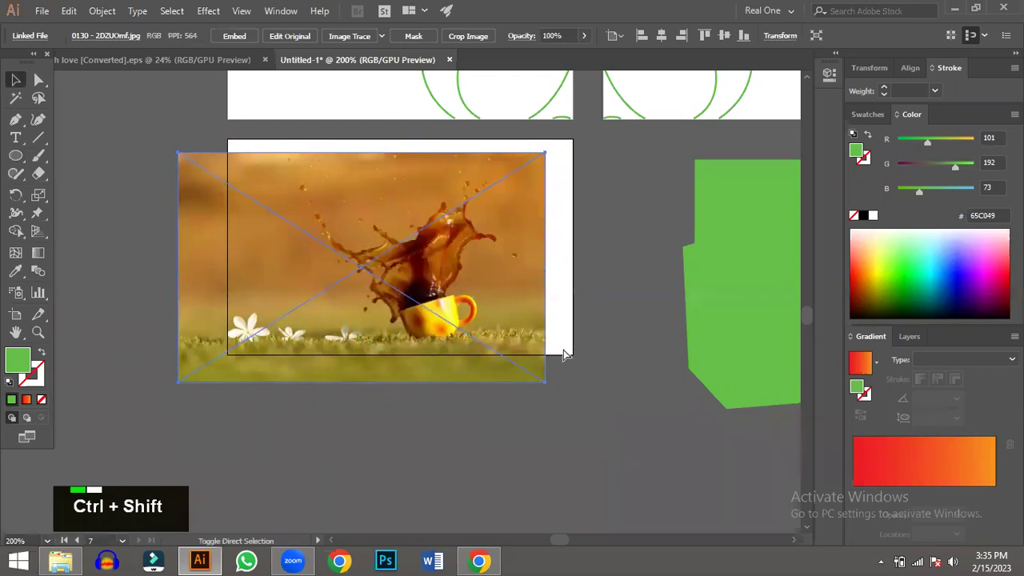
pyautogui.press('ctrl+shift+[')
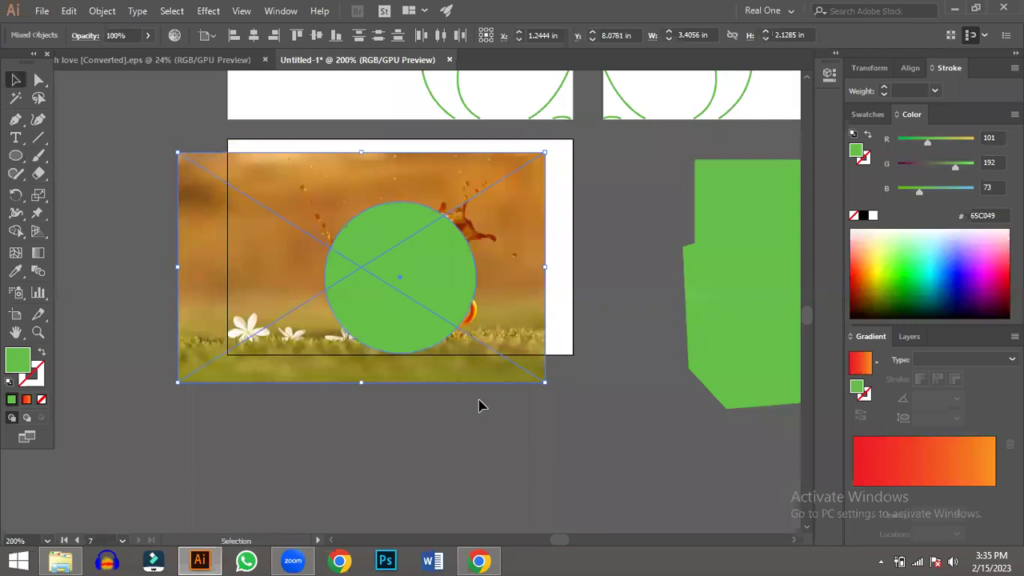
pyautogui.press('ctrl+7')
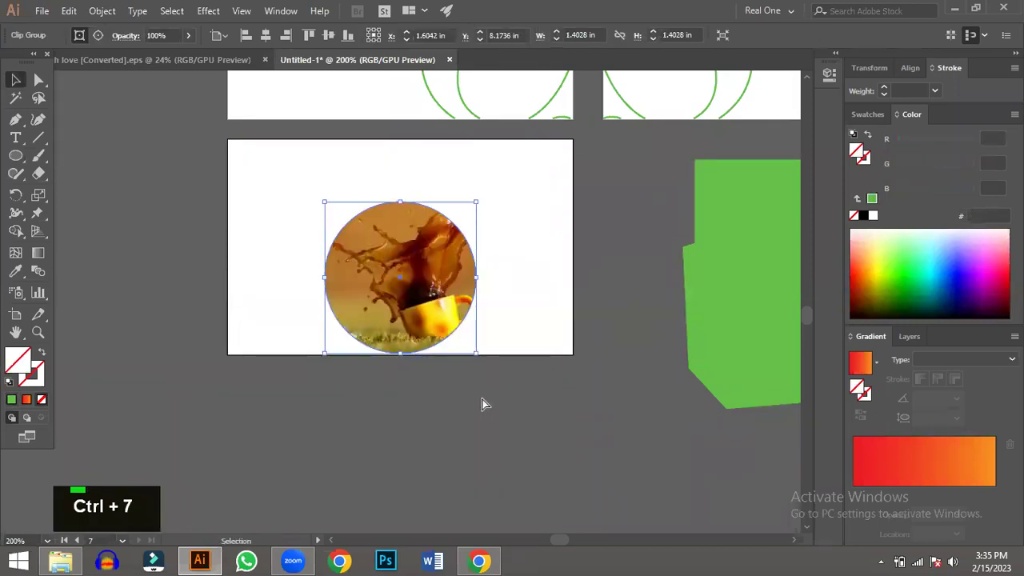
# - Draw and scale a larger ellipse around the round coffee-splash photo
pyautogui.press('ctrl+z')
pyautogui.rightClick(481, 288)
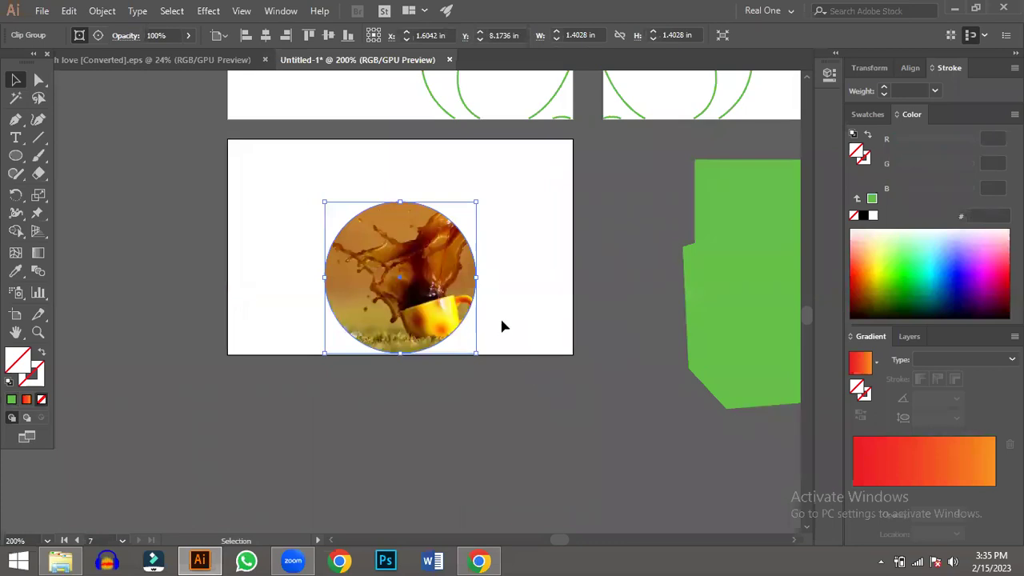
pyautogui.scroll(-3)
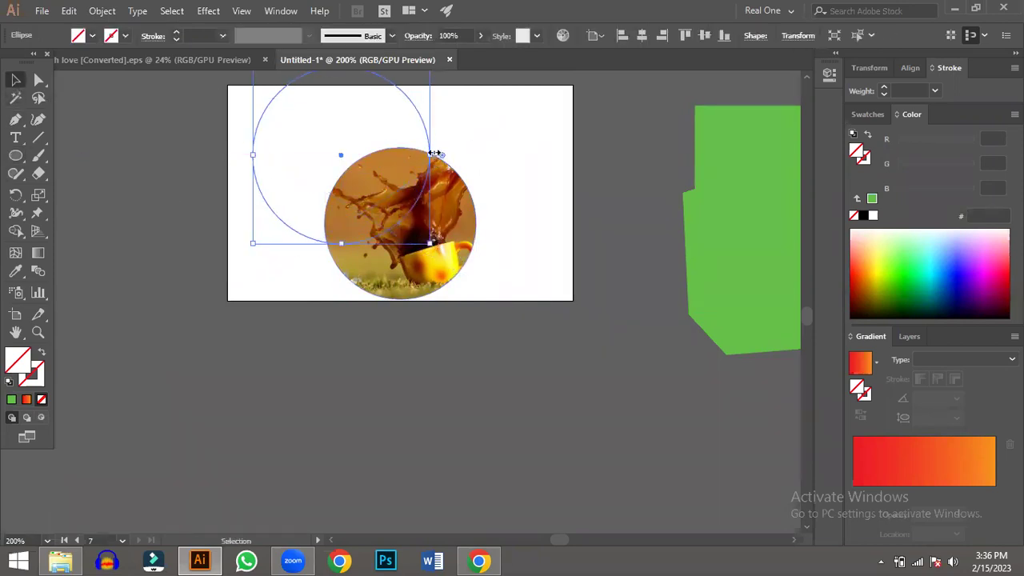
pyautogui.doubleClick(447, 152)
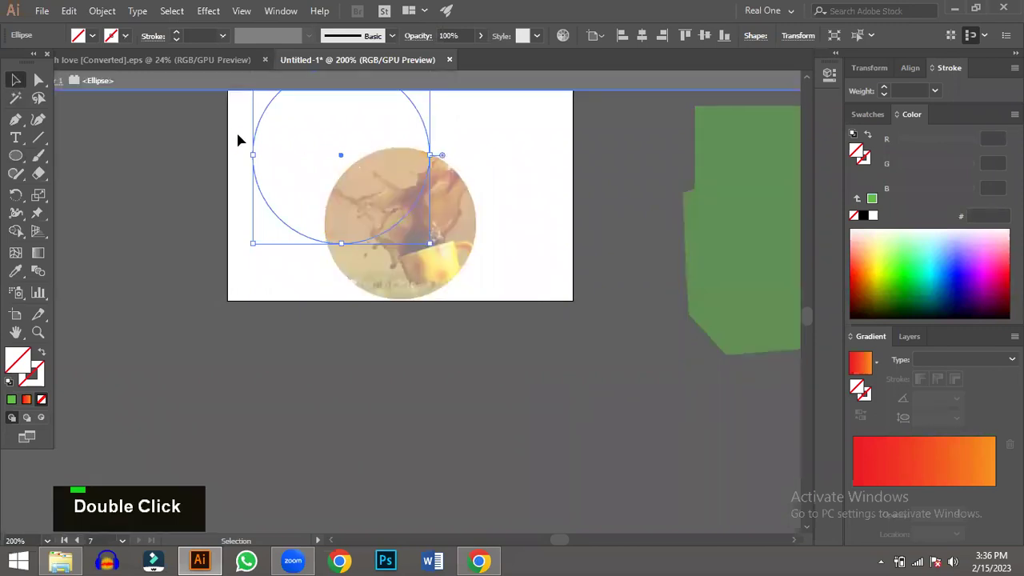
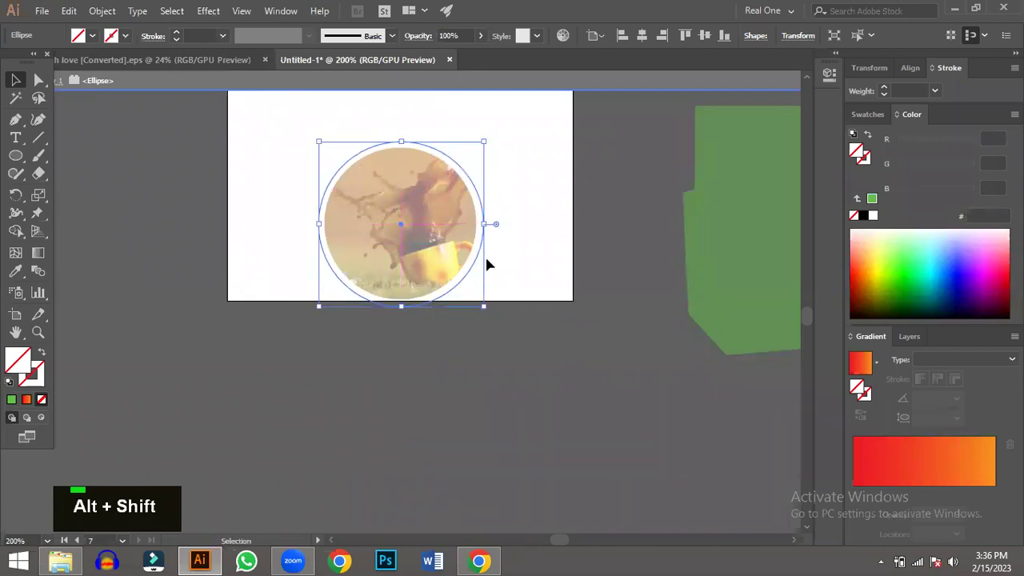
pyautogui.click(629, 381)
pyautogui.rightClick(628, 381)
pyautogui.press('Right')
pyautogui.press('Left')
pyautogui.scroll(3)
# - Fill the large circle green and send it behind the photo as a border ring
pyautogui.doubleClick(253, 236)
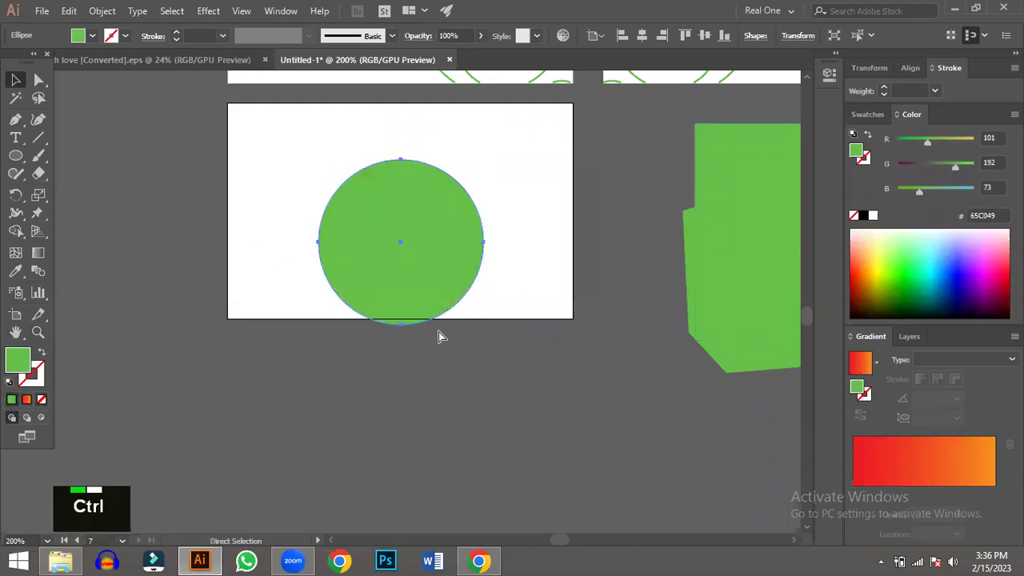
pyautogui.press('ctrl+shift+[')
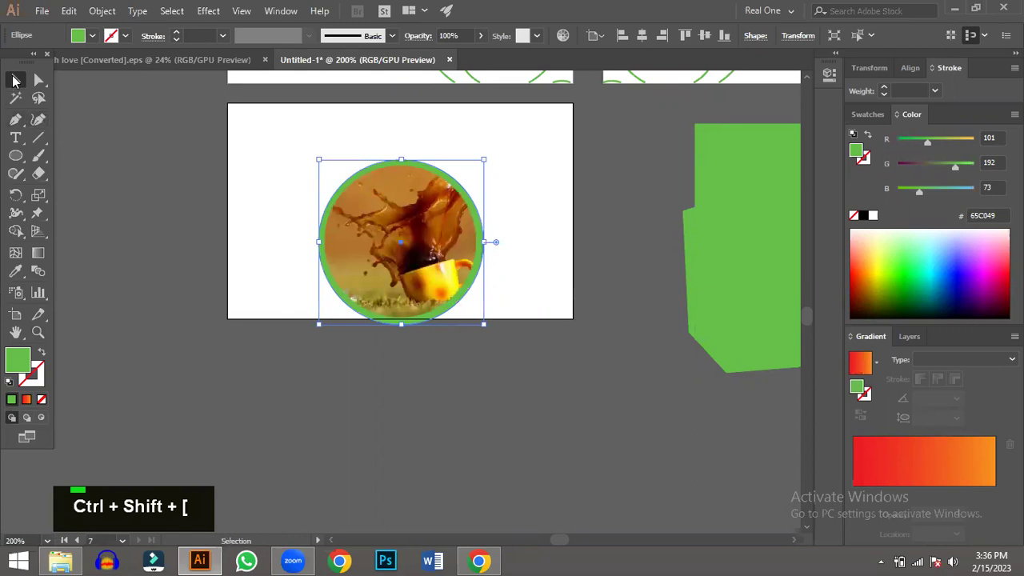
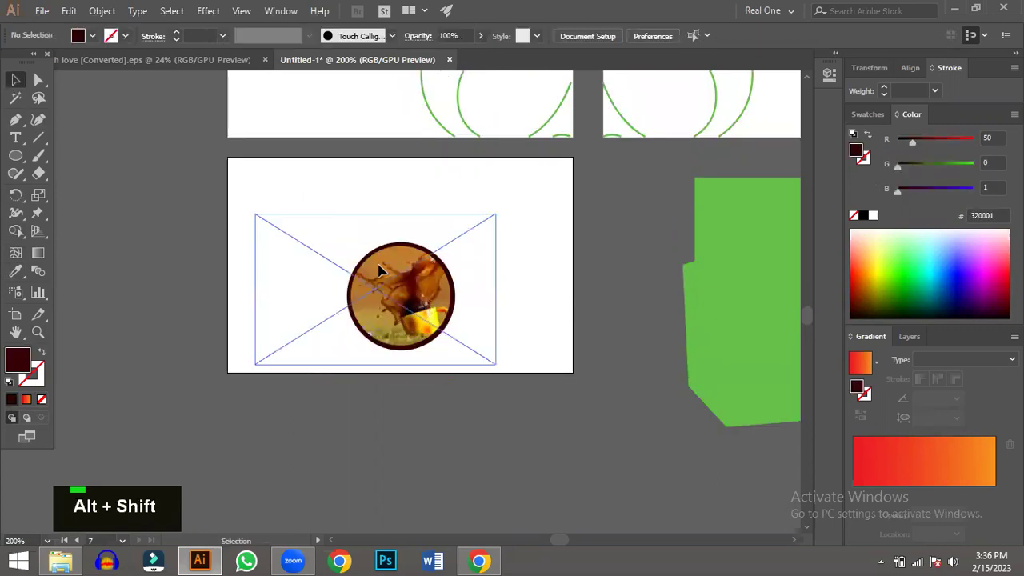
# - Make the ring dark maroon #320001, reframe the coffee splash inside it, and move the smaller emblem left
pyautogui.doubleClick(485, 354)
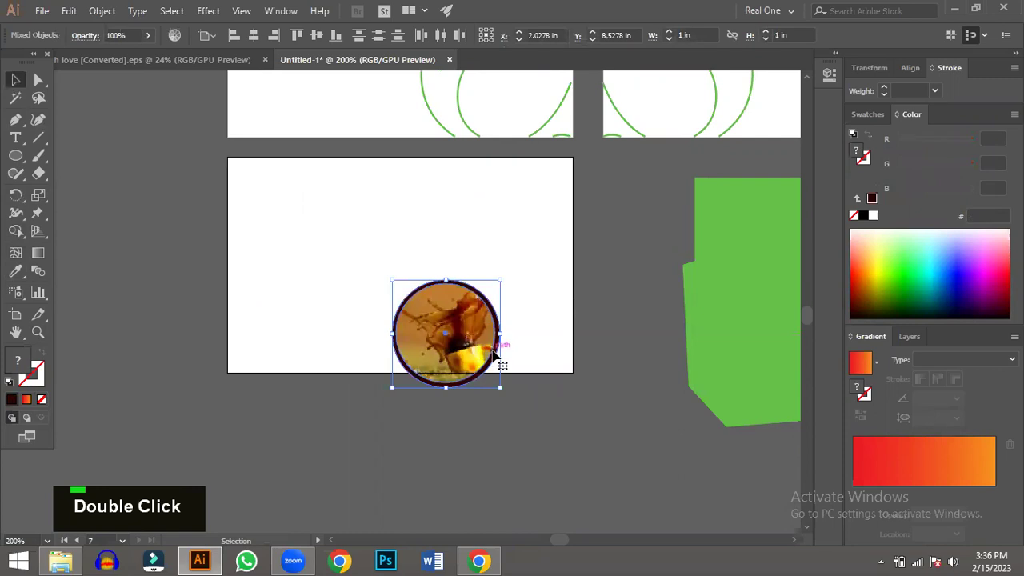
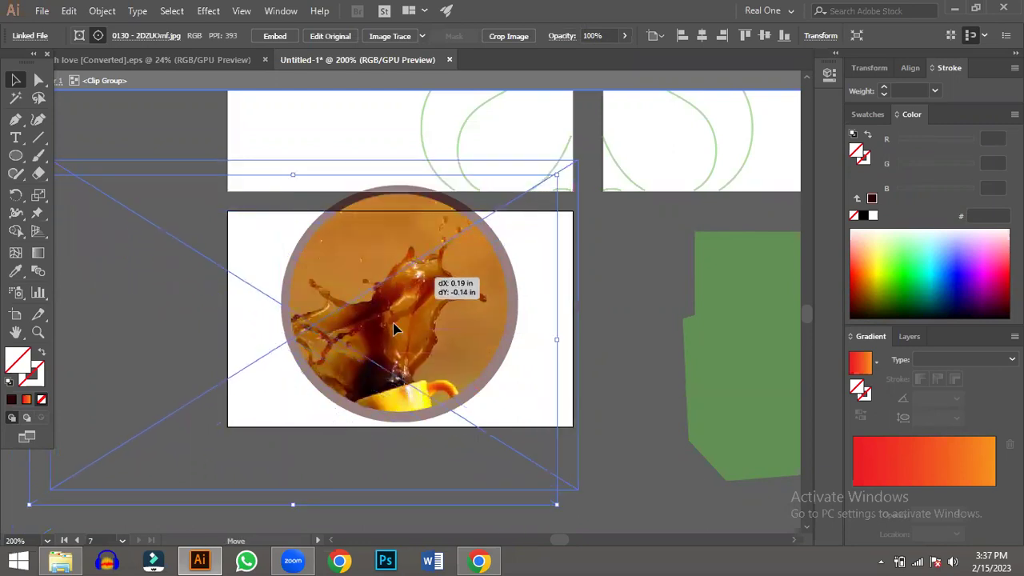
pyautogui.doubleClick(390, 309)
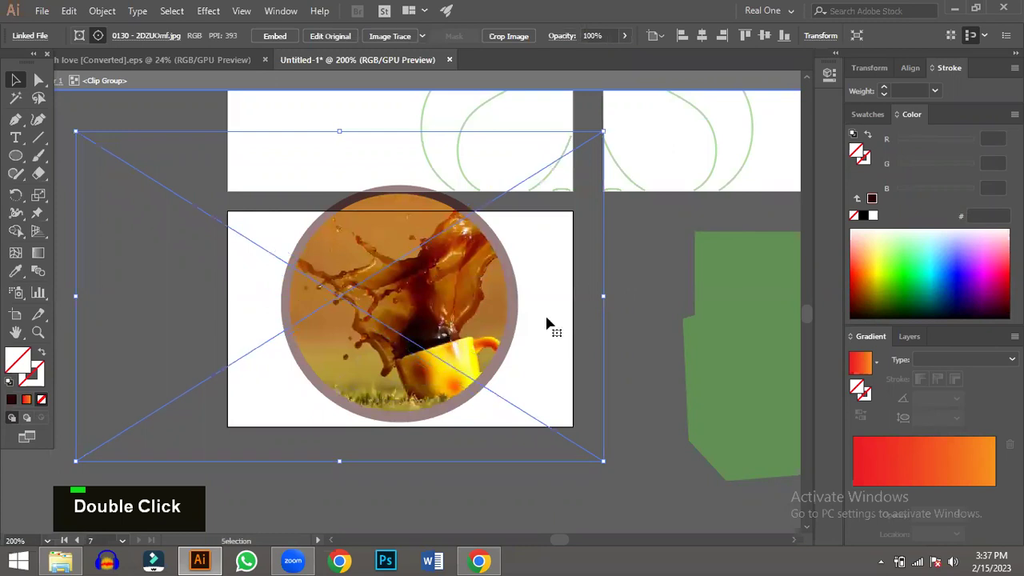
pyautogui.press('ctrl+z')
pyautogui.doubleClick(644, 312)
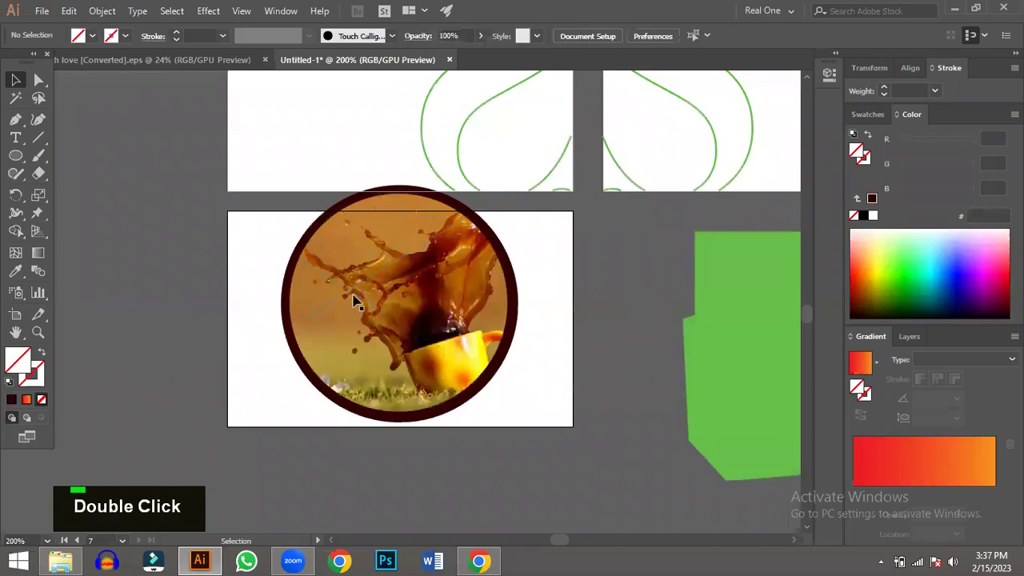
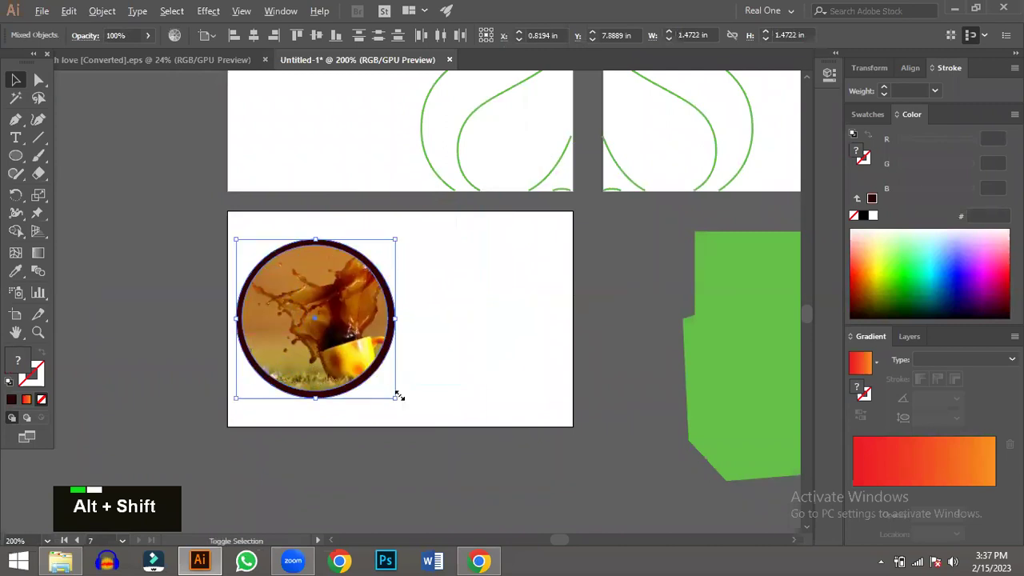
pyautogui.click(394, 381)
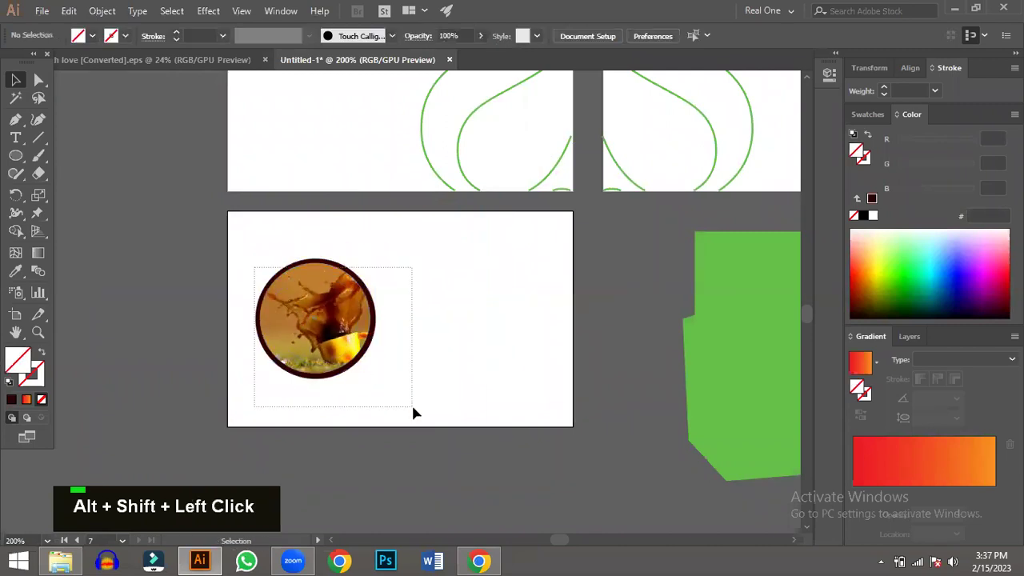
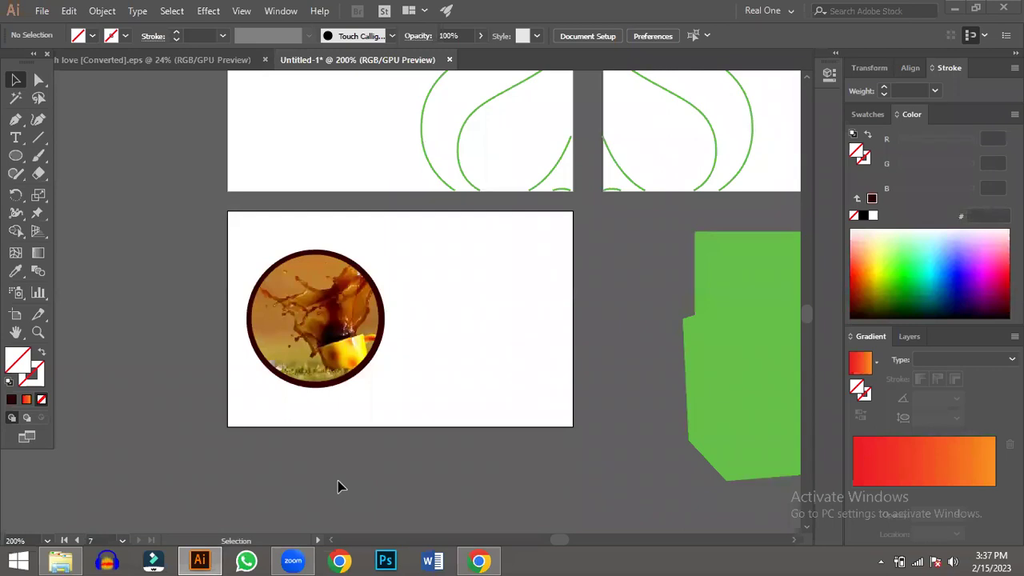
pyautogui.scroll(-3)
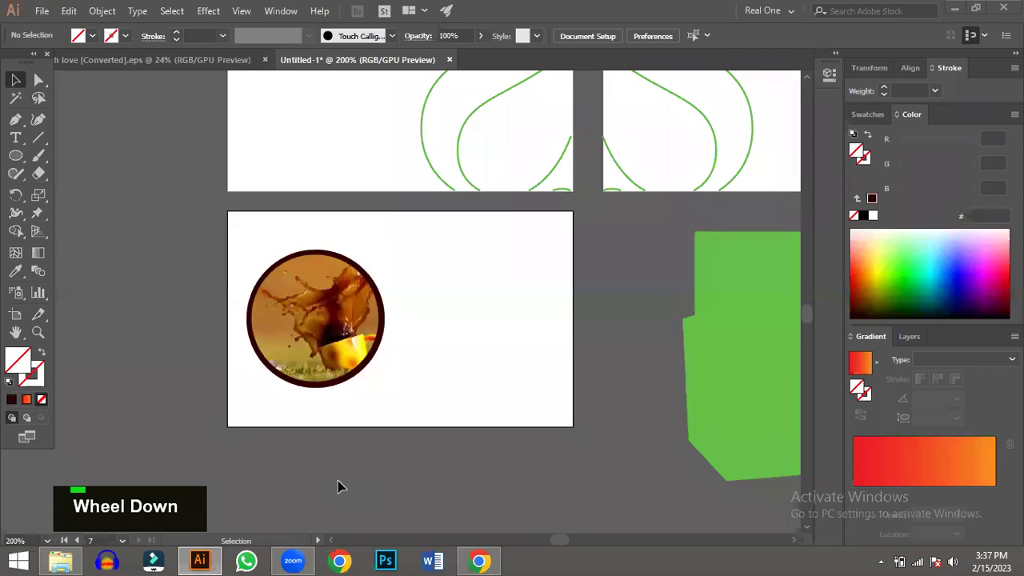
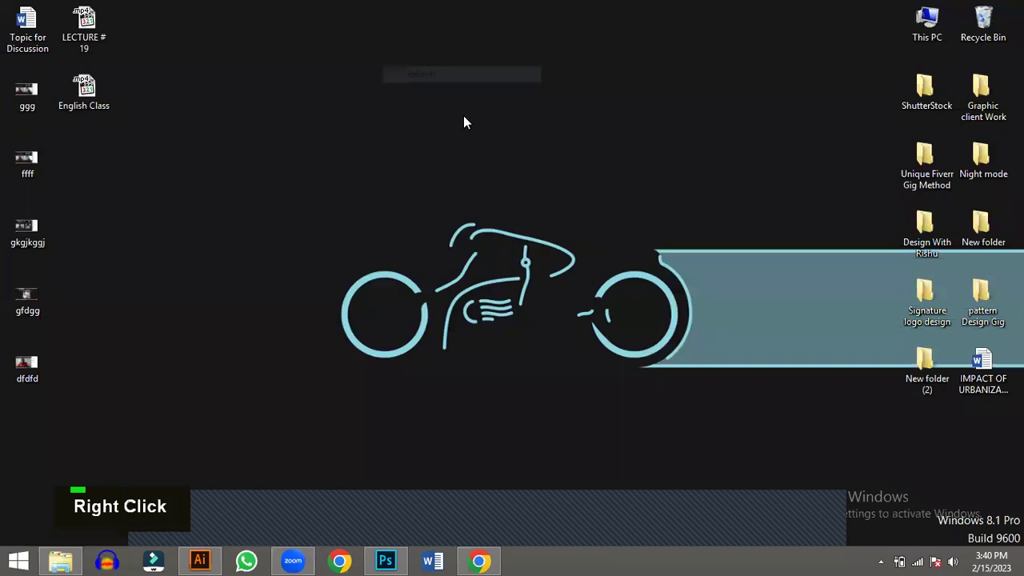
# - Search Google for 'book cover size pixels', finding 2,560 by 1,600 pixels
pyautogui.press('space')
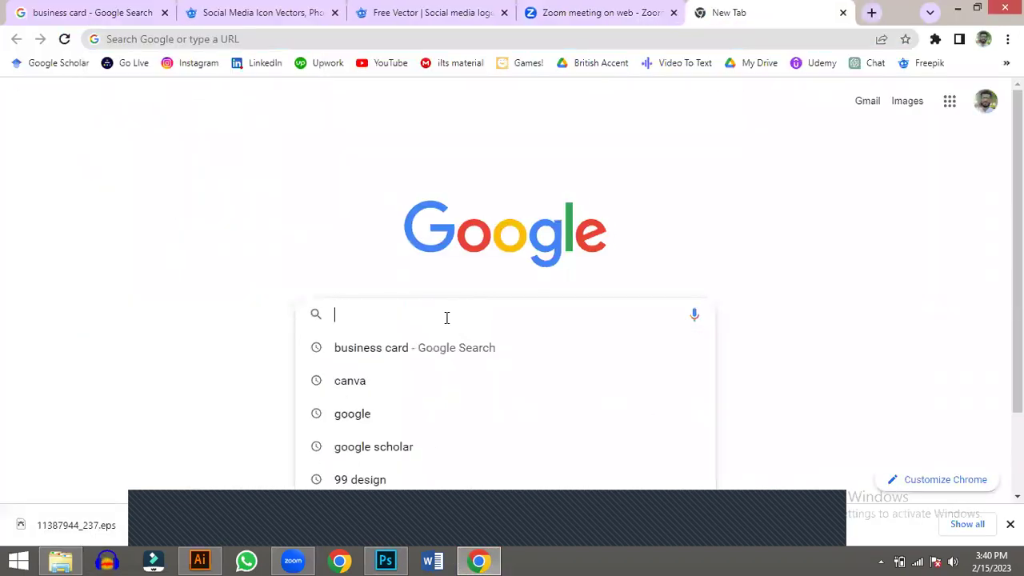
pyautogui.write('book cover size')
# - Set the new Photoshop document to 1600 pixels wide by 2560 tall
pyautogui.press('Return')
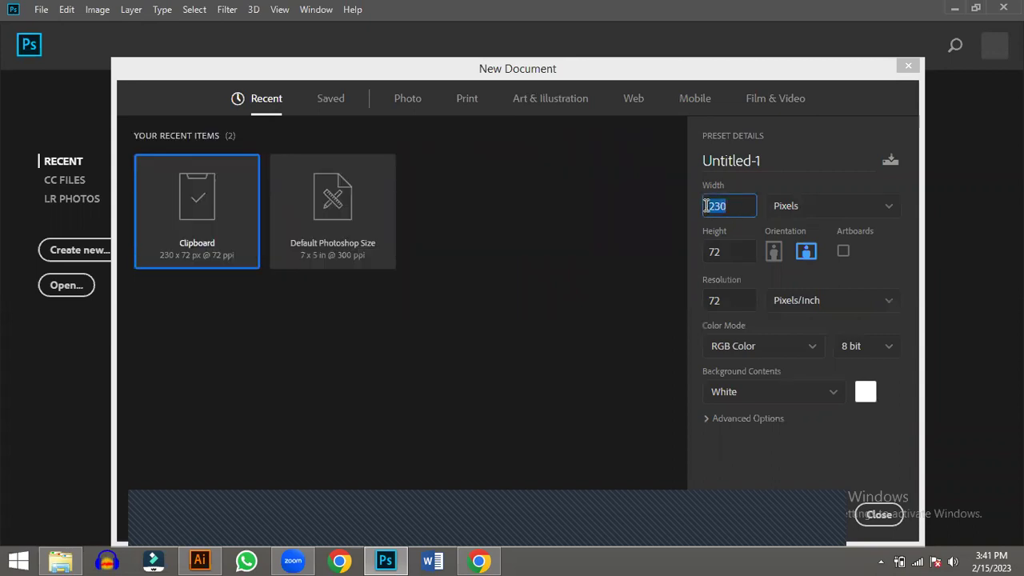
pyautogui.write('6')
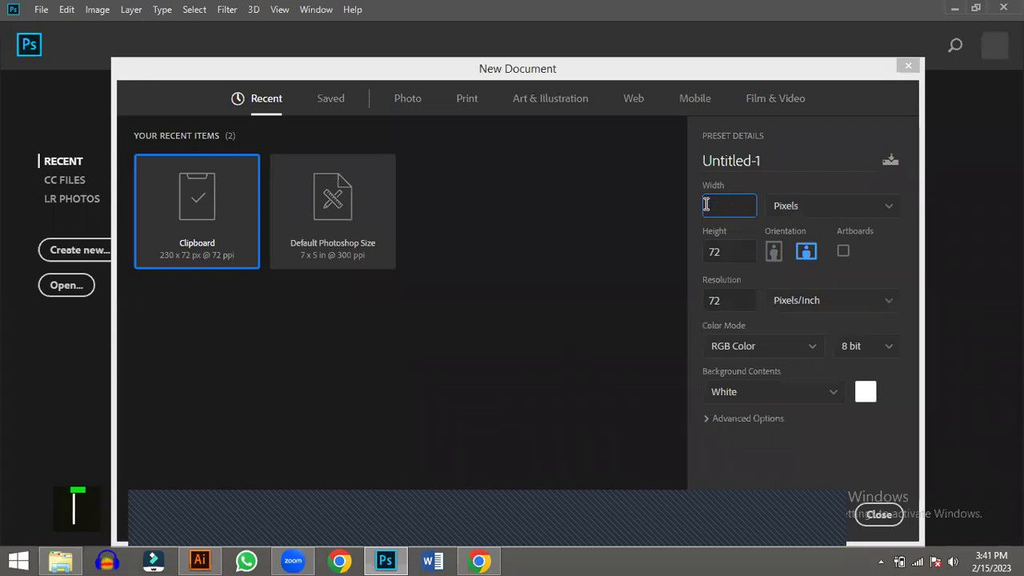
pyautogui.write('1600')
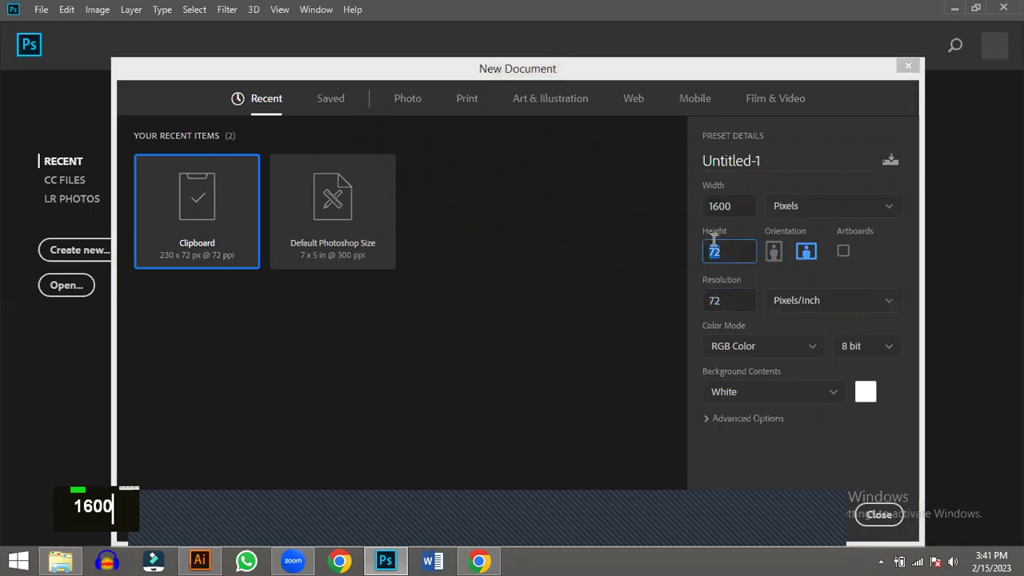
pyautogui.write('160025')
# - Create the blank white 1600 by 2560 pixel portrait canvas
pyautogui.write('60')
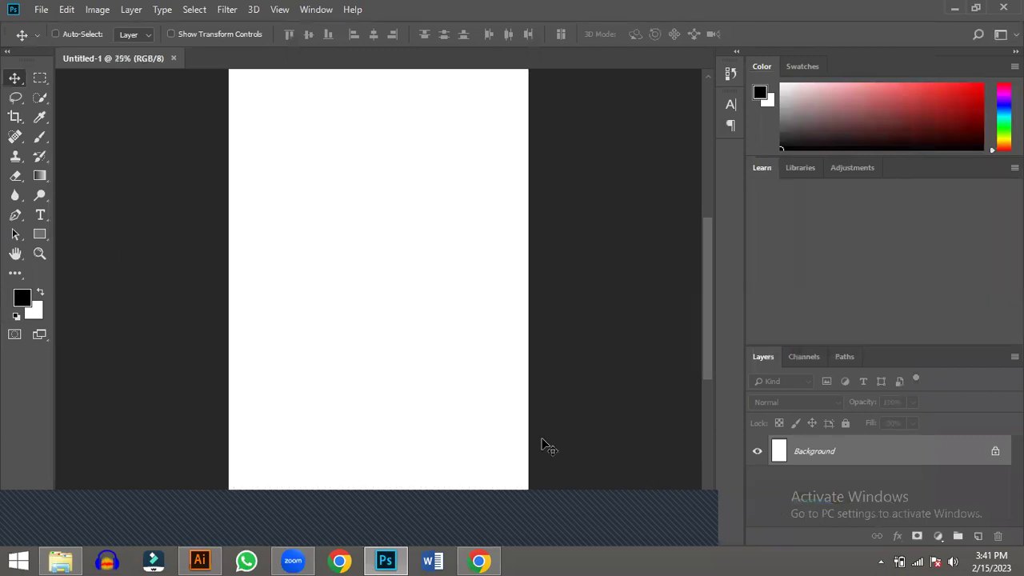
pyautogui.scroll(-3)
pyautogui.scroll(-3)
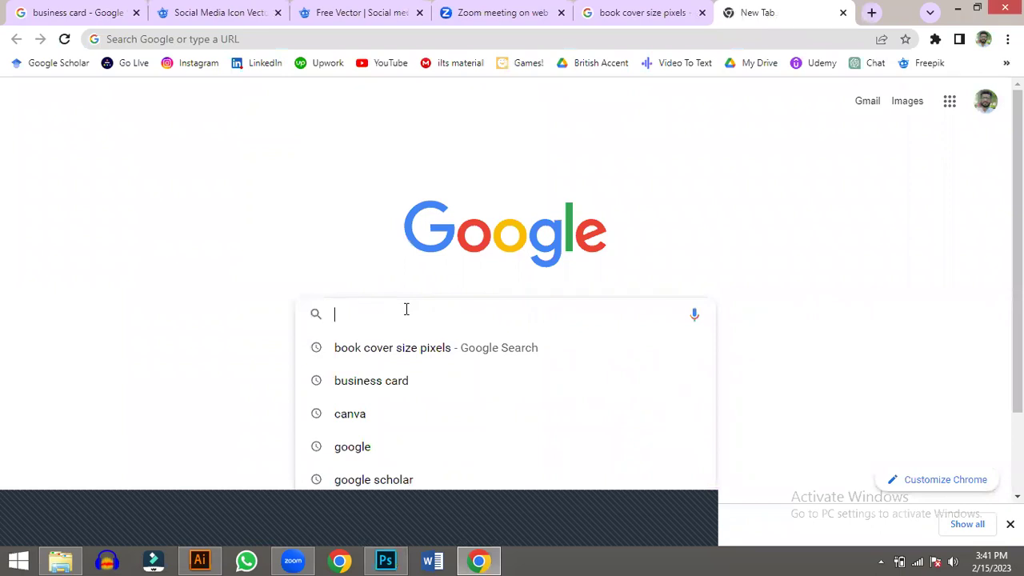
# - Search Google for 'book cover design' and browse the example cover images
pyautogui.write('book cover de')
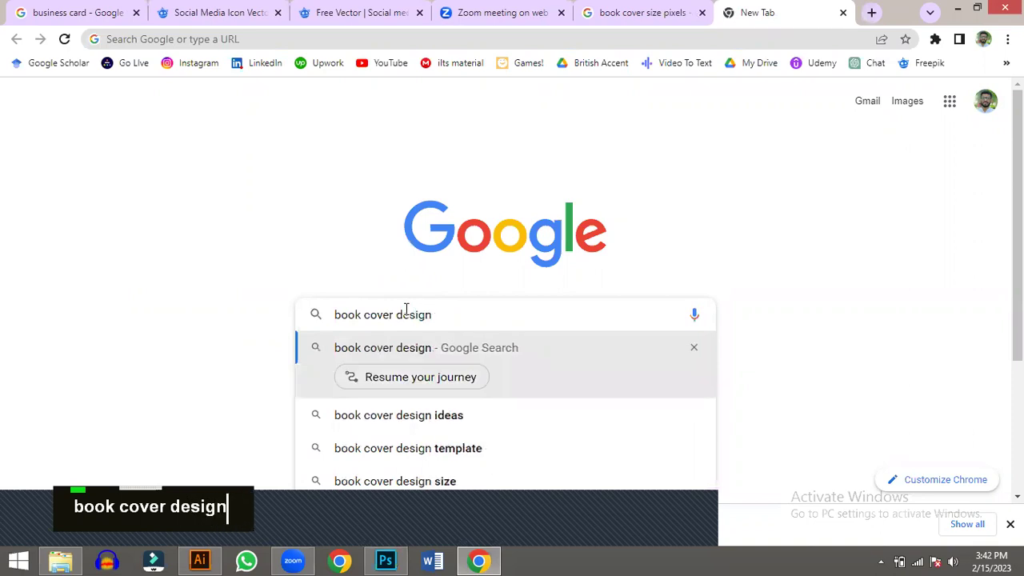
pyautogui.press('Return')
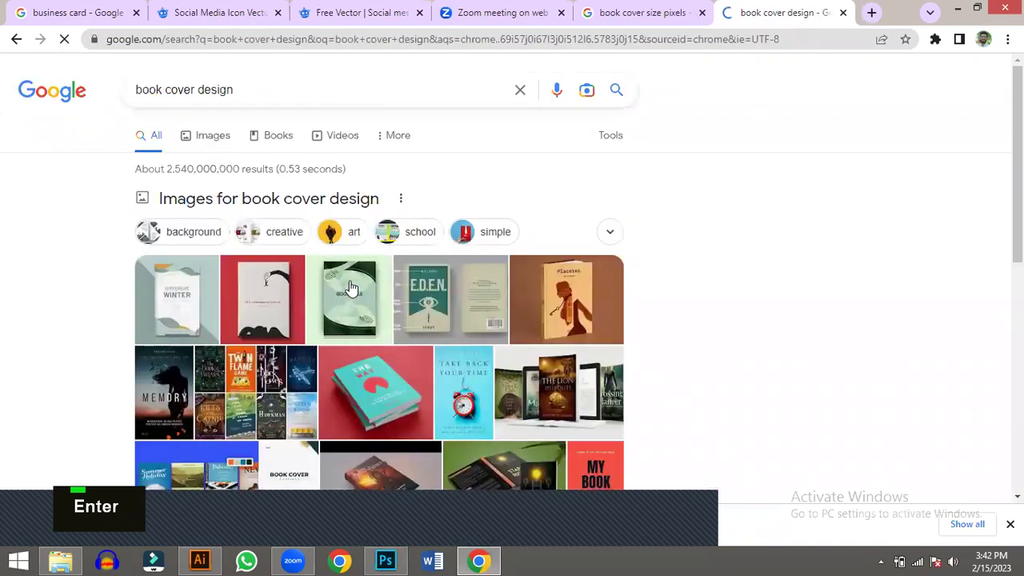
pyautogui.scroll(-3)
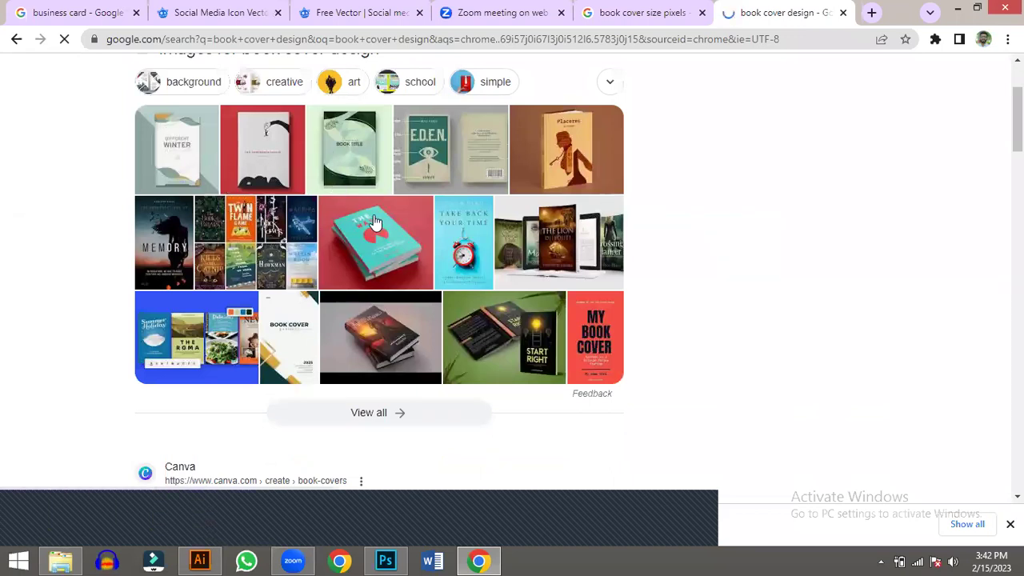
pyautogui.scroll(-3)
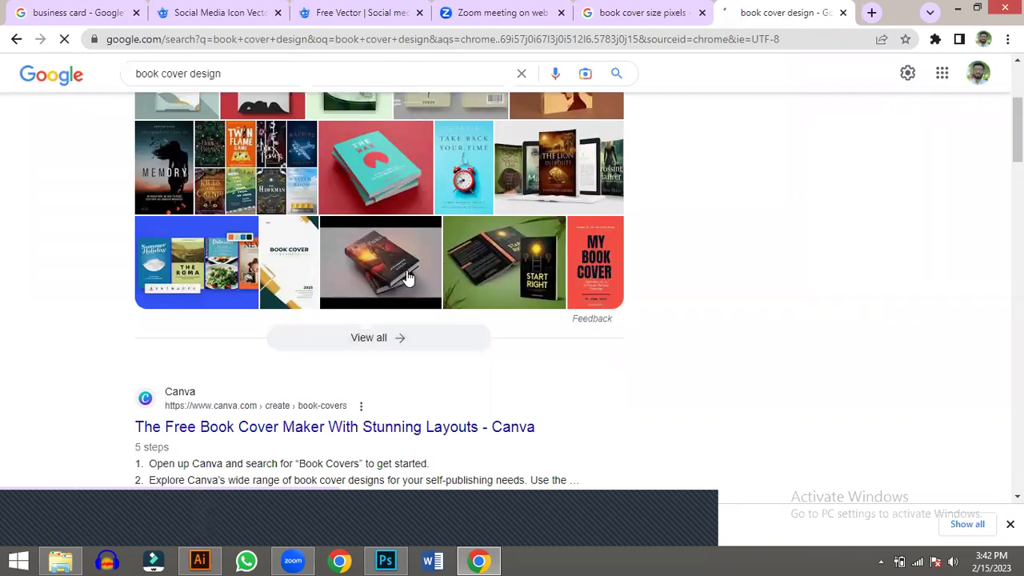
pyautogui.scroll(3)
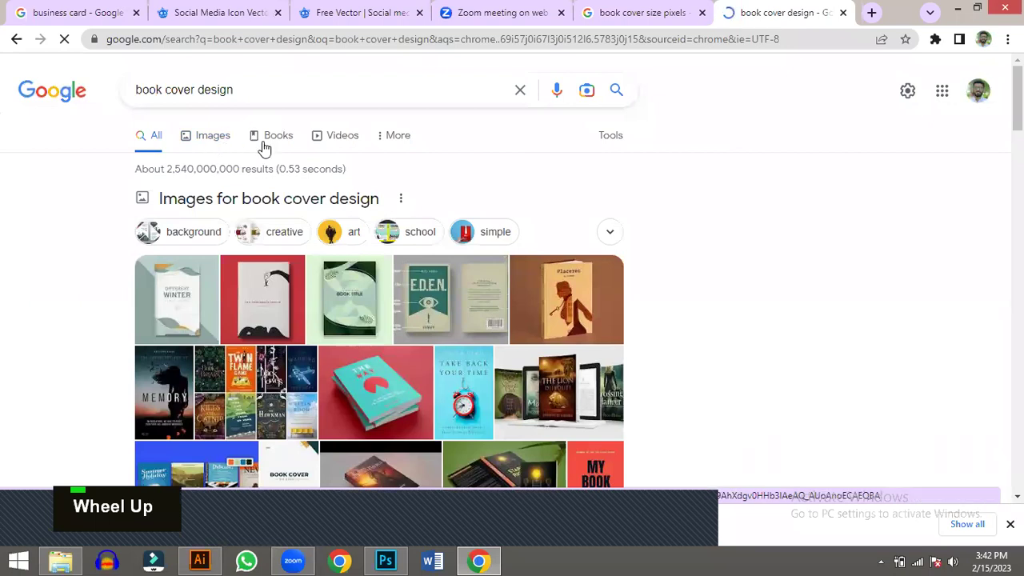
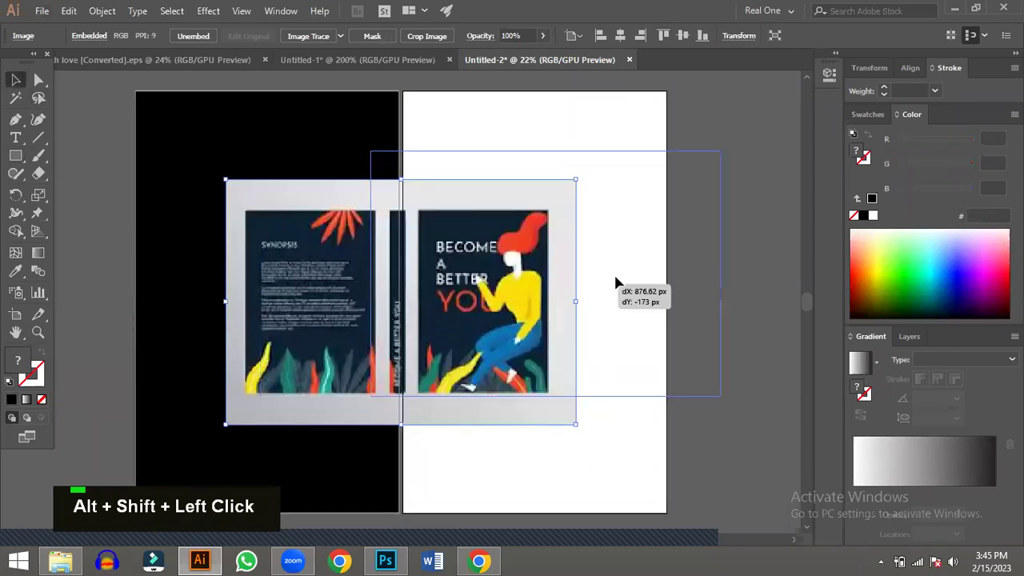
# - Review the black left panel with the reference book-cover image beside it
pyautogui.scroll(-3)
pyautogui.scroll(3)
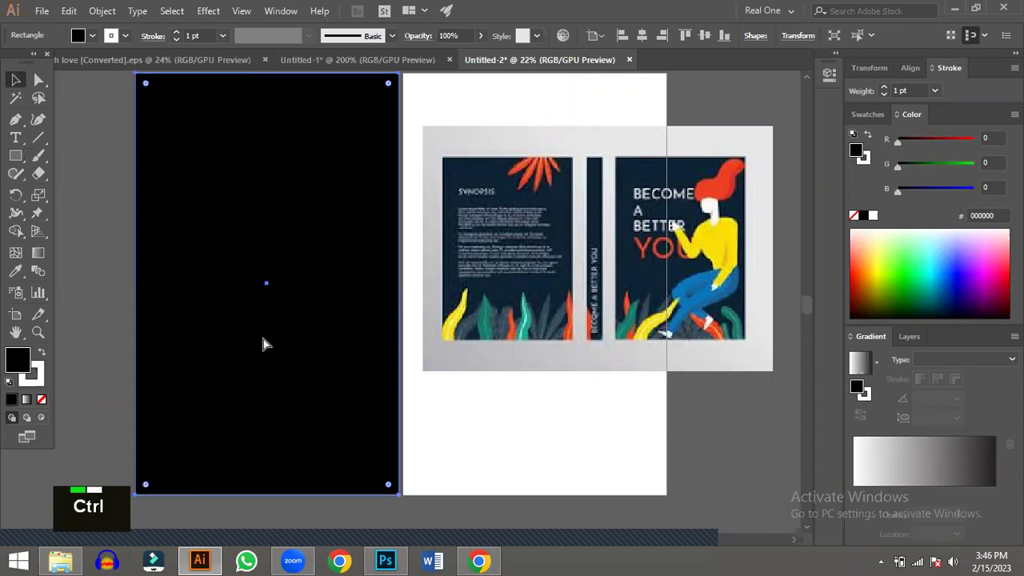
# - Delete the empty Layer 1 and copy the earth photo layer for the cover
pyautogui.press('ctrl+2')
pyautogui.press('space')
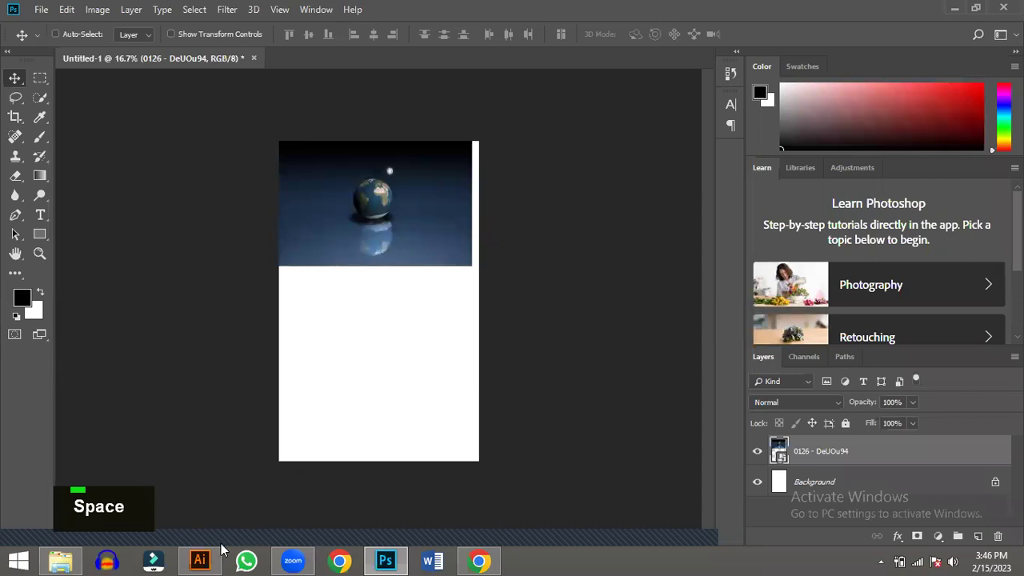
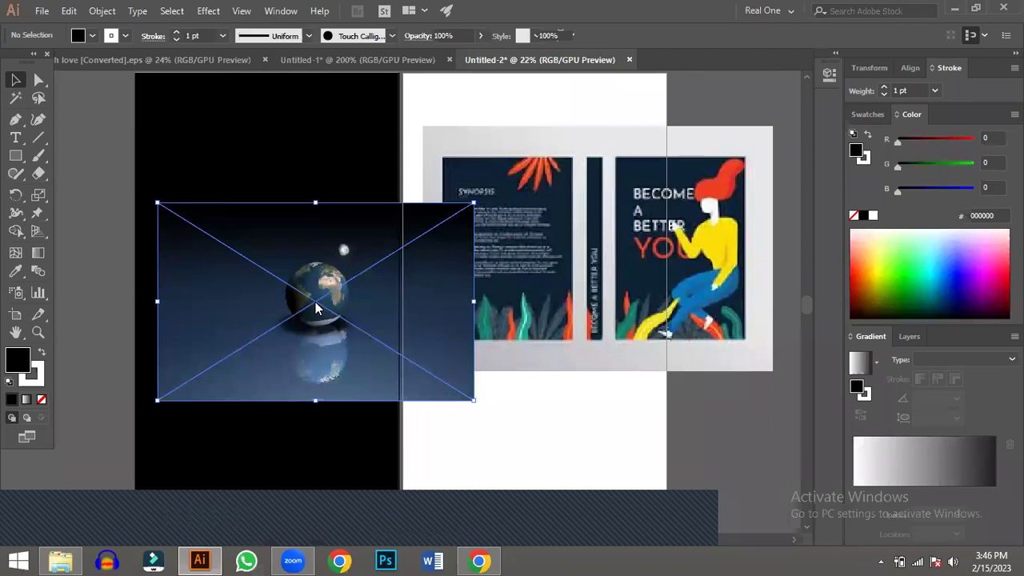
# - Scale the earth photo over the left panel and clip it to that rectangle
pyautogui.scroll(-3)
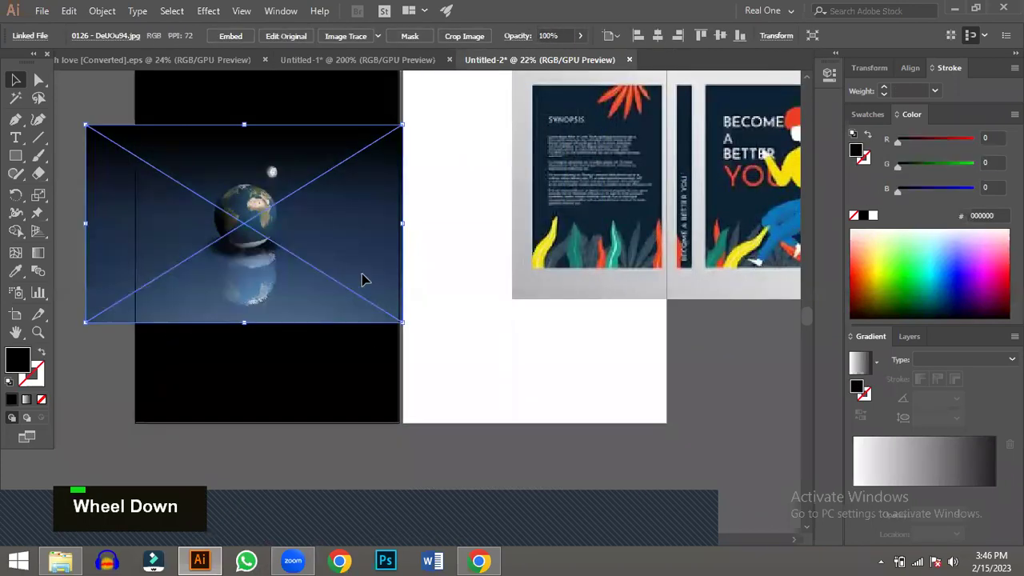
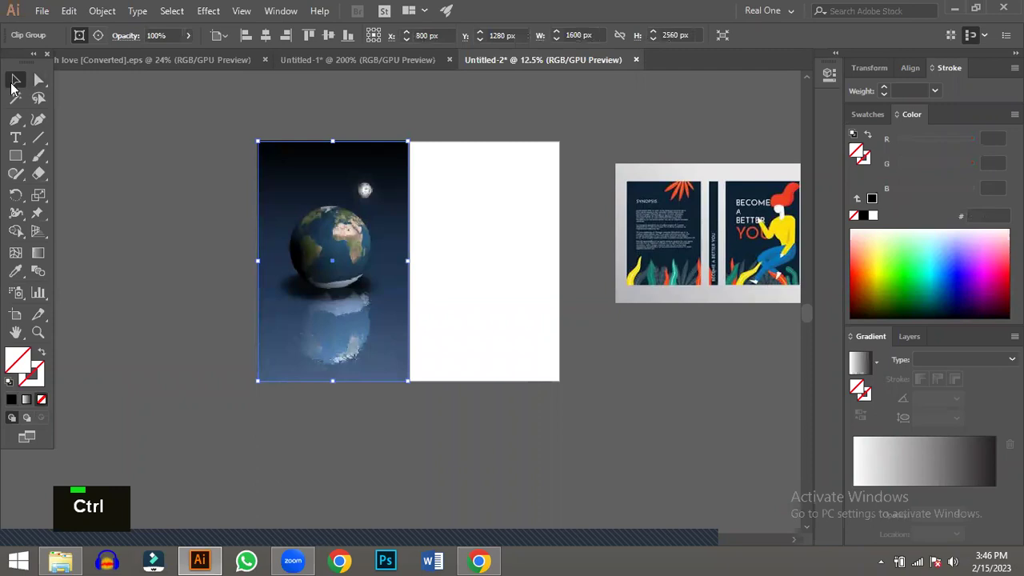
# - Add a text object right of the cover reading 'the world'
pyautogui.doubleClick(374, 258)
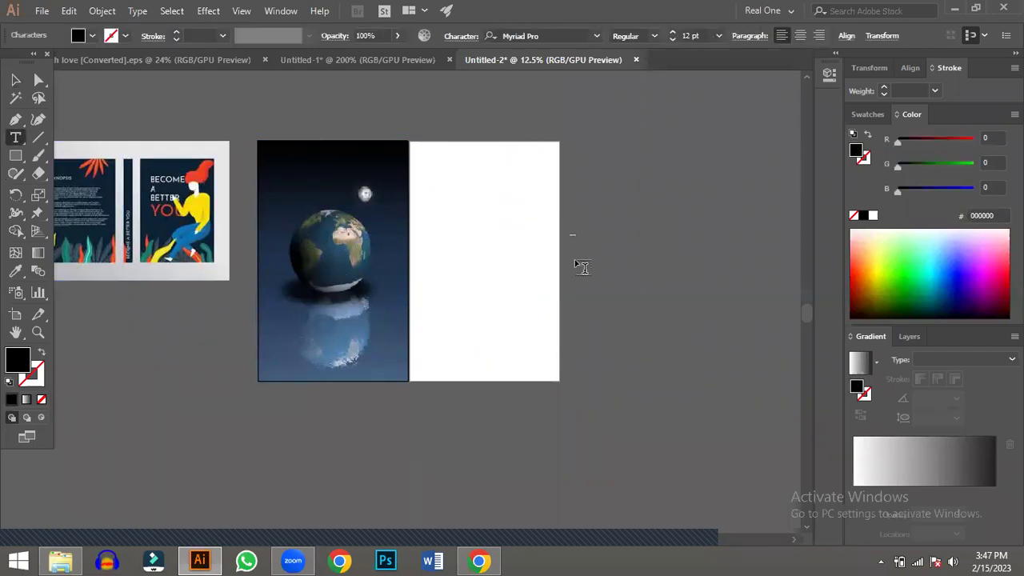
pyautogui.write('te')
pyautogui.press('BackSpace')
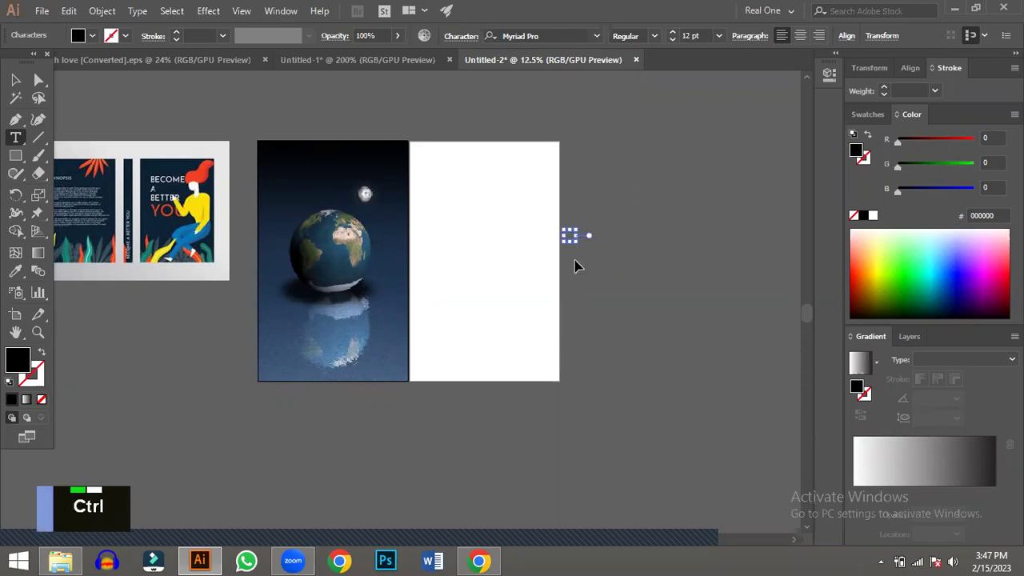
pyautogui.write('the world')
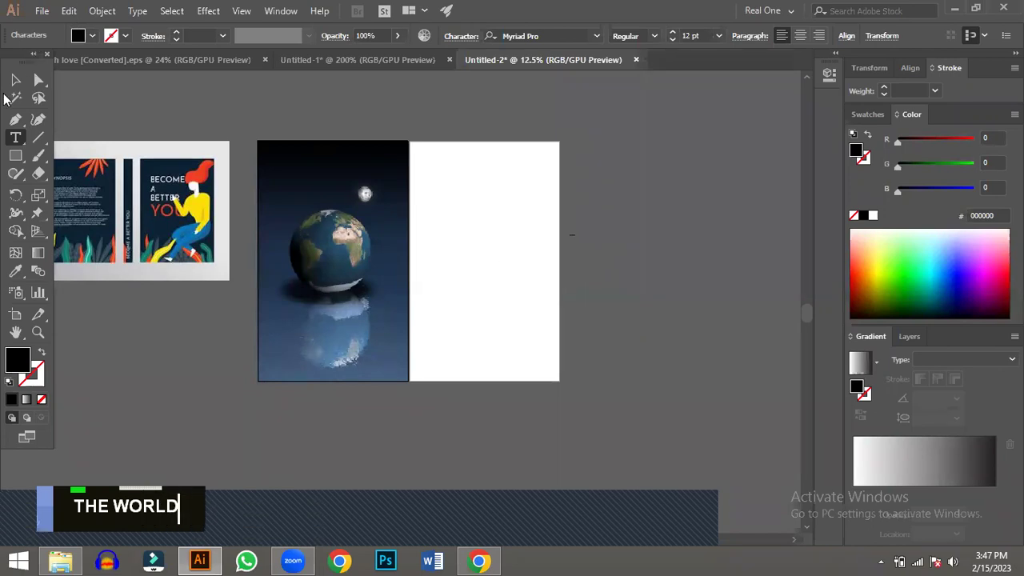
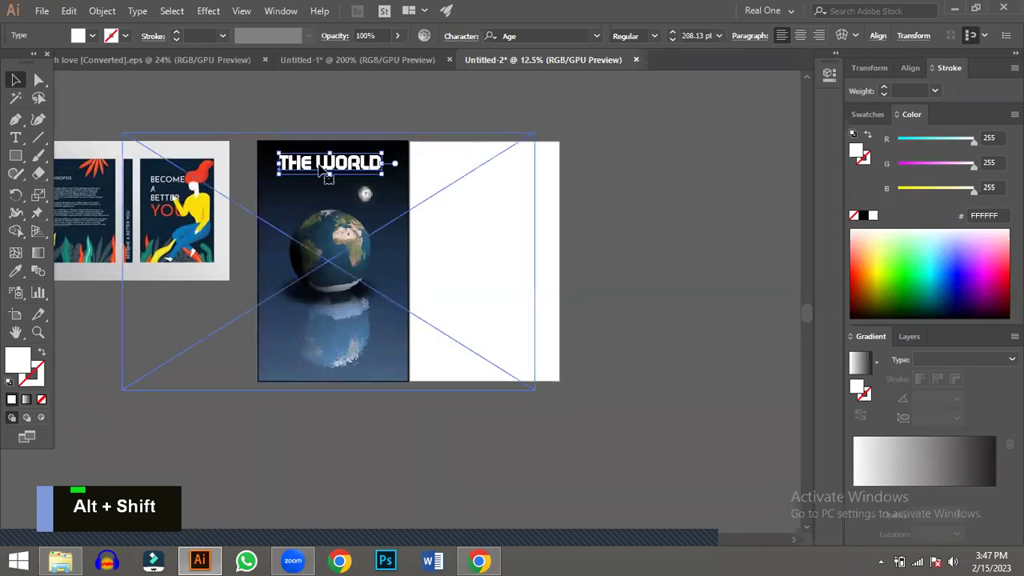
# - Centre the THE WORLD title horizontally near the top of the earth-photo front cover
pyautogui.scroll(3)
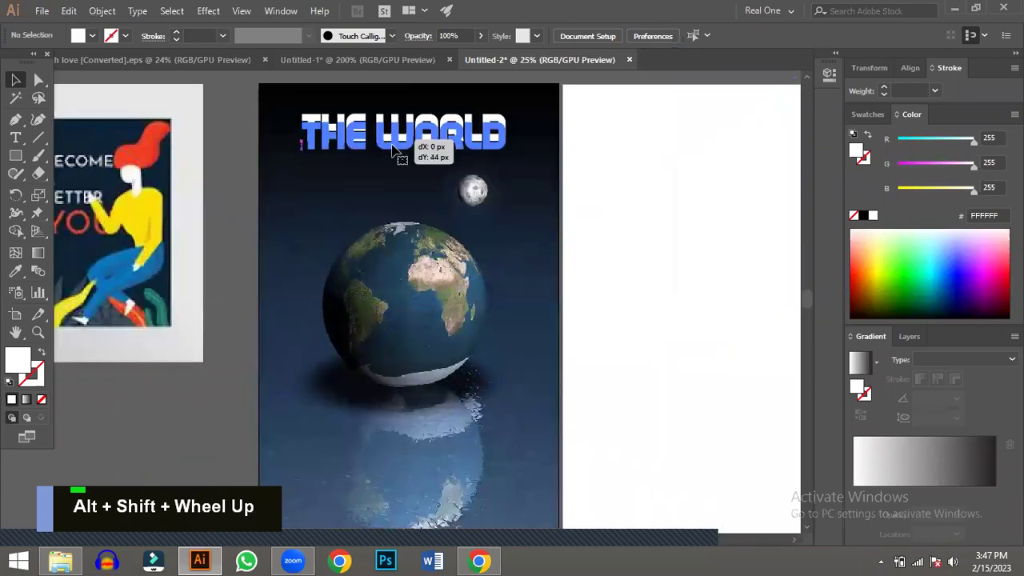
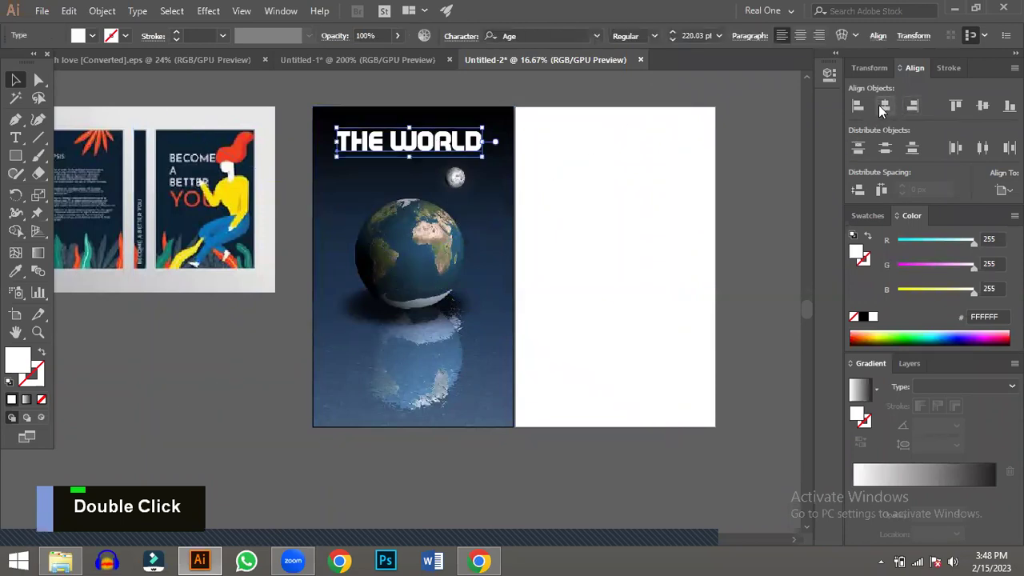
# - Deselect the title and bring the blank right panel into view for the placeholder text
pyautogui.doubleClick(886, 111)
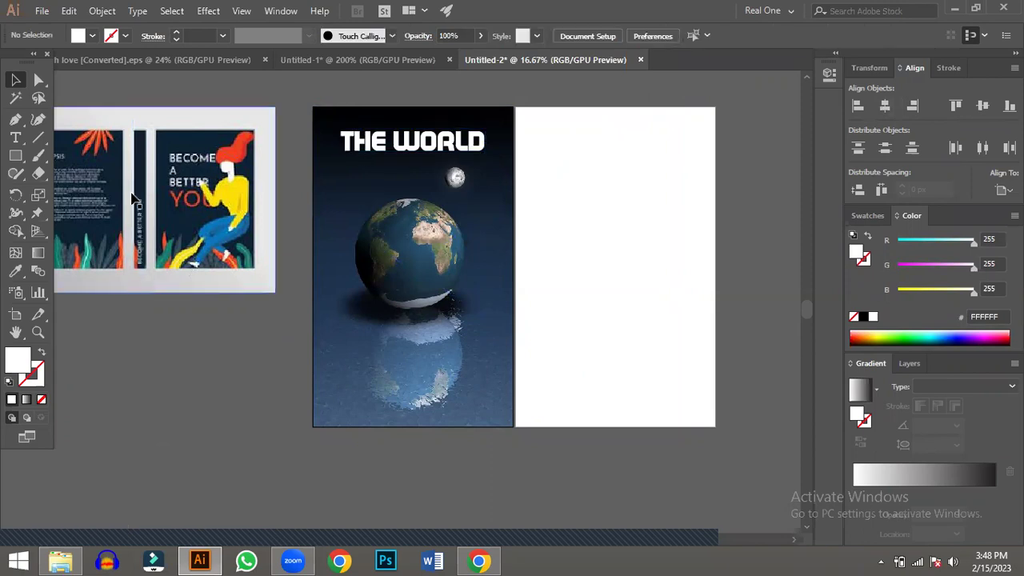
pyautogui.scroll(-3)
pyautogui.scroll(3)
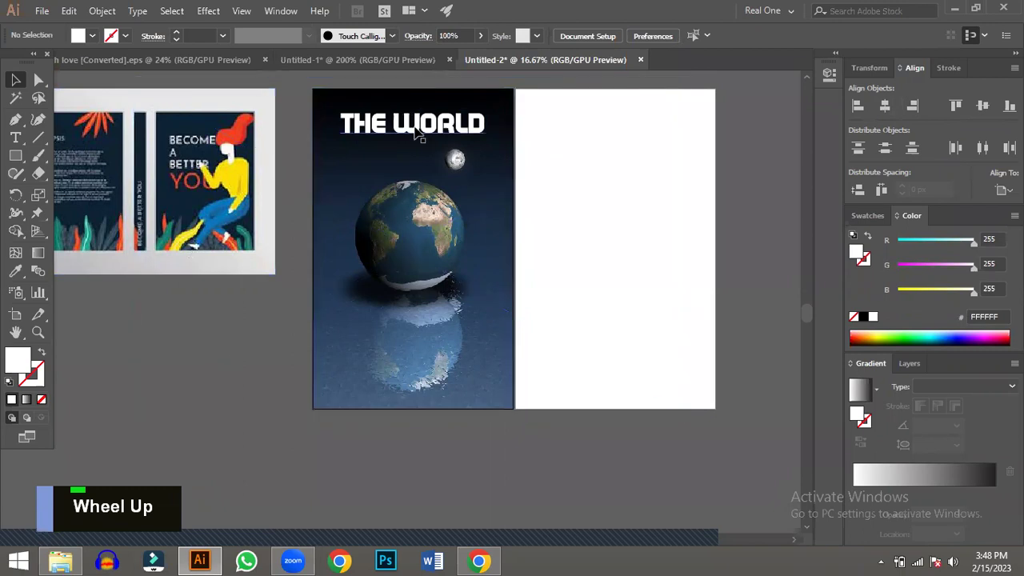
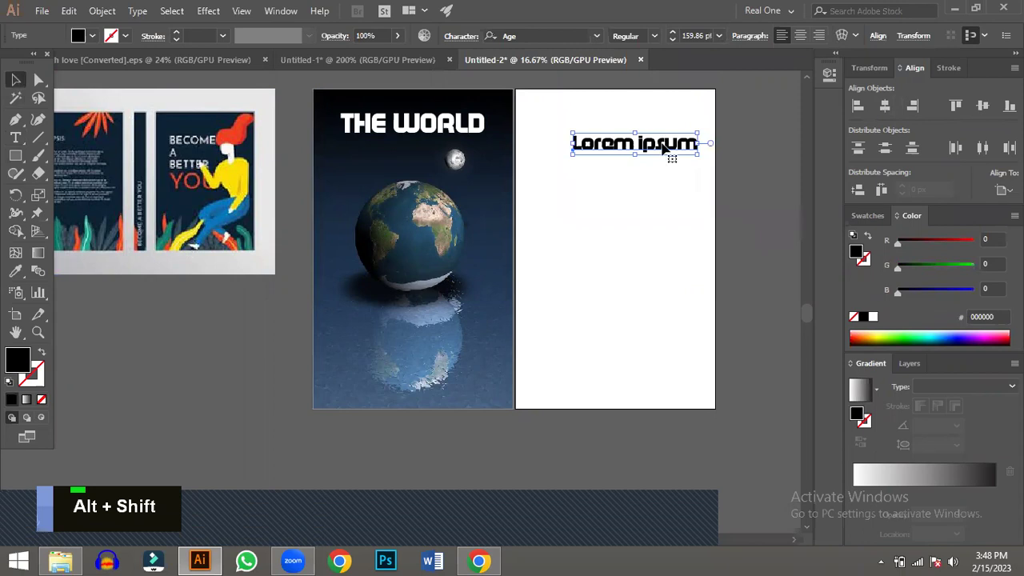
# - Replace the placeholder with the subtitle beginning DEALING WITH beneath THE WORLD
pyautogui.press('ctrl+a')
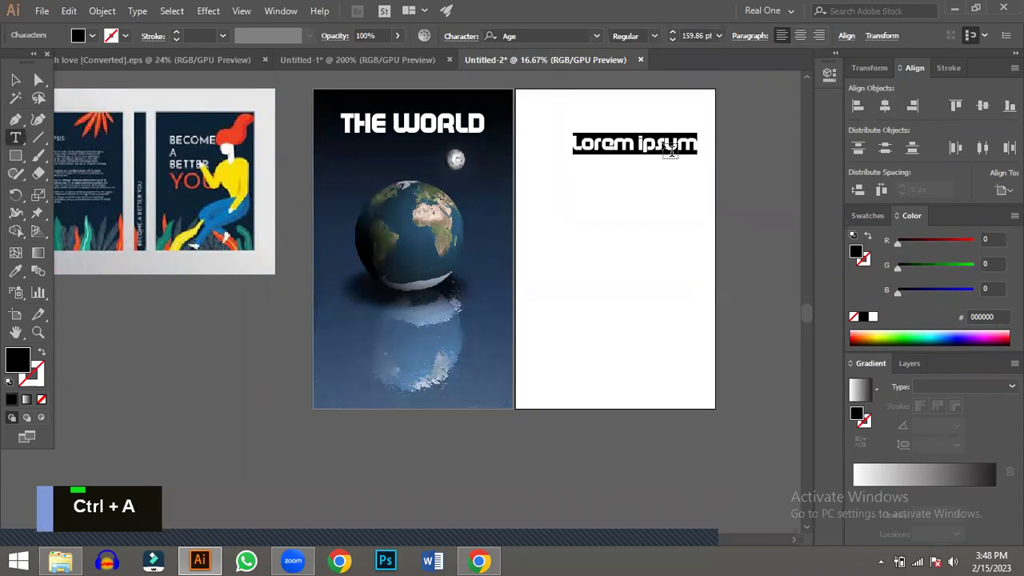
pyautogui.write('des')
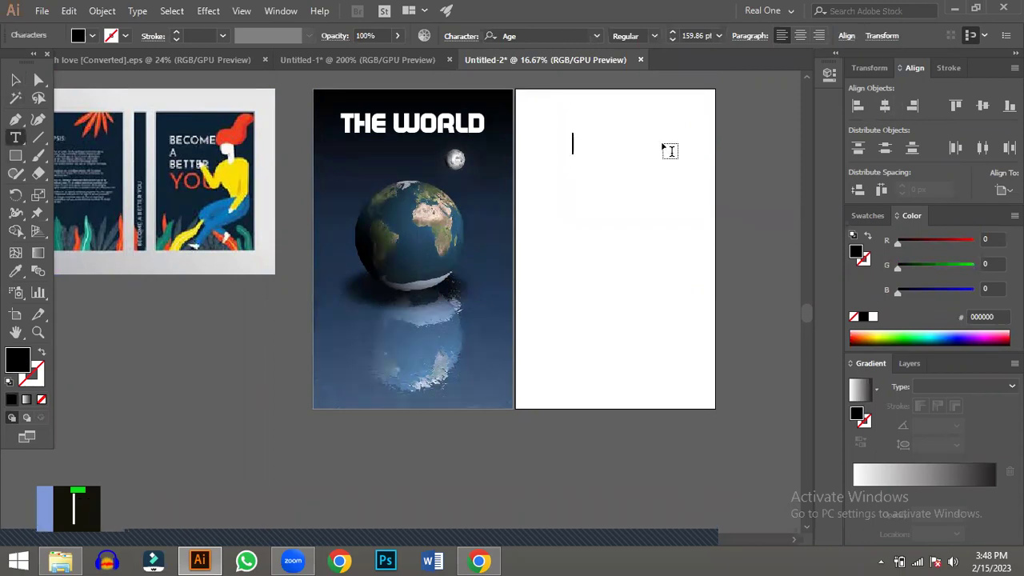
pyautogui.write('des')
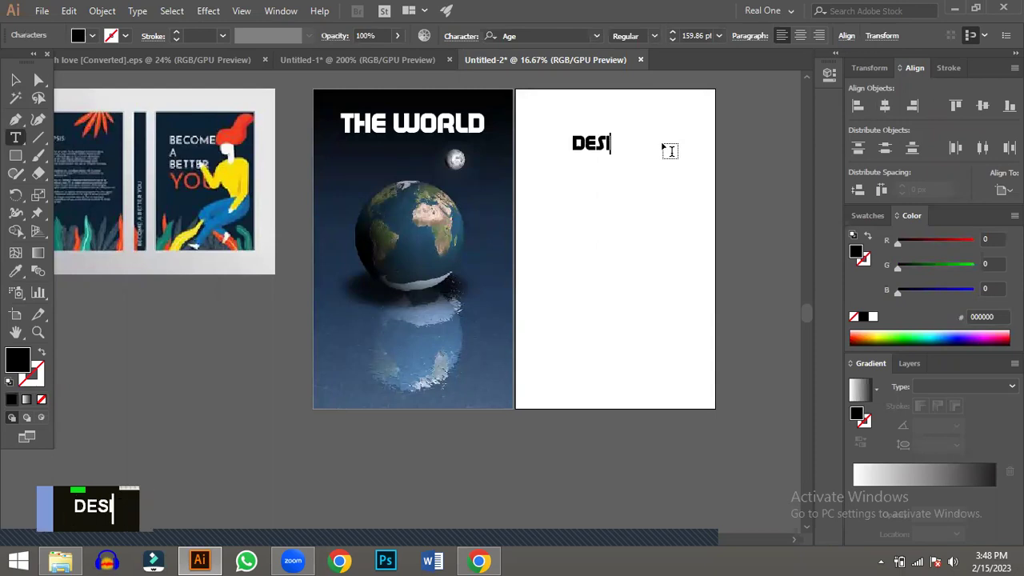
pyautogui.write('aling')
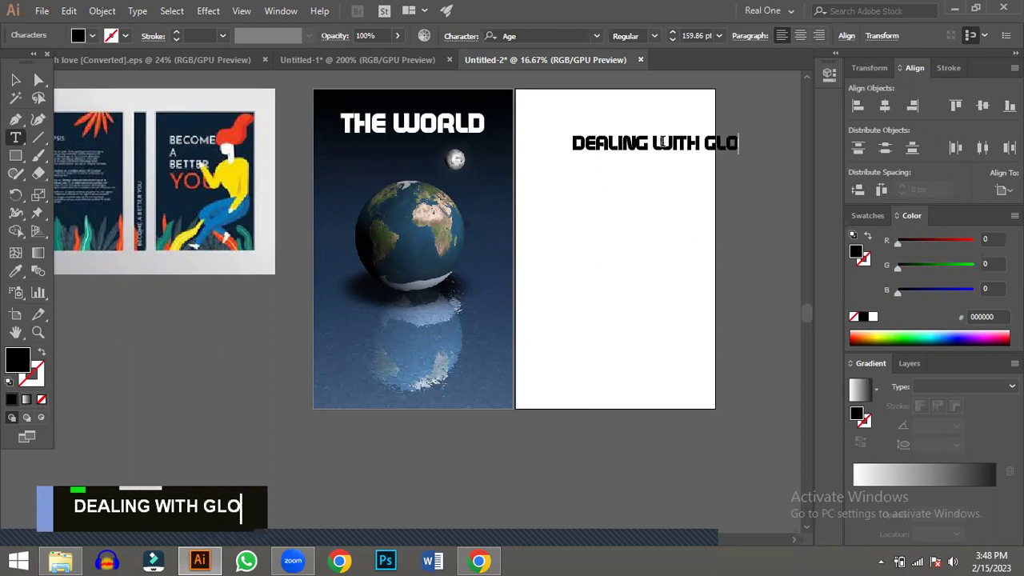
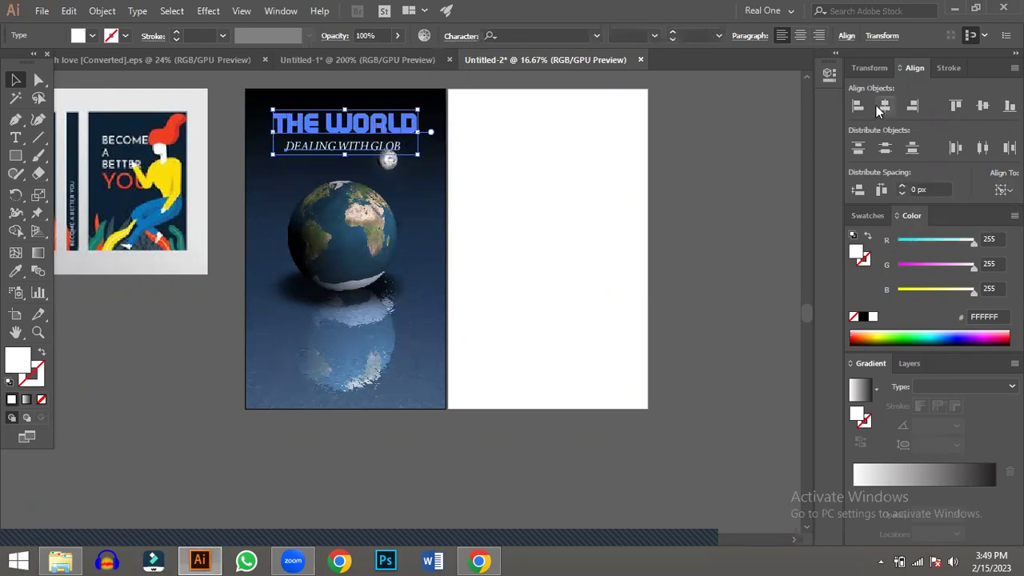
# - Deselect the title and the white serif subtitle once both are centred on the cover
pyautogui.doubleClick(895, 108)
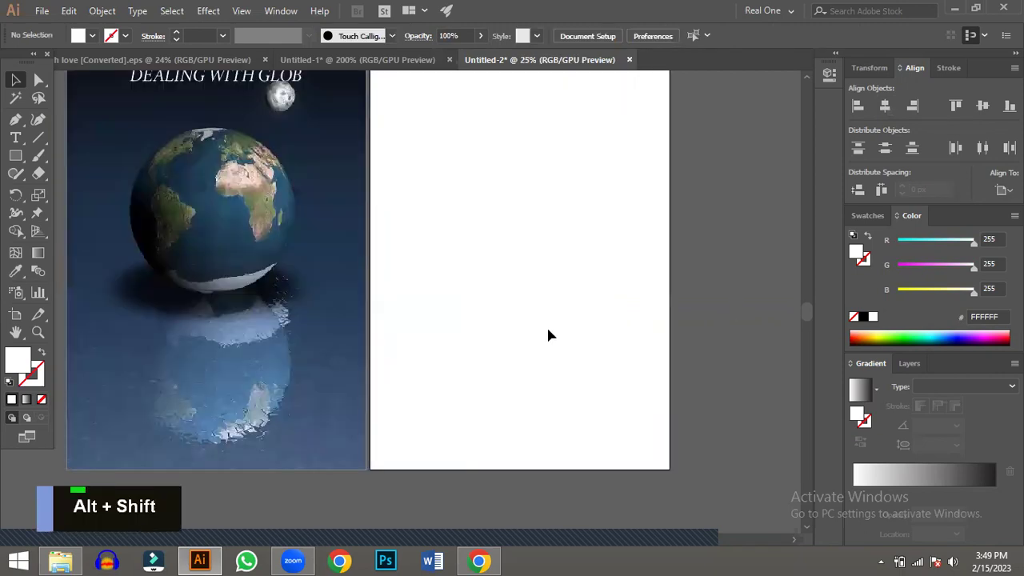
# - Zoom out on the artboards and return to Chrome's 'book cover design' image results
pyautogui.press('space')
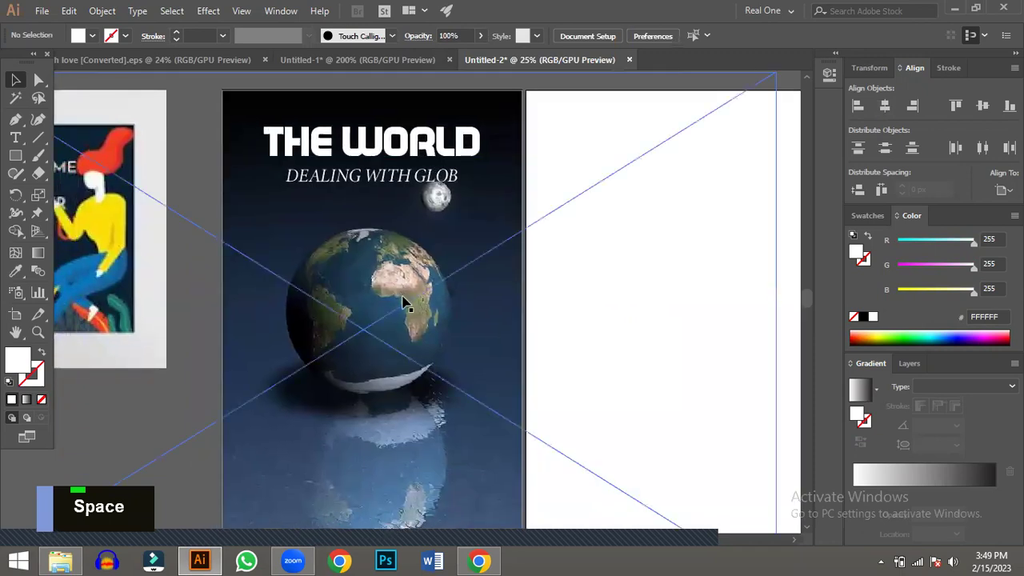
pyautogui.scroll(-3)
pyautogui.scroll(-3)
pyautogui.scroll(3)
pyautogui.scroll(-3)
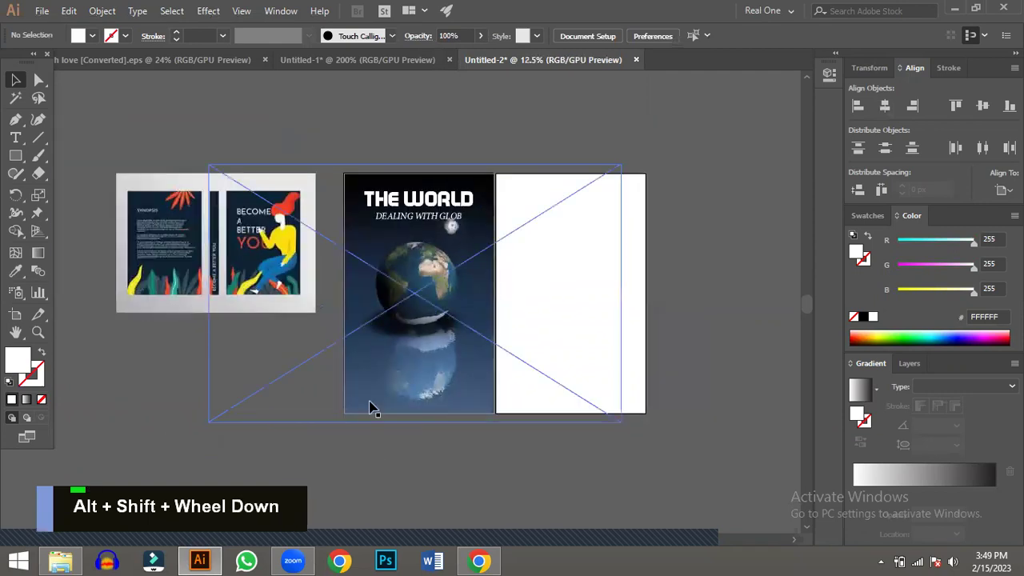
pyautogui.scroll(3)
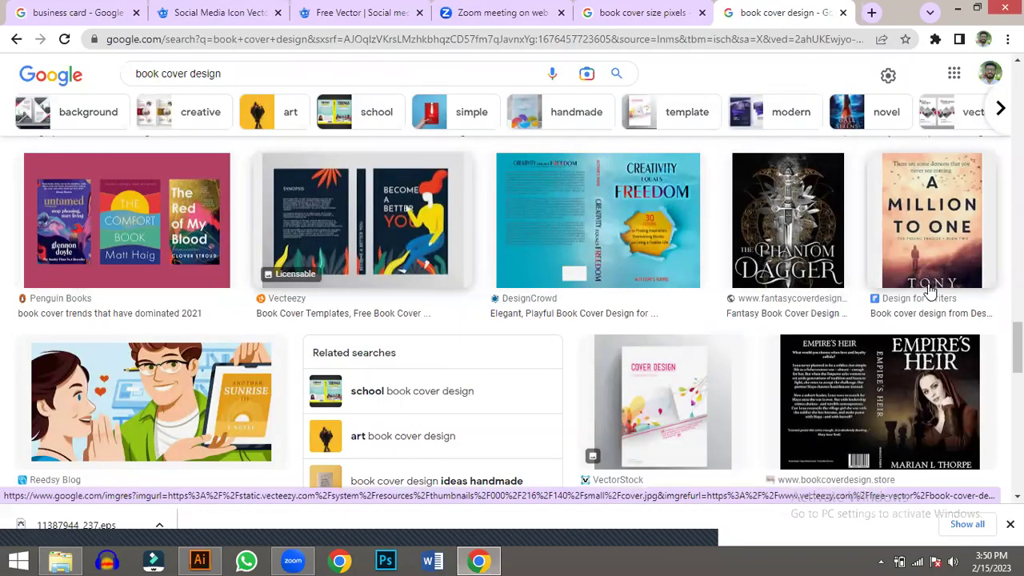
# - Scroll further down the book cover design image results for more example covers
pyautogui.scroll(-3)
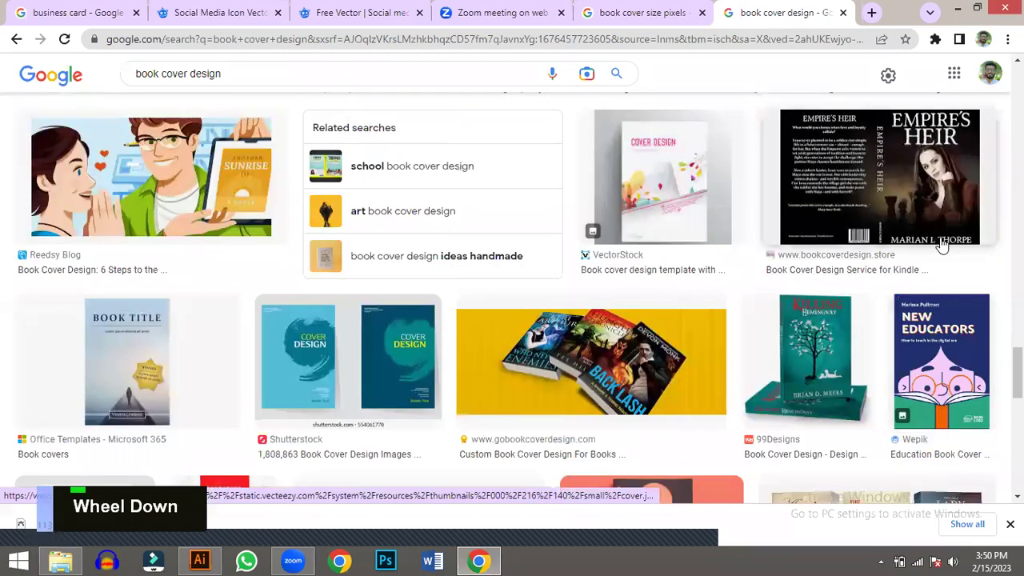
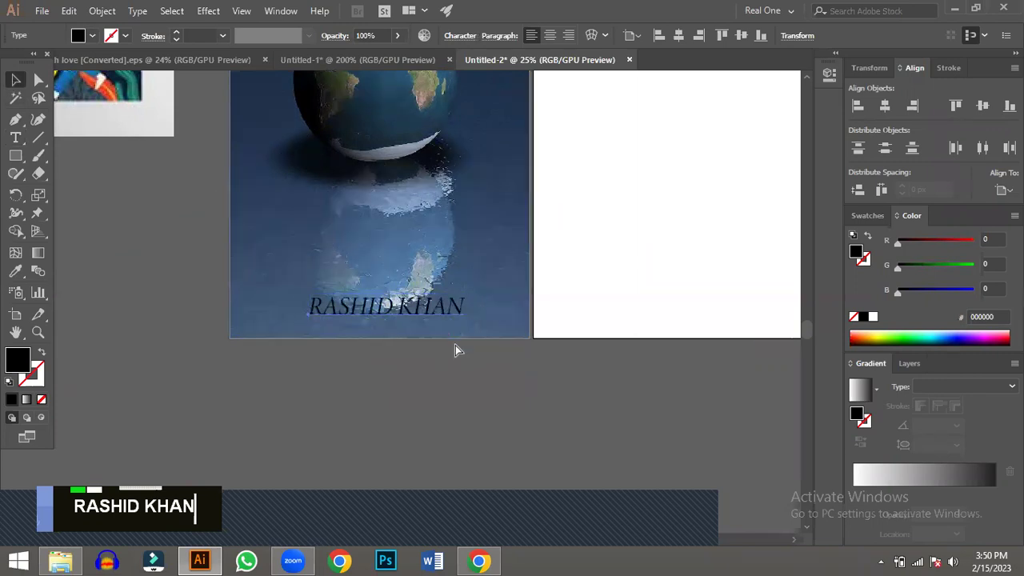
# - Make the author's name white with wider tracking at the bottom of the earth cover
pyautogui.press('ctrl+shift+]')
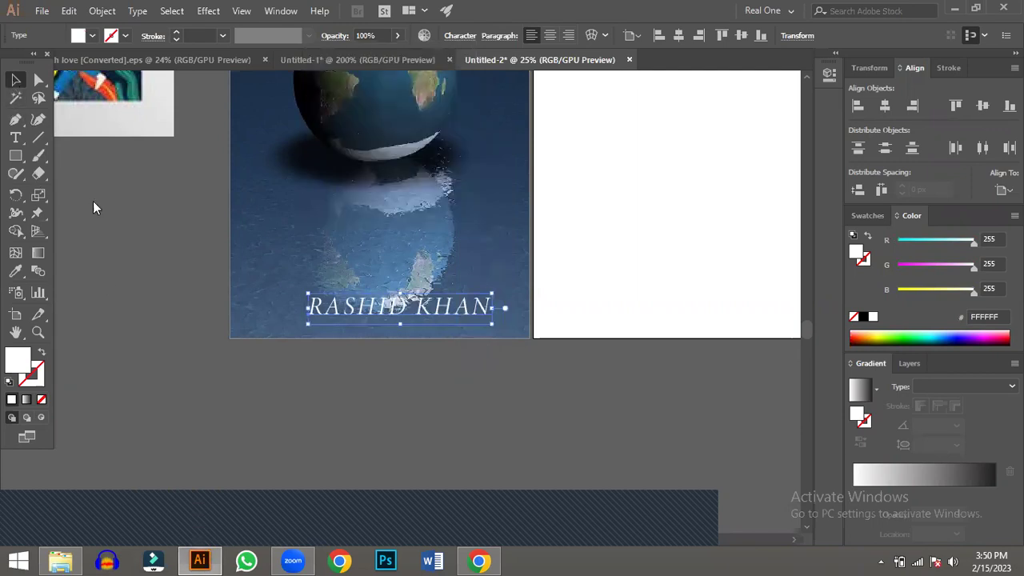
pyautogui.doubleClick(360, 297)
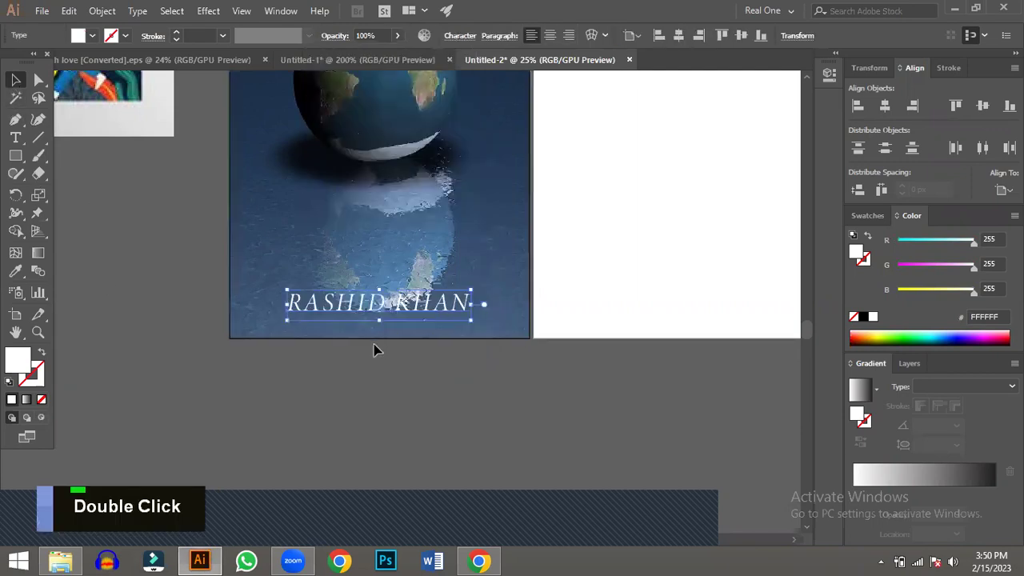
pyautogui.scroll(-3)
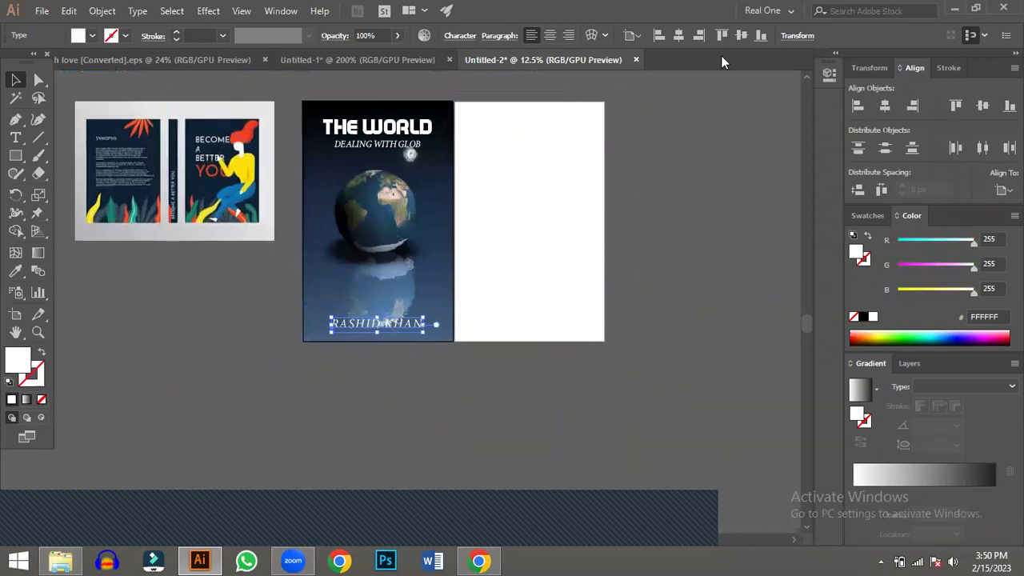
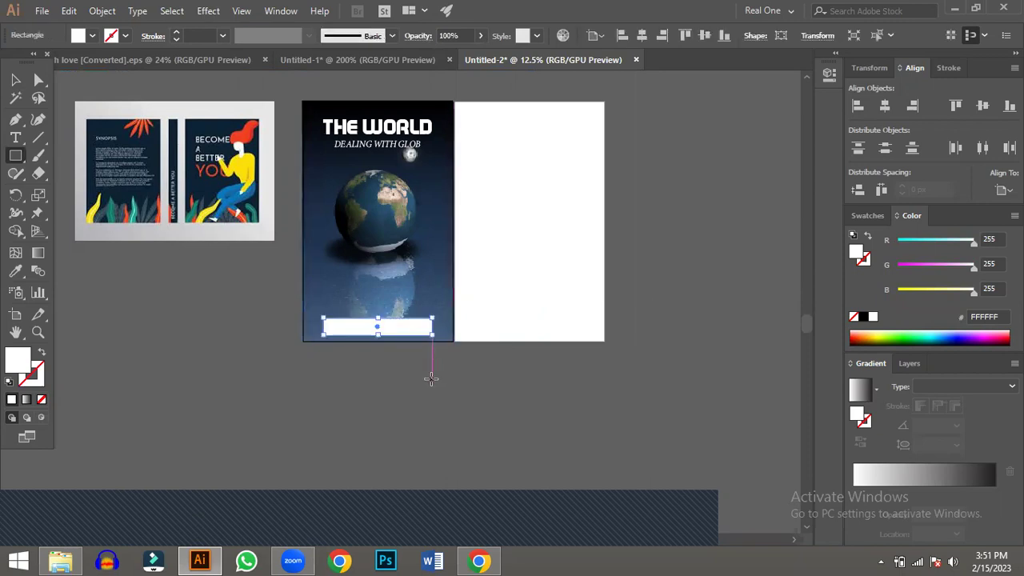
# - Draw a dark blue rectangle and arrange it just behind the author's name
pyautogui.scroll(3)
pyautogui.scroll(-3)
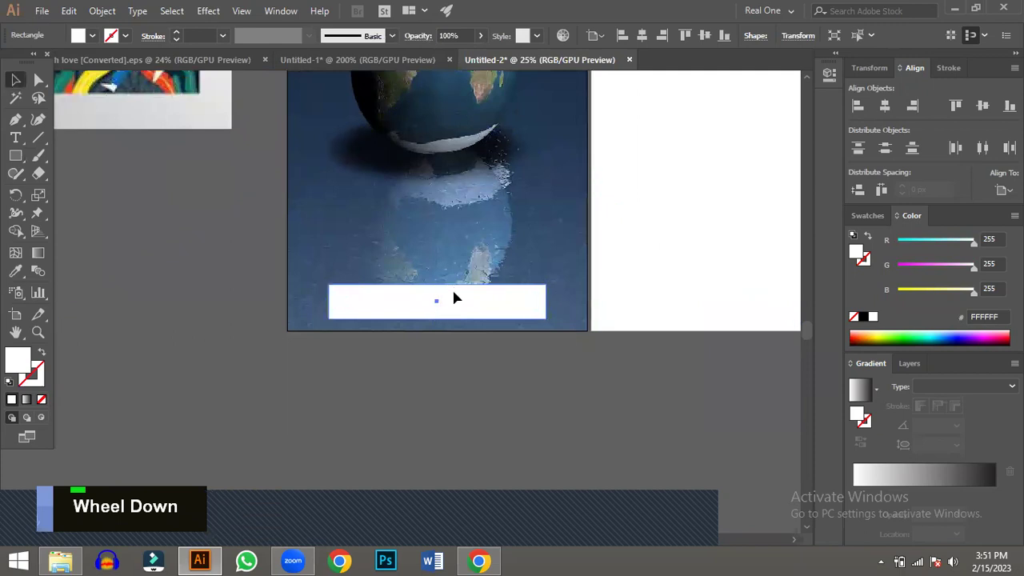
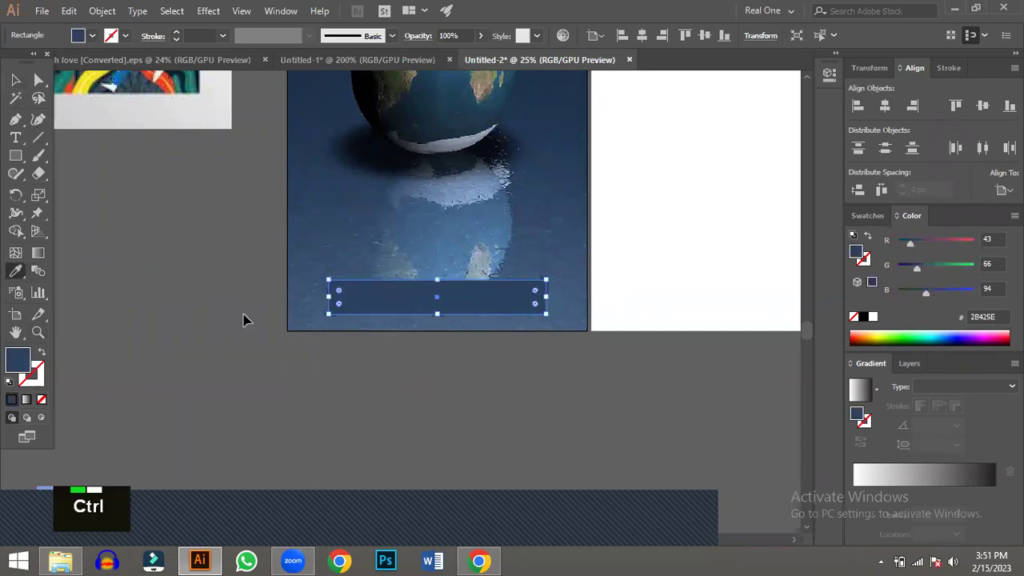
pyautogui.press('ctrl+shift+[')
pyautogui.press('ctrl+]')
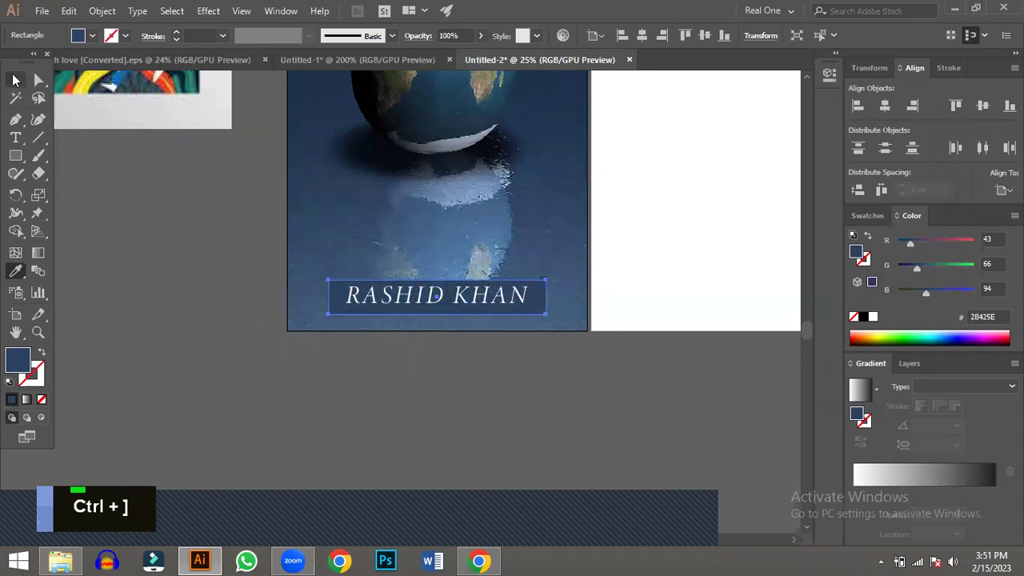
# - Round the band's corners, set its opacity to 61% and align its centre with the name
pyautogui.scroll(-3)
pyautogui.scroll(3)
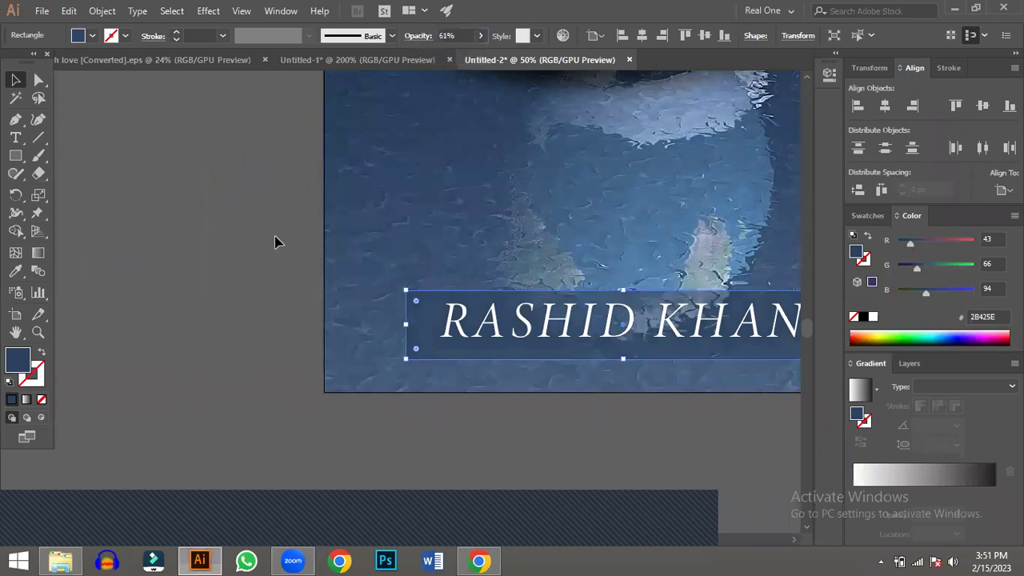
pyautogui.scroll(3)
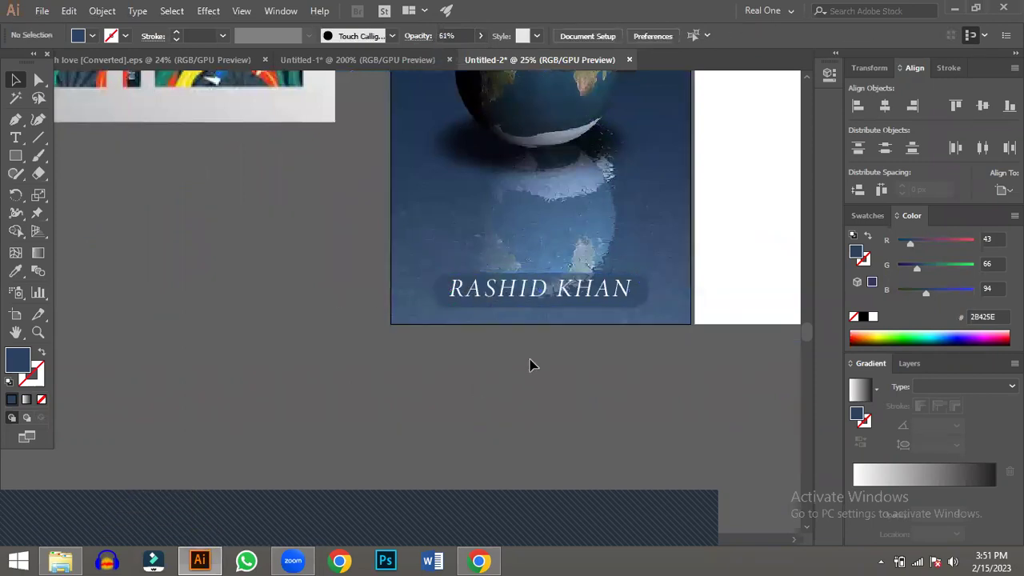
pyautogui.scroll(3)
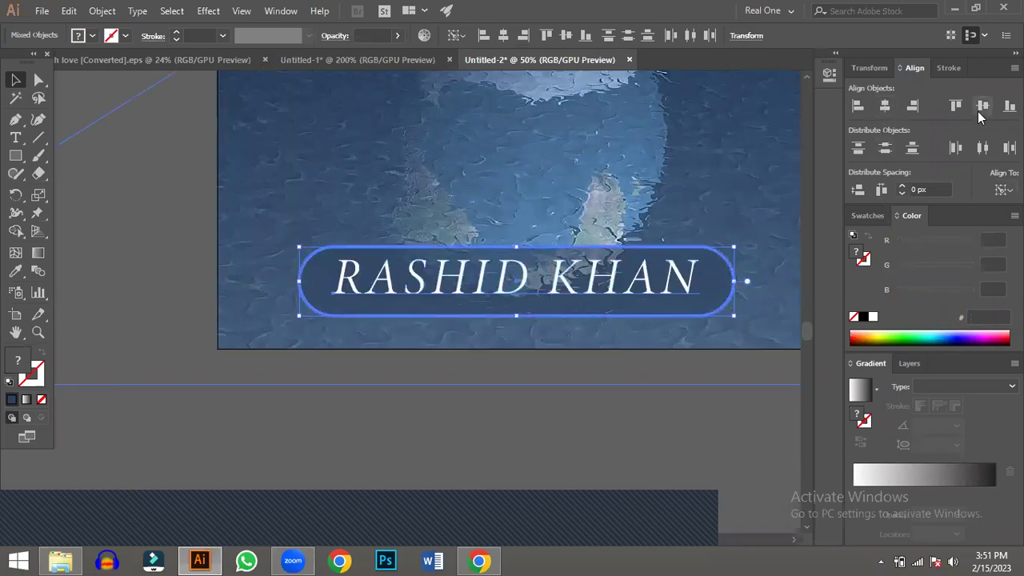
pyautogui.scroll(3)
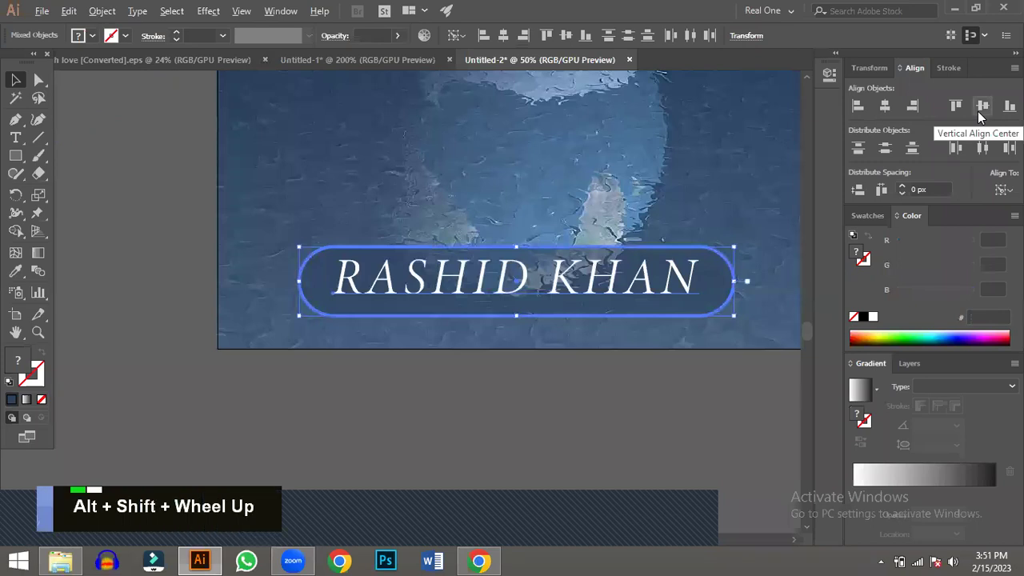
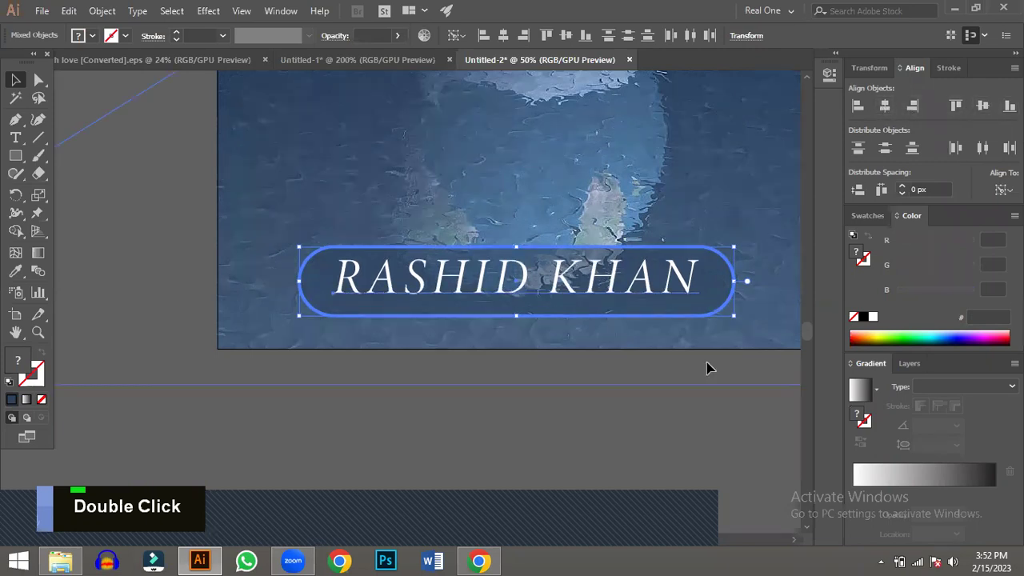
pyautogui.scroll(-3)
pyautogui.scroll(3)
pyautogui.scroll(3)
pyautogui.scroll(-3)
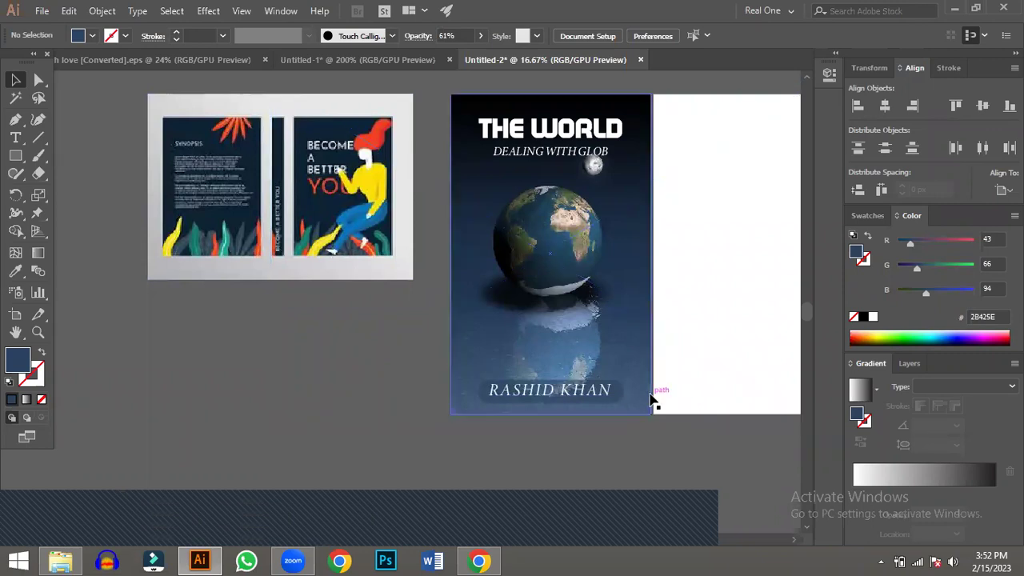
# - Cover Artboard 2 with a rectangle filled dark navy #1E344D for the back panel
pyautogui.scroll(3)
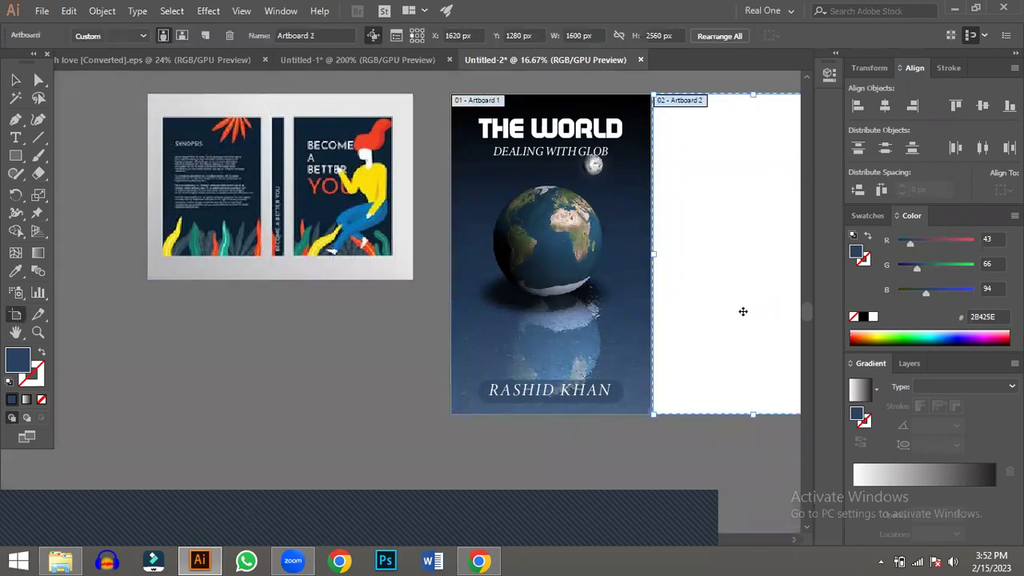
pyautogui.press('space')
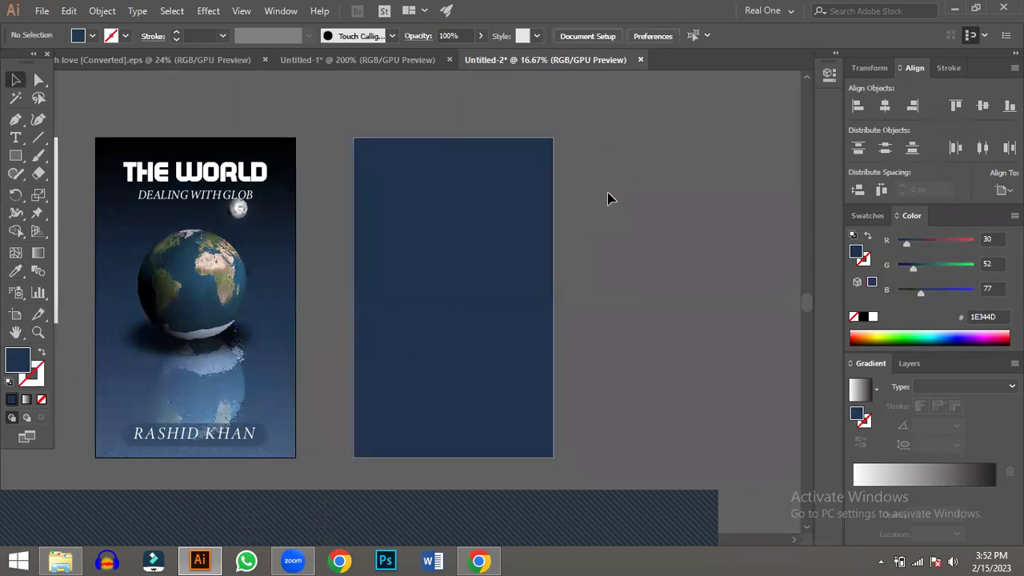
# - Select the embedded Become a Better You reference cover image
pyautogui.scroll(-3)
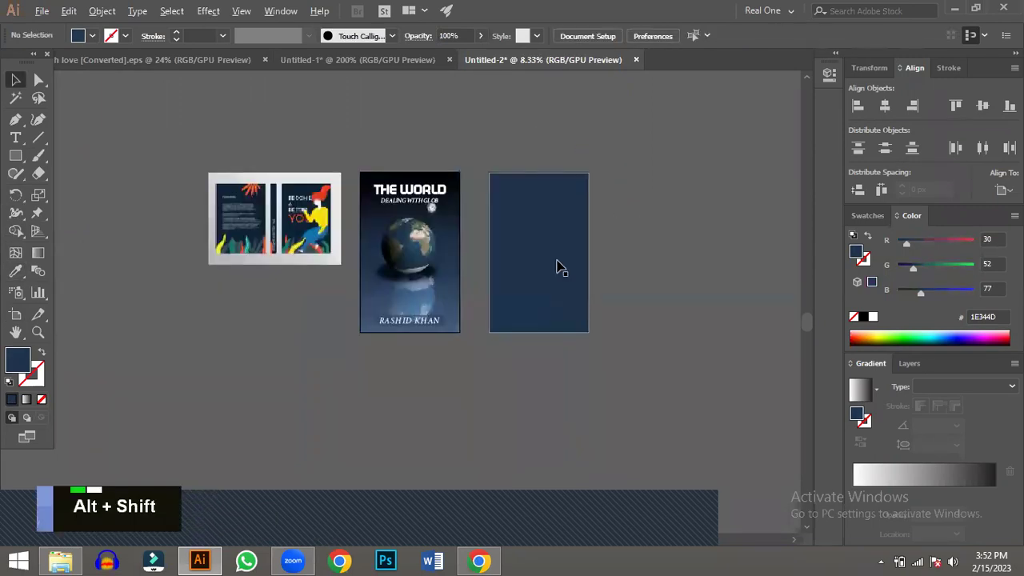
pyautogui.scroll(3)
pyautogui.scroll(3)
pyautogui.doubleClick(171, 195)
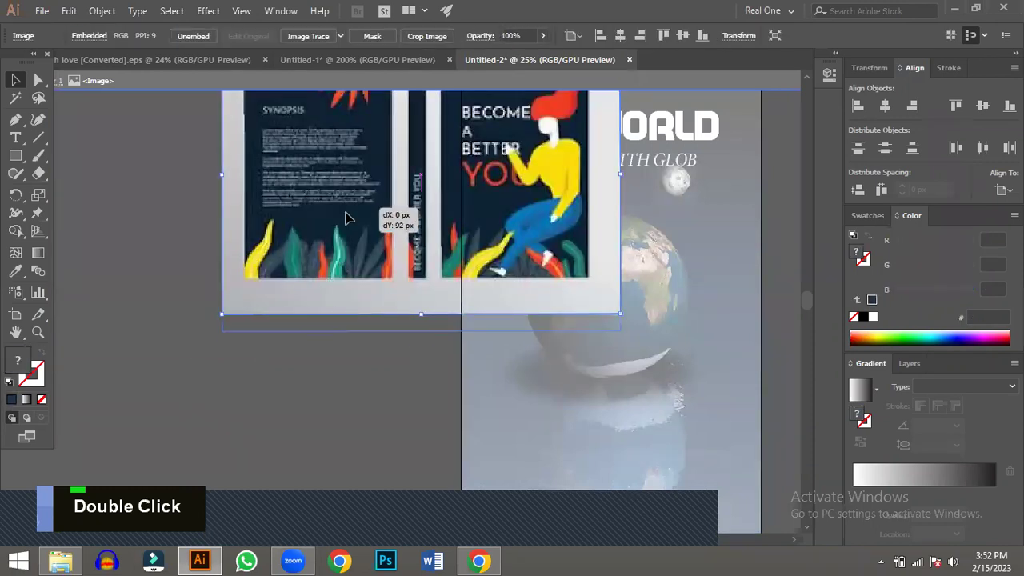
# - Scale the reference image down and move it left beside the earth cover
pyautogui.scroll(3)
pyautogui.scroll(3)
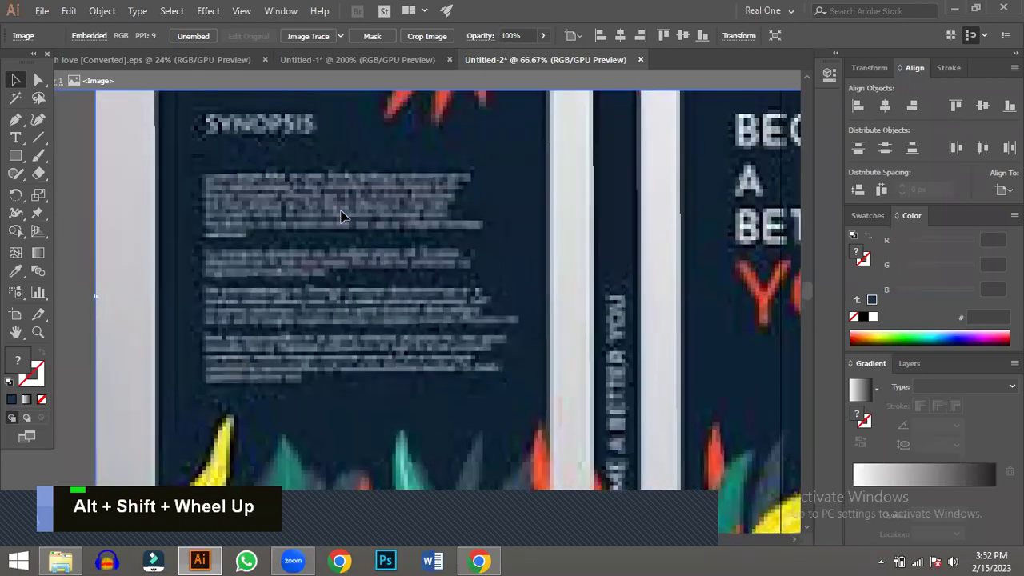
pyautogui.scroll(-3)
pyautogui.scroll(-3)
pyautogui.scroll(3)
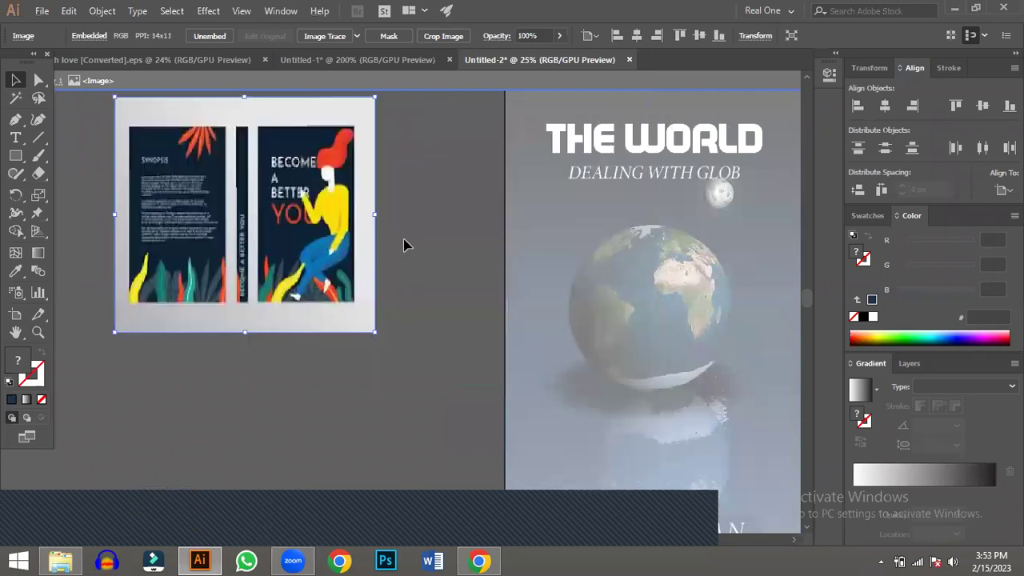
pyautogui.doubleClick(275, 206)
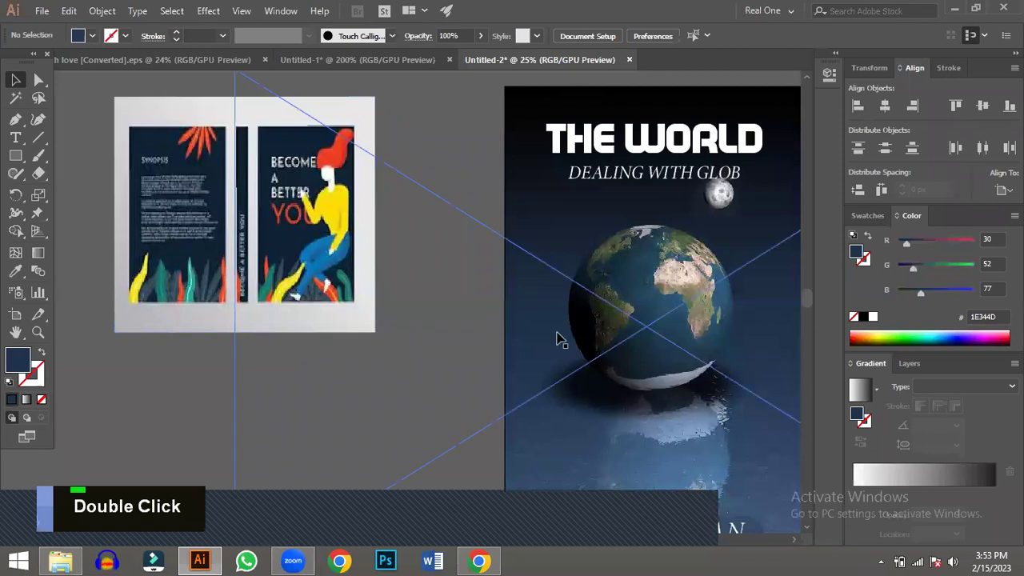
# - Zoom out to see all the covers and bring the dark back panel into view
pyautogui.press('space')
pyautogui.scroll(-3)
pyautogui.scroll(3)
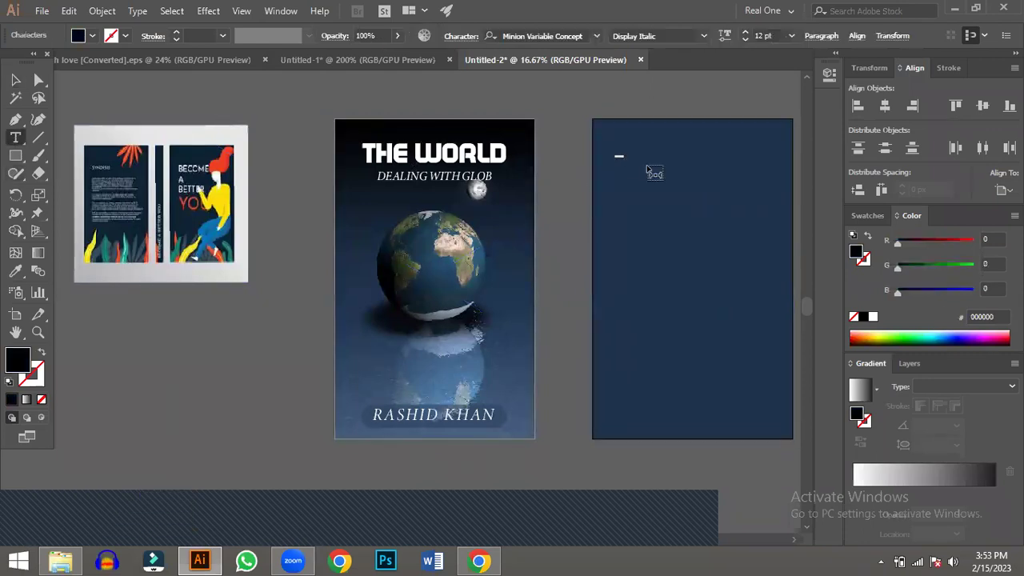
# - Place point text on the back panel and type a first attempt reading 'guidelines'
pyautogui.press('h')
pyautogui.press('BackSpace')
pyautogui.press('BackSpace')
pyautogui.press('BackSpace')
pyautogui.write('r')
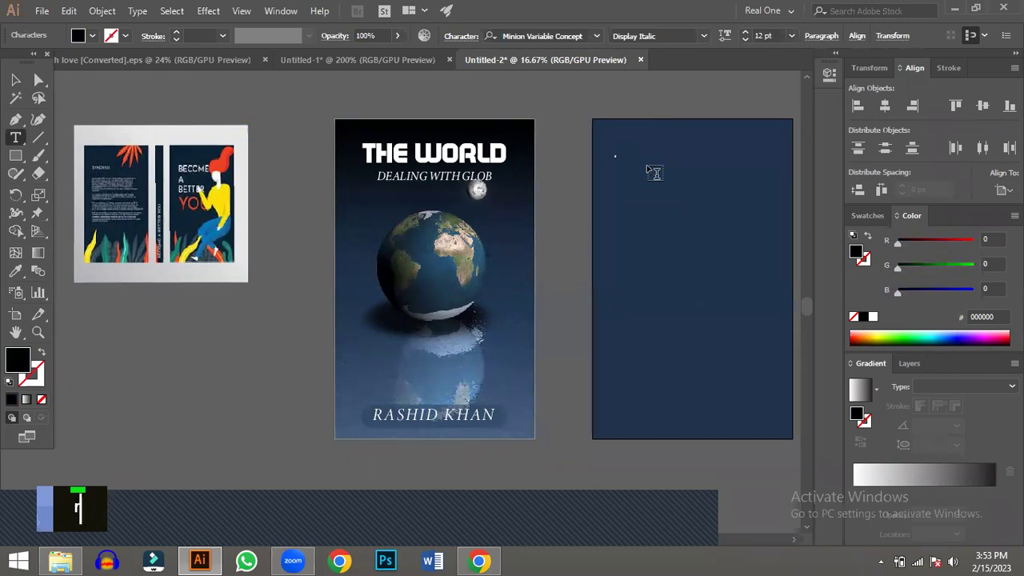
pyautogui.press('BackSpace')
pyautogui.press('BackSpace')
pyautogui.press('BackSpace')
pyautogui.press('BackSpace')
pyautogui.press('ctrl+a')
pyautogui.write('guidelines')
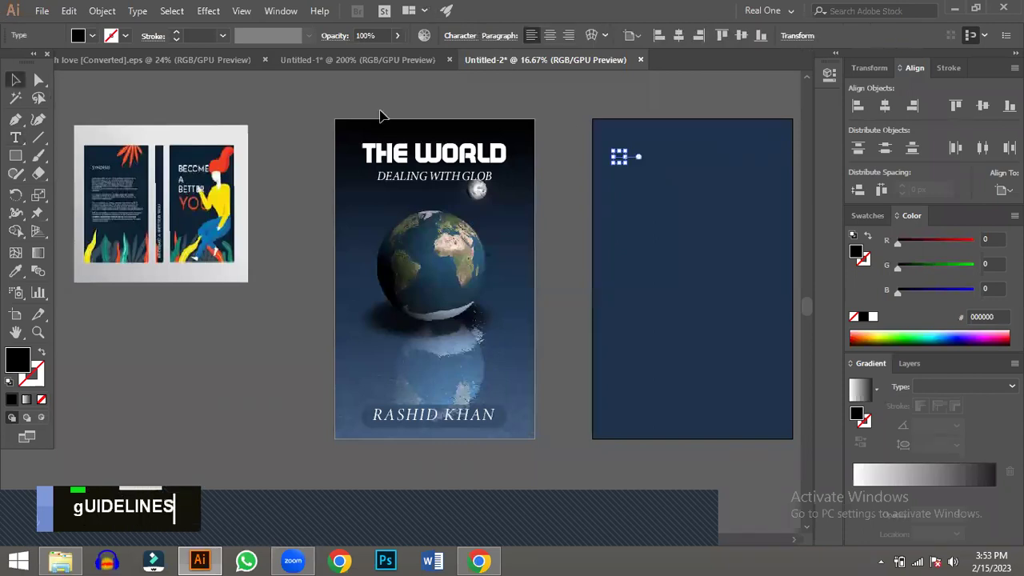
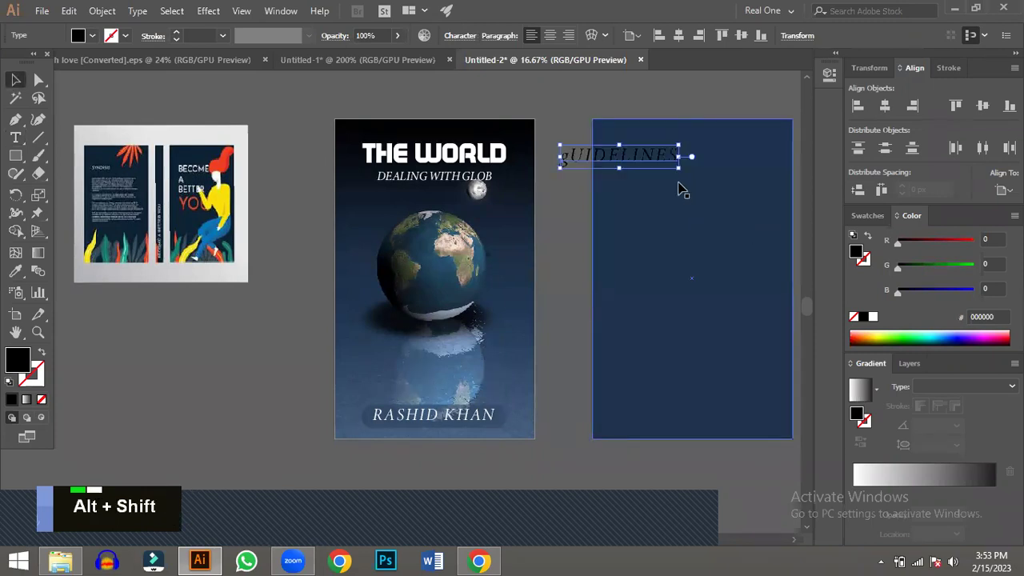
# - Retype the heading as 'Guideline' in white and position it near the panel's top-left
pyautogui.press('ctrl+a')
pyautogui.write('gui')
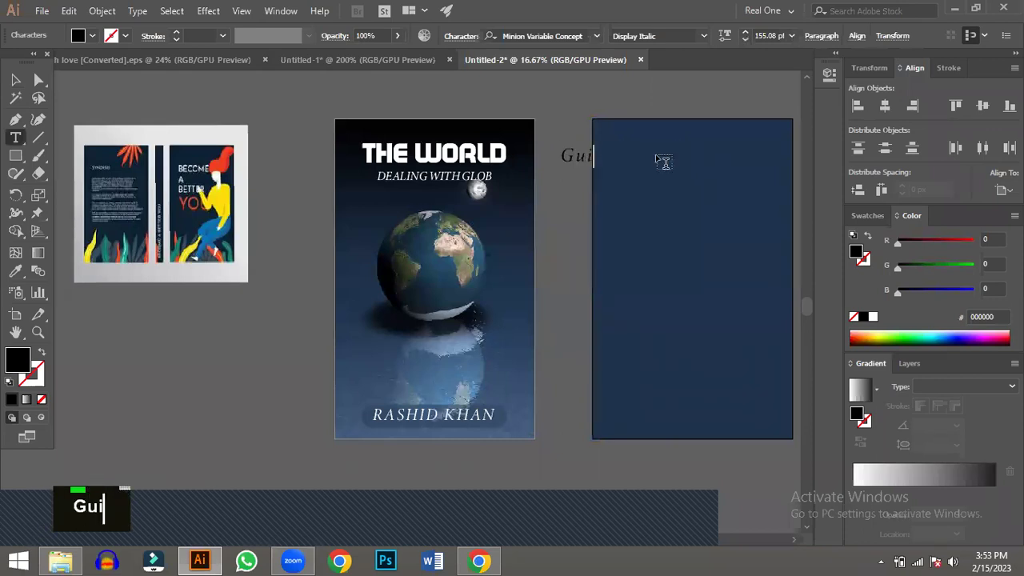
pyautogui.write('deline')
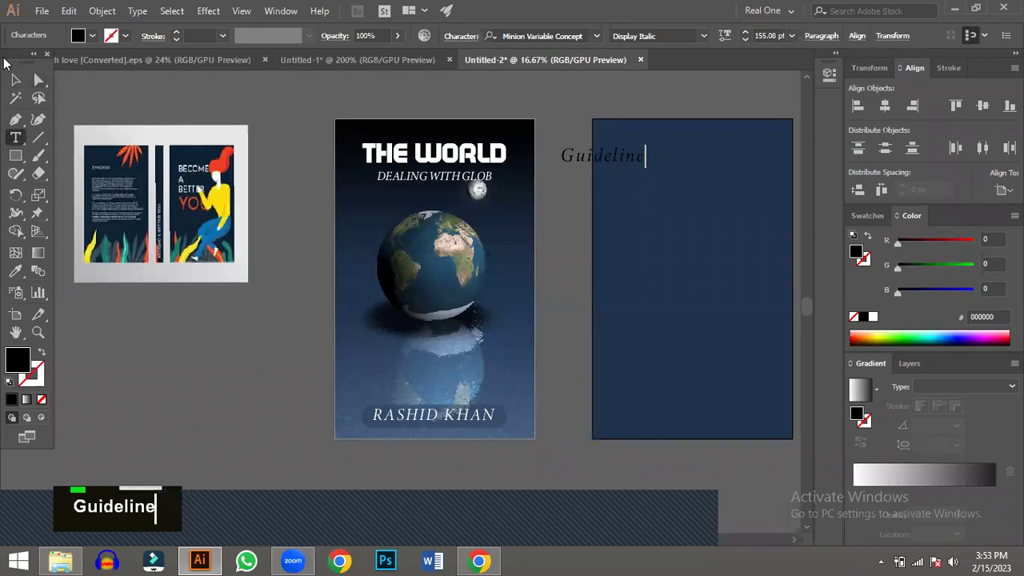
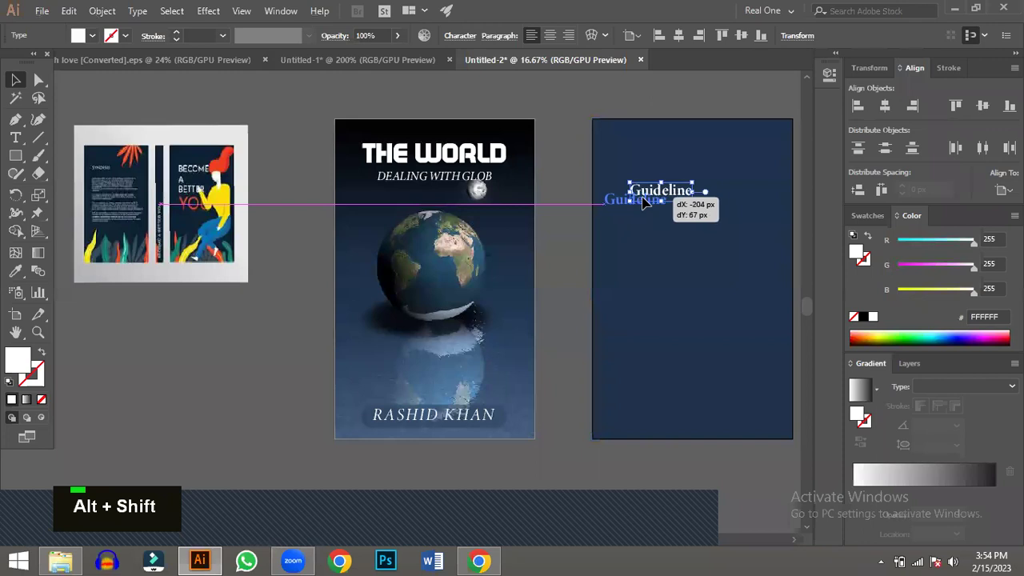
pyautogui.scroll(3)
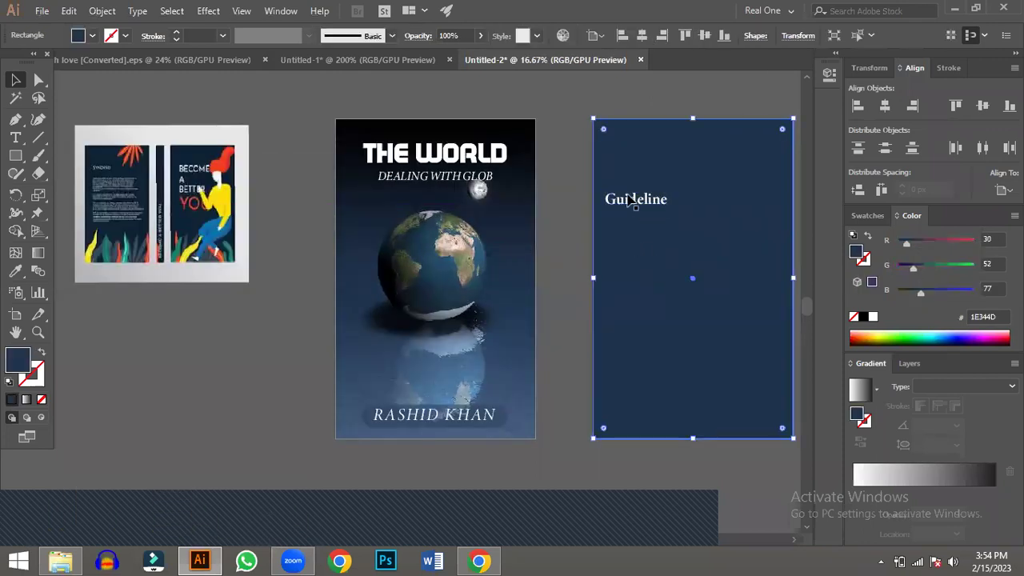
# - Place Lorem ipsum placeholder paragraphs under Guideline and select all to style them 48 pt white, centred
pyautogui.press('ctrl+2')
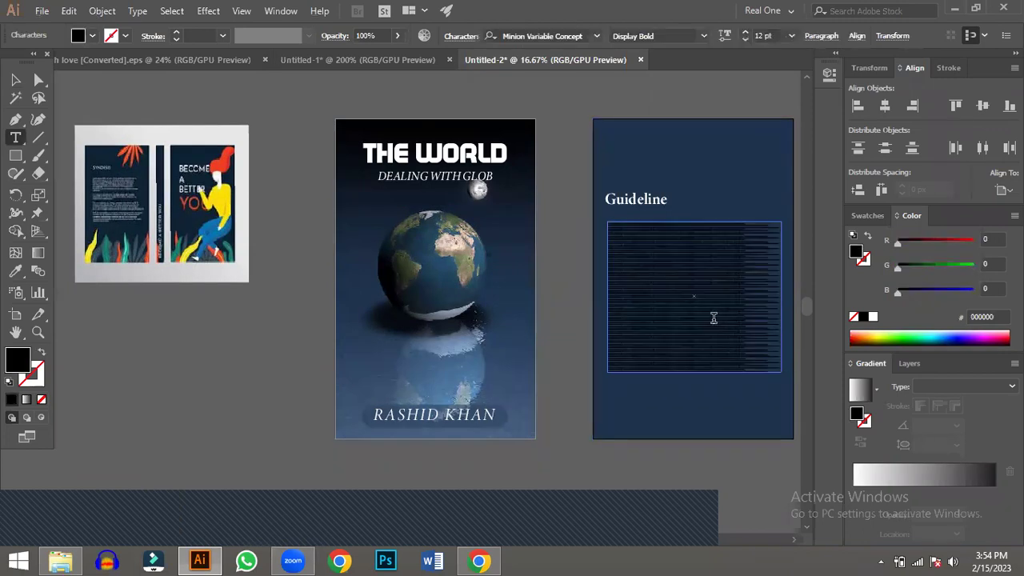
pyautogui.scroll(3)
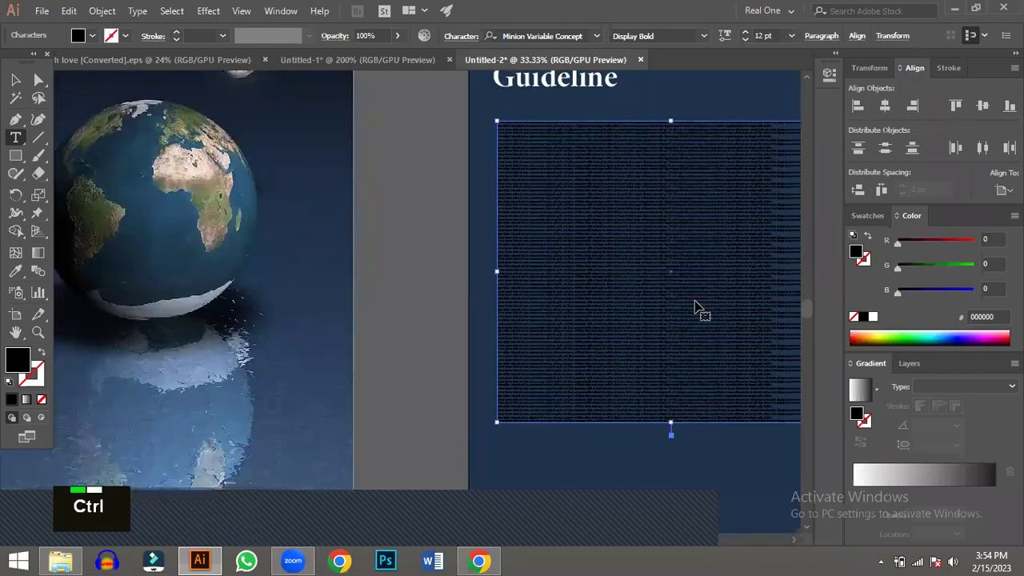
pyautogui.press('ctrl+a')
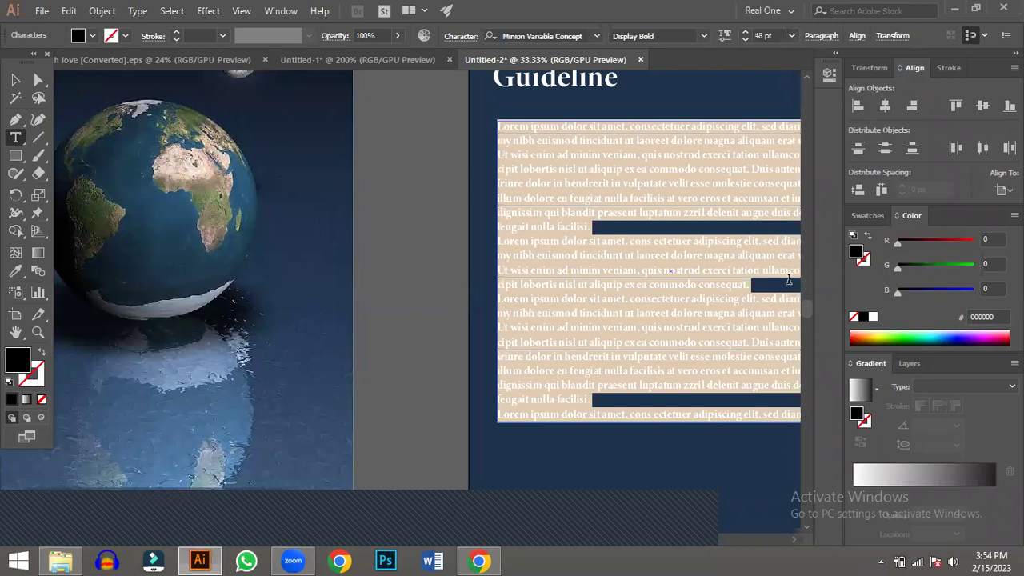
pyautogui.scroll(-3)
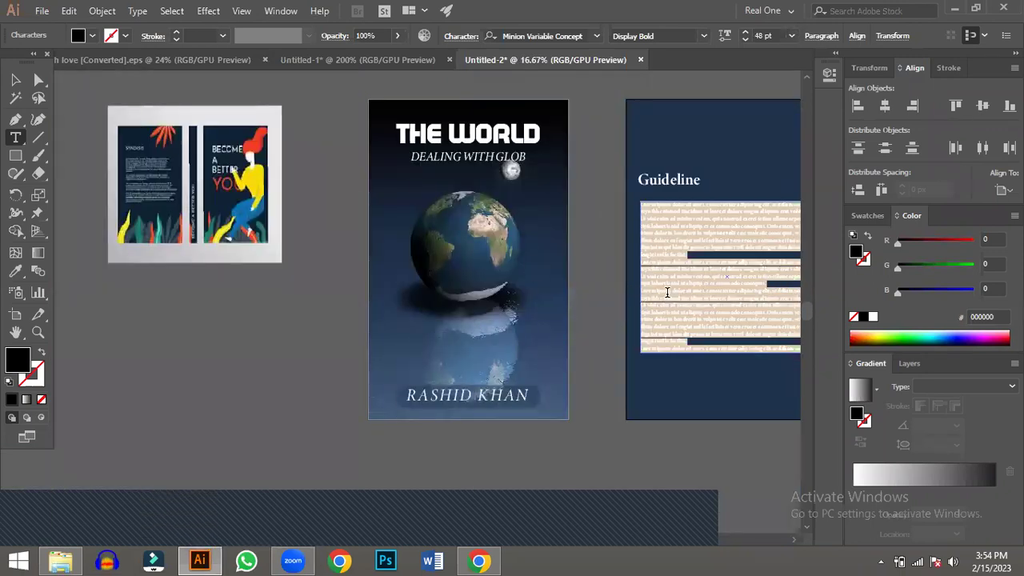
pyautogui.press('ctrl+KP_0')
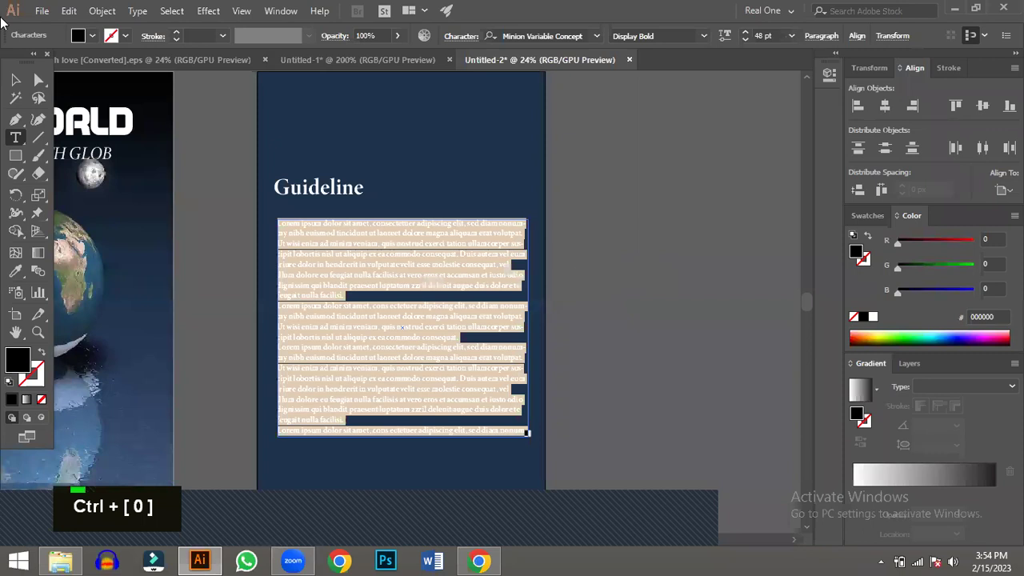
# - Set the body paragraphs to Italic and group them with the Guideline heading
pyautogui.doubleClick(486, 264)
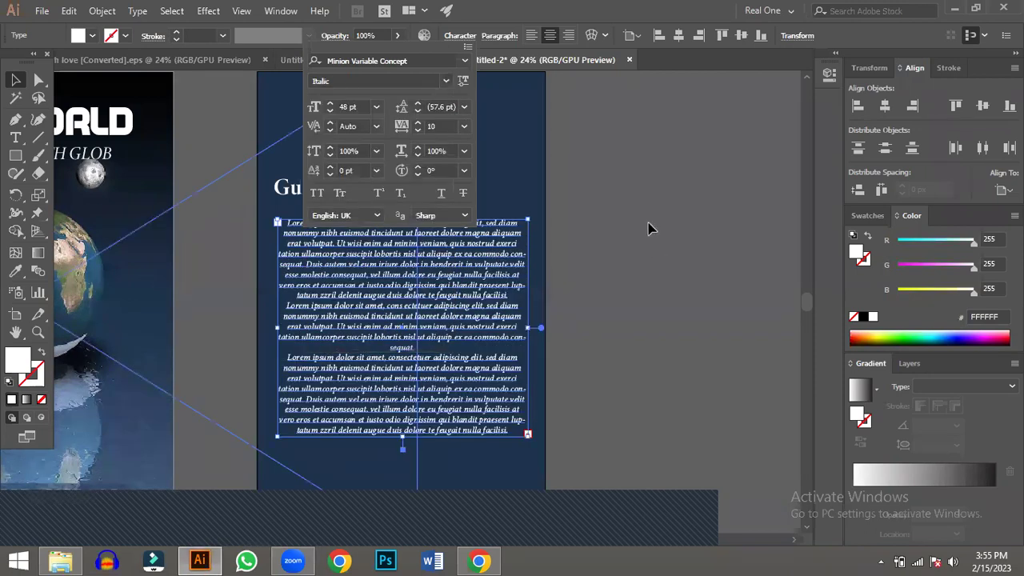
pyautogui.scroll(-3)
pyautogui.scroll(-3)
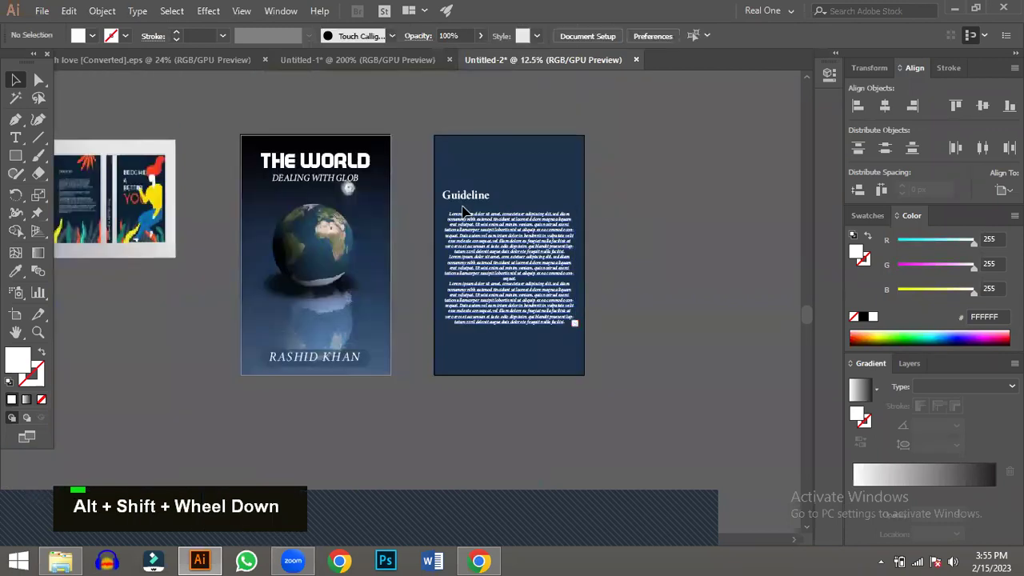
pyautogui.click(508, 257)
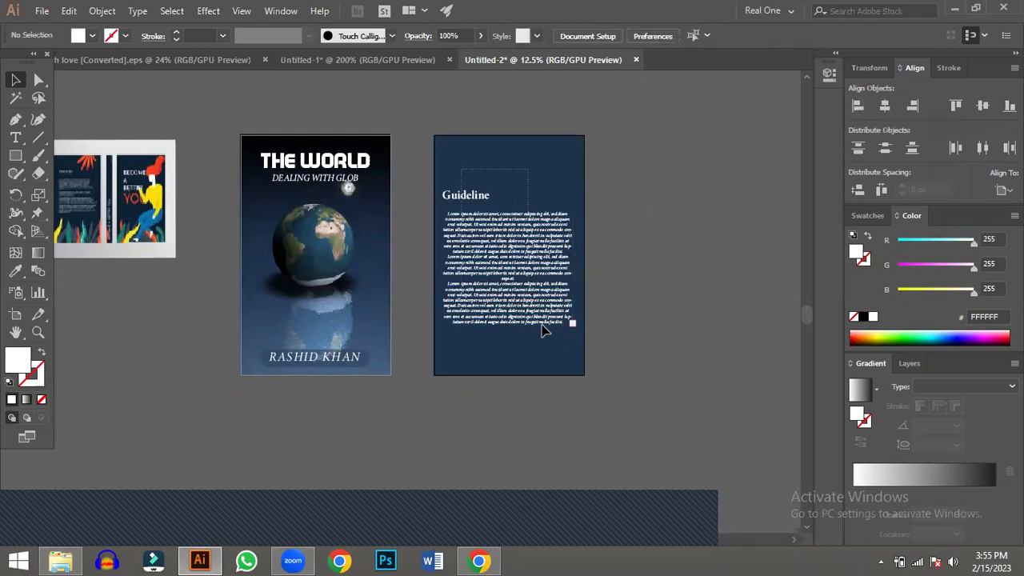
pyautogui.press('ctrl+g')
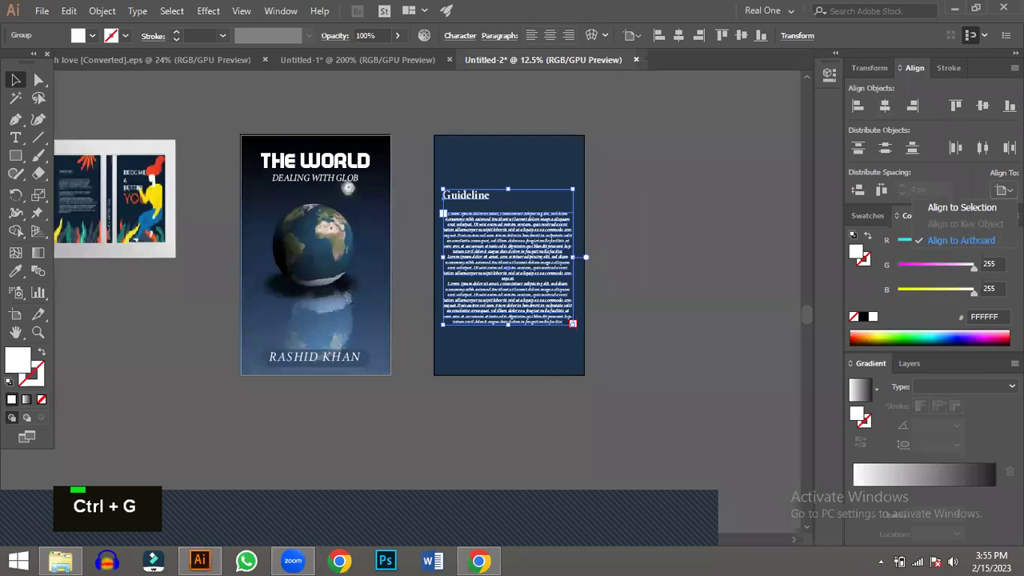
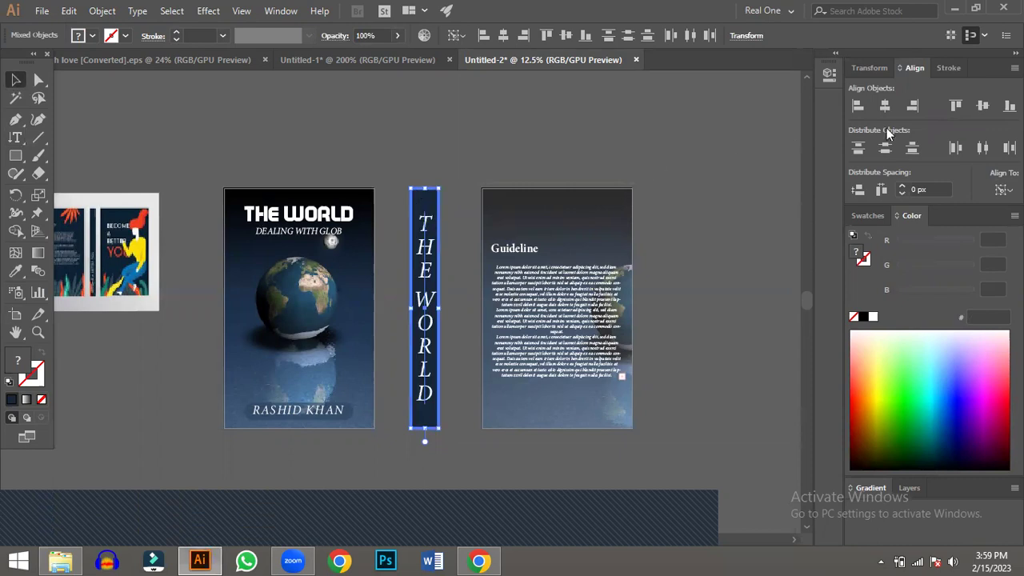
# - Align the THE WORLD spine lettering to the top edge of the spine
pyautogui.doubleClick(891, 110)
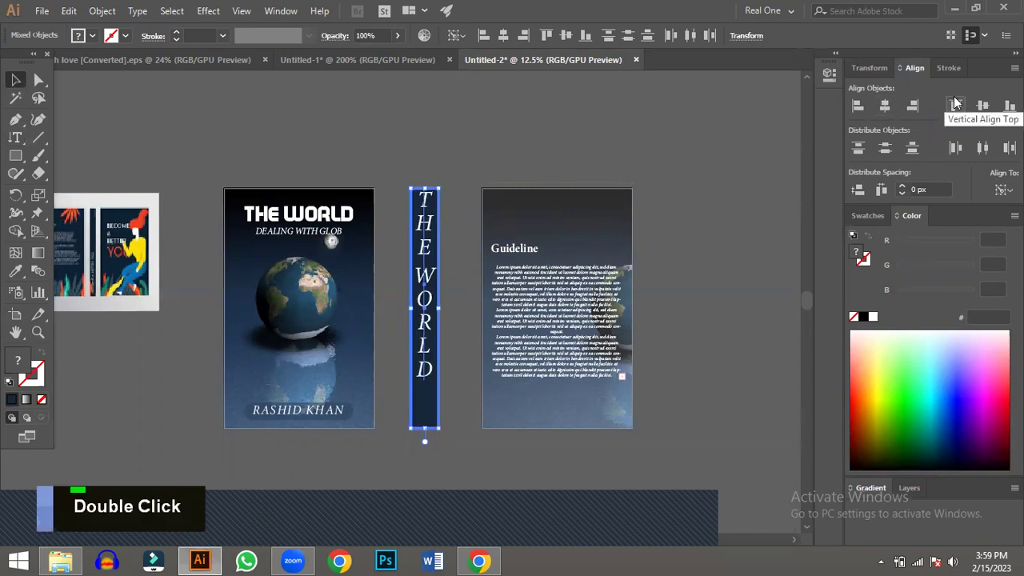
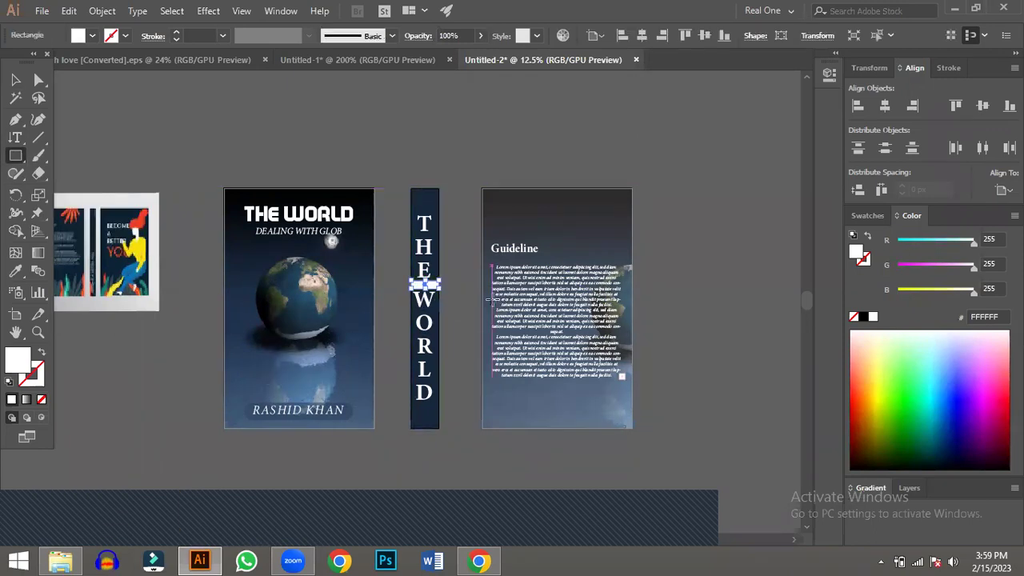
# - Zoom toward the spine gap between THE and WORLD for the small white divider rectangle
pyautogui.scroll(3)
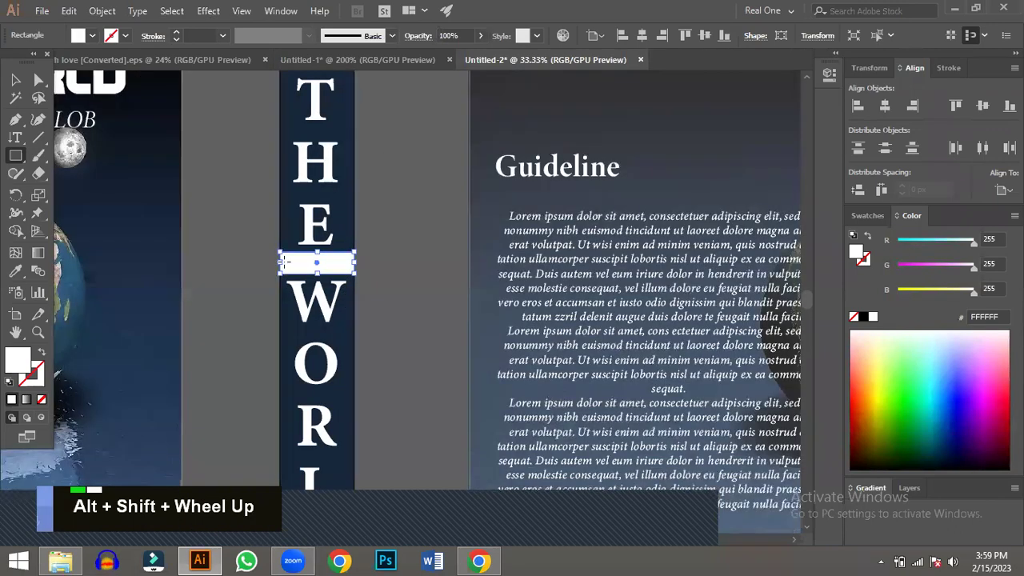